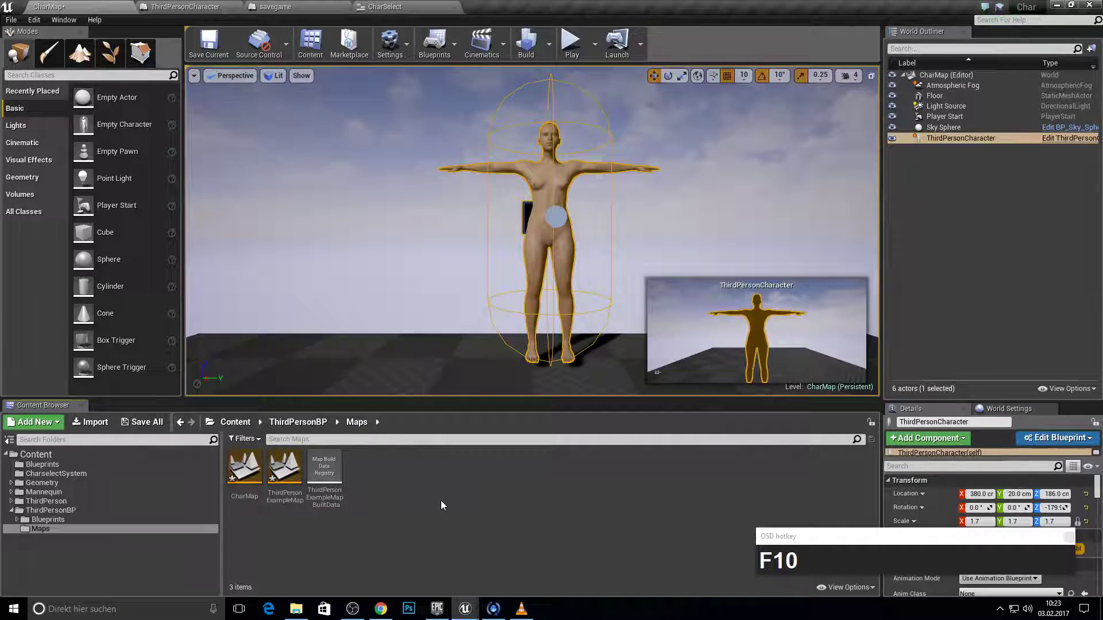
Test-play the CharMap level briefly, then bring up the CharSelect widget's Designer layout.
{"action": "key", "text": "F10"}
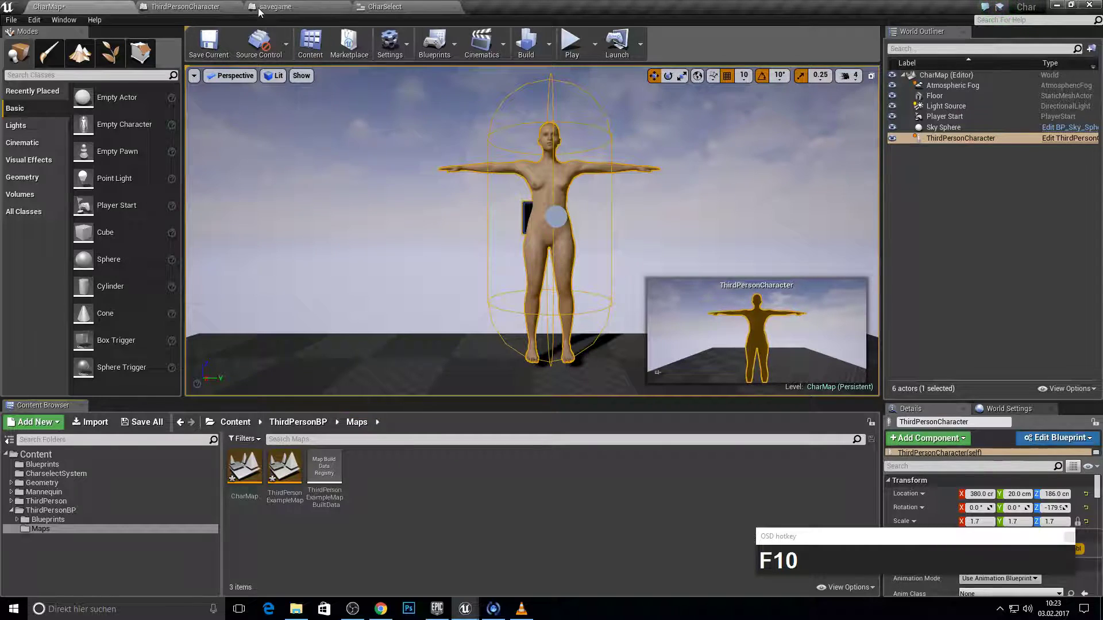
{"action": "left_click_drag", "start_coordinate": [284, 5], "coordinate": [883, 95]}
{"action": "right_click", "coordinate": [549, 200]}
{"action": "scroll", "scroll_direction": "down", "scroll_amount": 3}
{"action": "right_click", "coordinate": [544, 301]}
{"action": "left_click", "coordinate": [969, 56]}
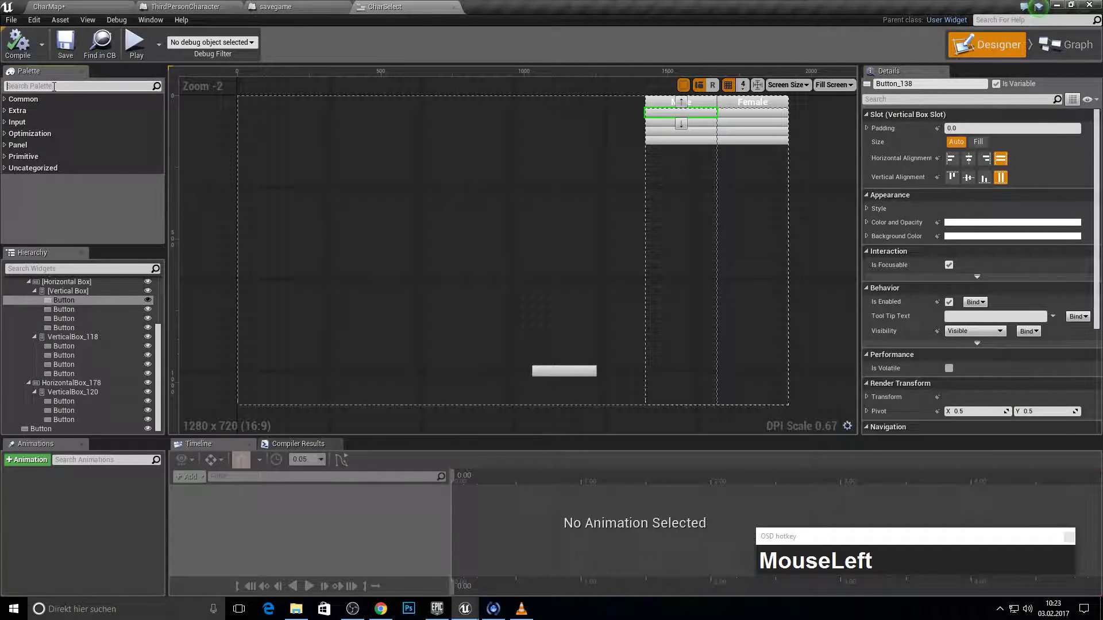
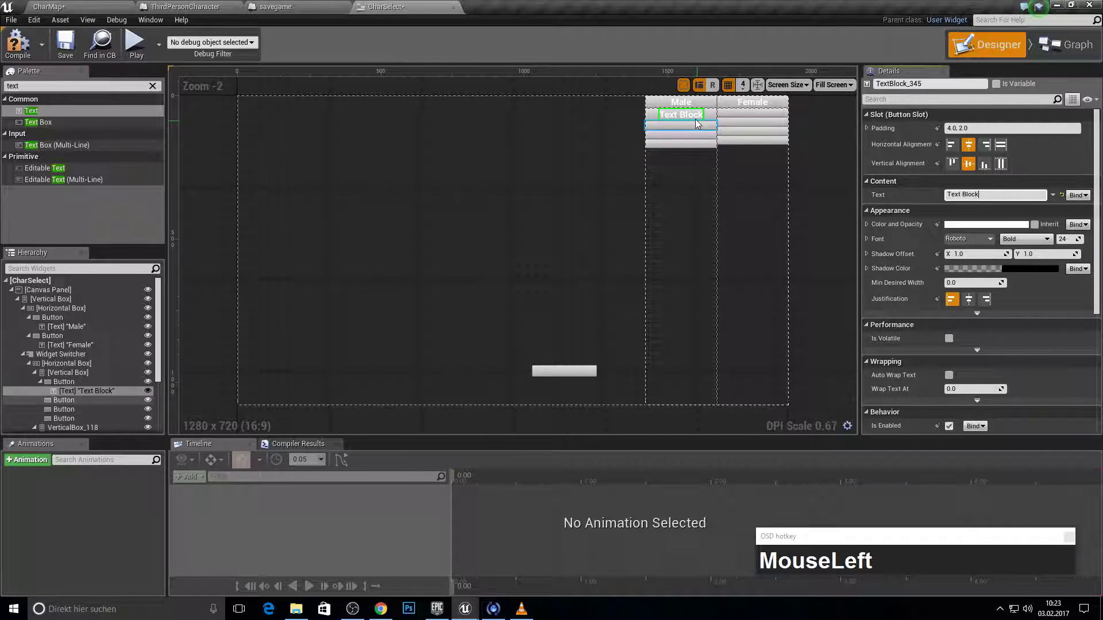
Clear the first male option's text and add an OnClicked event for its button (Button_138).
{"action": "left_click", "coordinate": [692, 121]}
{"action": "key", "text": "Delete"}
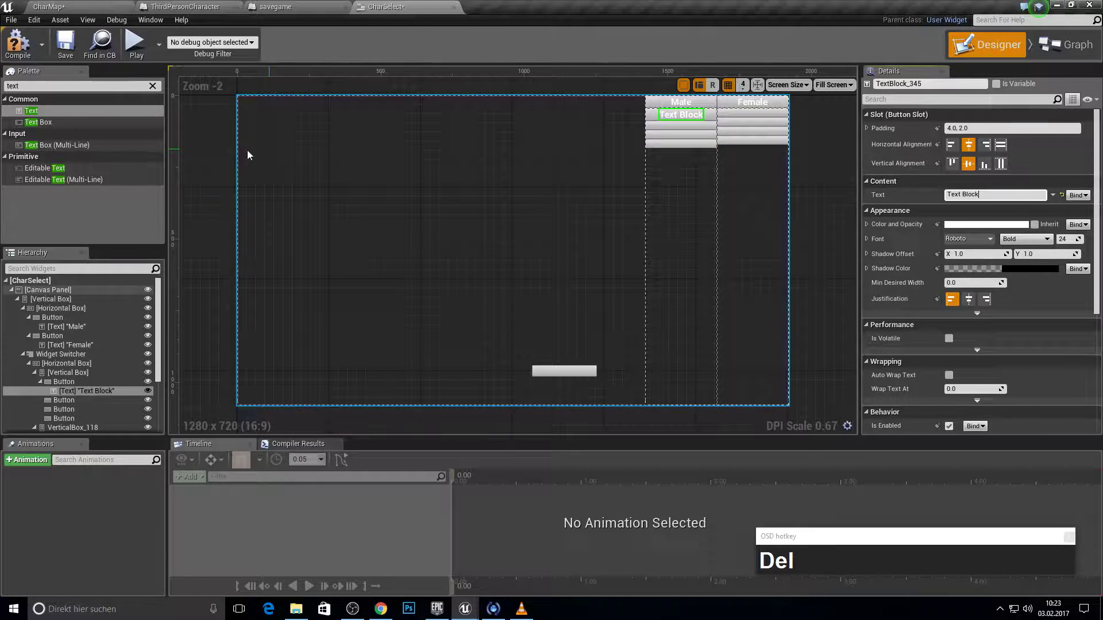
{"action": "scroll", "scroll_direction": "down", "scroll_amount": 3}
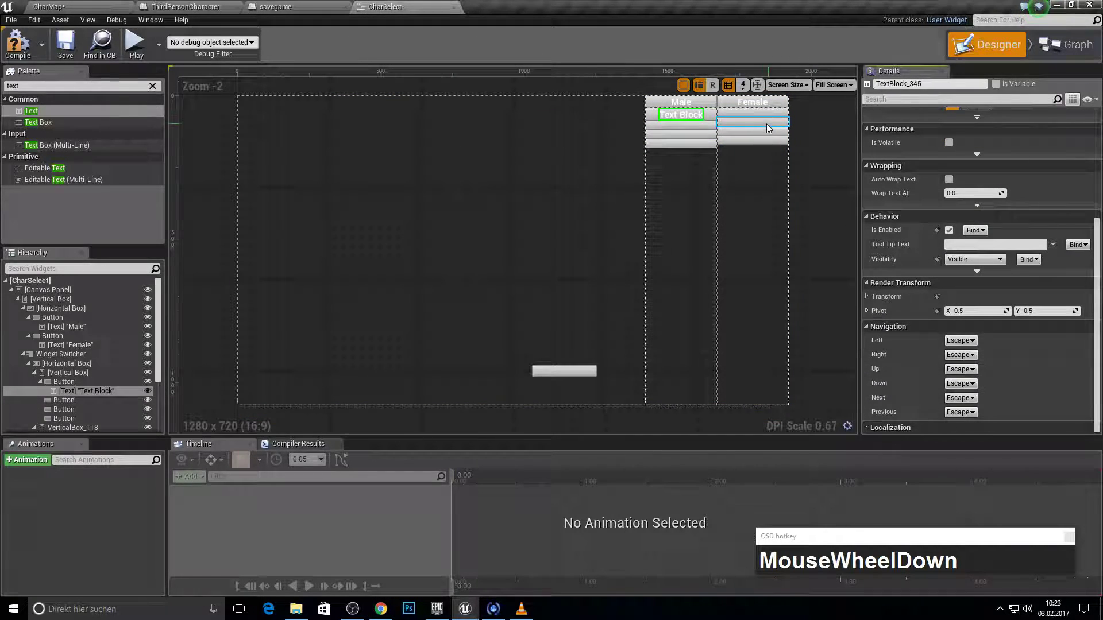
{"action": "key", "text": "Delete"}
{"action": "scroll", "scroll_direction": "up", "scroll_amount": 3}
{"action": "scroll", "scroll_direction": "down", "scroll_amount": 3}
{"action": "right_click", "coordinate": [621, 173]}
{"action": "left_click", "coordinate": [565, 152]}
{"action": "scroll", "scroll_direction": "down", "scroll_amount": 3}
{"action": "left_click", "coordinate": [988, 377]}
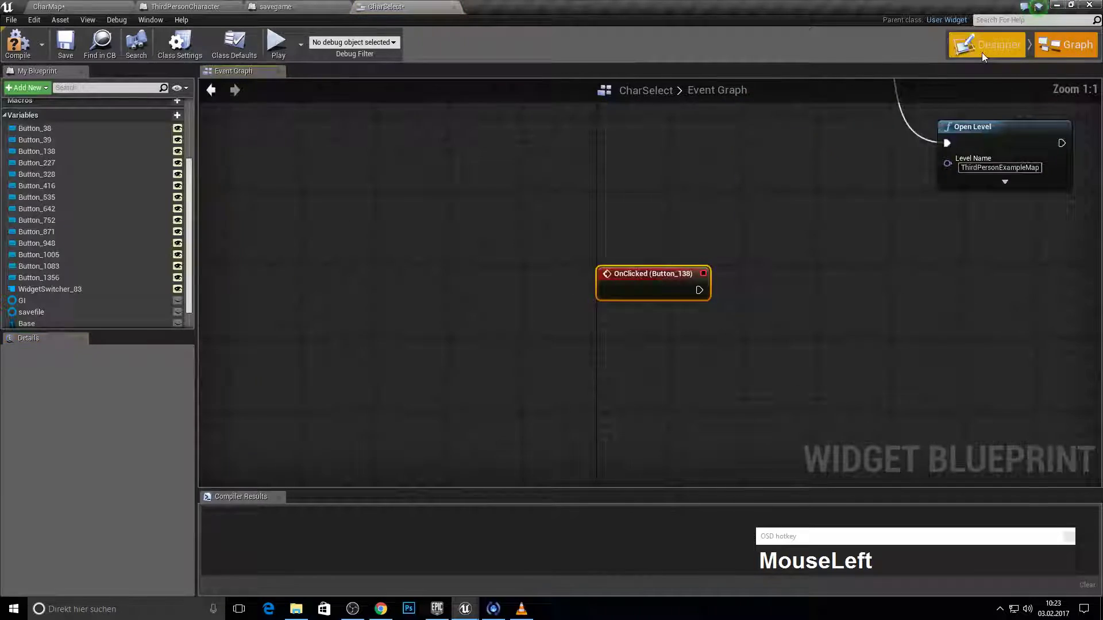
{"action": "scroll", "scroll_direction": "down", "scroll_amount": 3}
{"action": "left_click", "coordinate": [982, 372]}
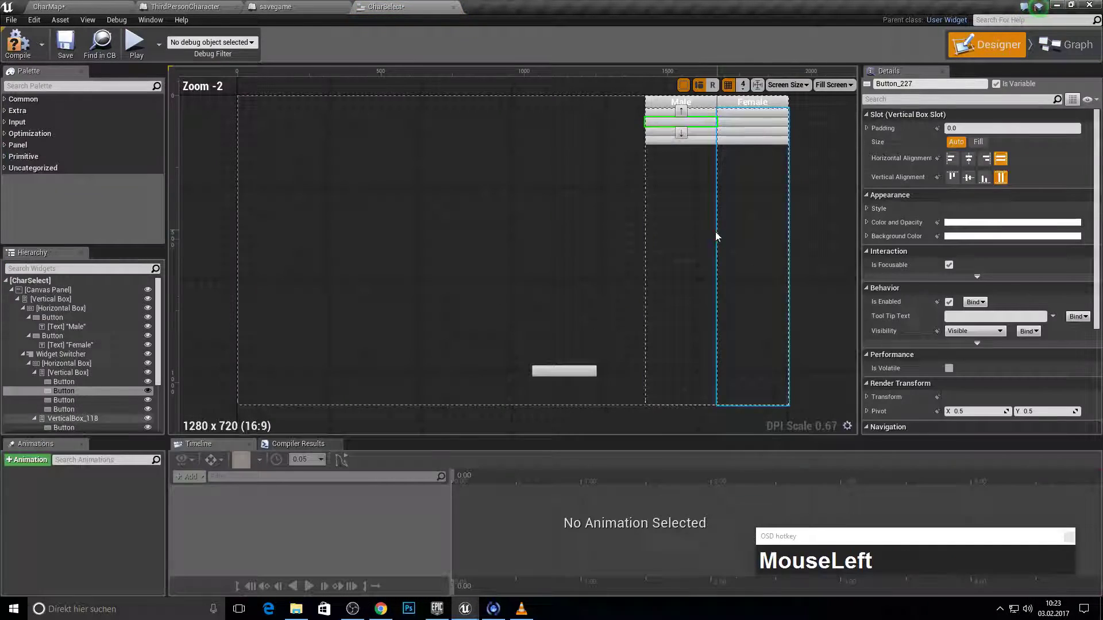
Add OnClicked events for the second and third male option buttons, including Button_328.
{"action": "scroll", "scroll_direction": "down", "scroll_amount": 3}
{"action": "left_click", "coordinate": [969, 366]}
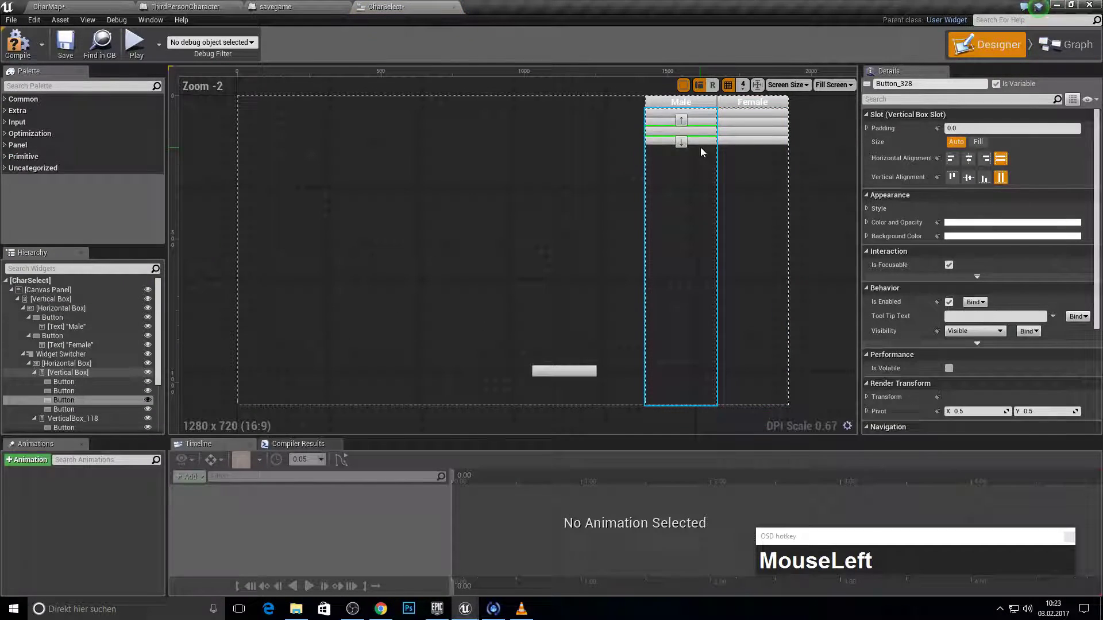
{"action": "left_click", "coordinate": [706, 145]}
{"action": "scroll", "scroll_direction": "down", "scroll_amount": 3}
{"action": "left_click", "coordinate": [984, 307]}
{"action": "left_click", "coordinate": [966, 372]}
Arrange the new click events in the graph and begin the Get All Actors chain on Button_138.
{"action": "right_click", "coordinate": [550, 235]}
{"action": "scroll", "scroll_direction": "down", "scroll_amount": 3}
{"action": "right_click", "coordinate": [484, 262]}
{"action": "scroll", "scroll_direction": "up", "scroll_amount": 3}
{"action": "right_click", "coordinate": [426, 222]}
{"action": "left_click", "coordinate": [447, 233]}
{"action": "key", "text": "ctrl+c"}
{"action": "right_click", "coordinate": [467, 280]}
Add Get All Actors Of Class (ThirdPersonCharacter) feeding a ForEachLoop after Button_138's event.
{"action": "right_click", "coordinate": [477, 239]}
{"action": "left_click", "coordinate": [452, 258]}
{"action": "right_click", "coordinate": [449, 288]}
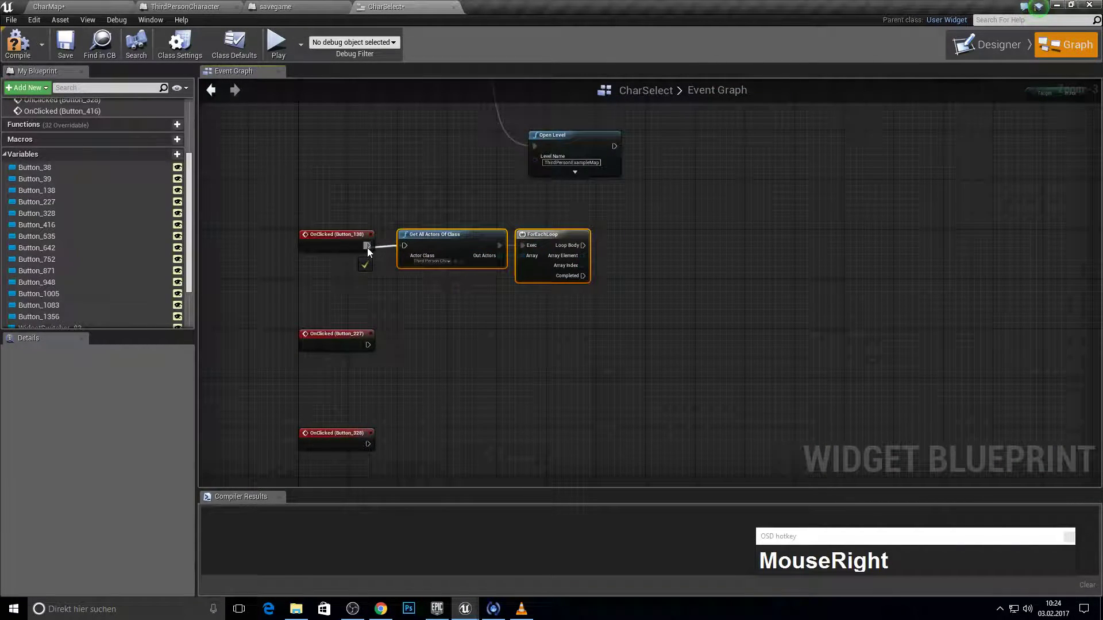
{"action": "scroll", "scroll_direction": "up", "scroll_amount": 3}
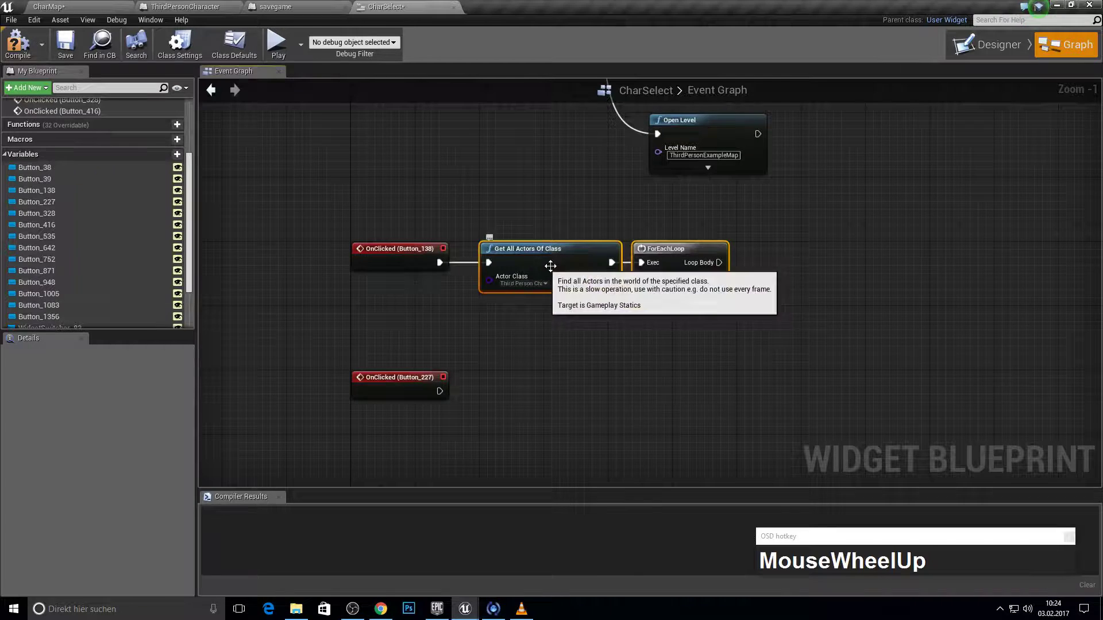
{"action": "right_click", "coordinate": [675, 263]}
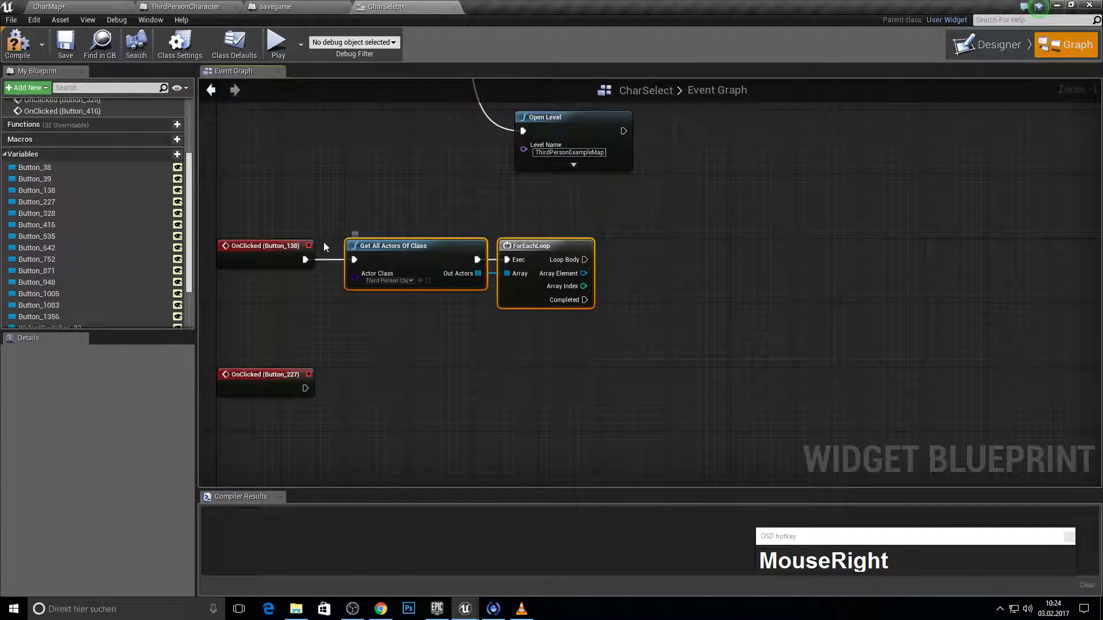
In the loop body set the skeletal mesh on the character's Cloth component, then start a standalone preview.
{"action": "left_click_drag", "start_coordinate": [536, 323], "coordinate": [690, 281]}
{"action": "type", "text": "set_skel"}
{"action": "key", "text": "Down"}
{"action": "key", "text": "Return"}
{"action": "left_click_drag", "start_coordinate": [746, 305], "coordinate": [828, 255]}
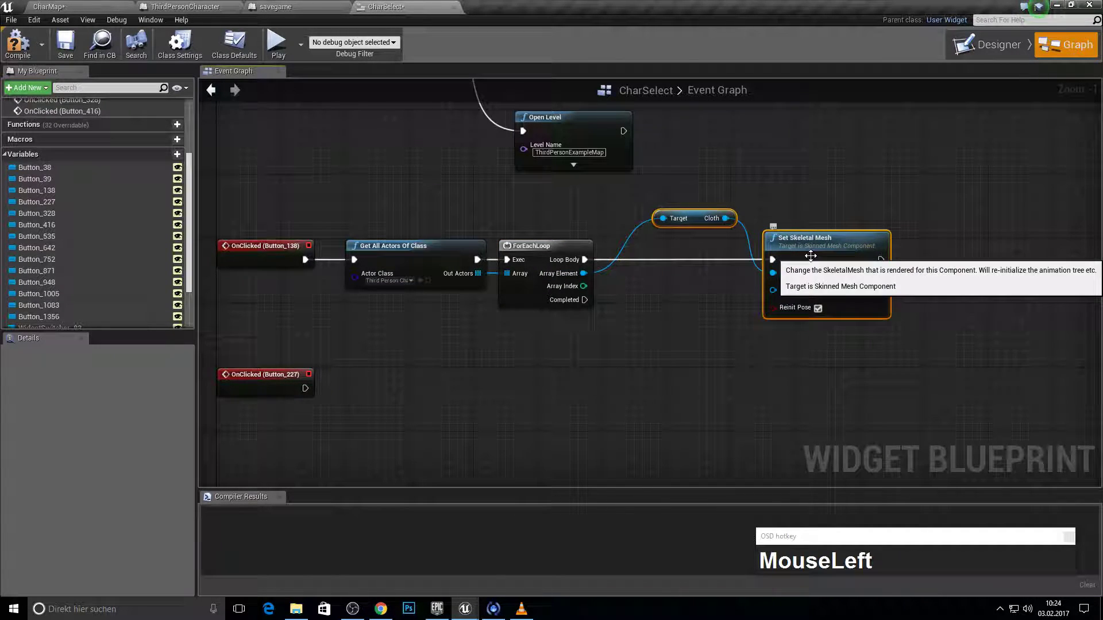
{"action": "type", "text": "cloth"}
{"action": "left_click", "coordinate": [888, 382]}
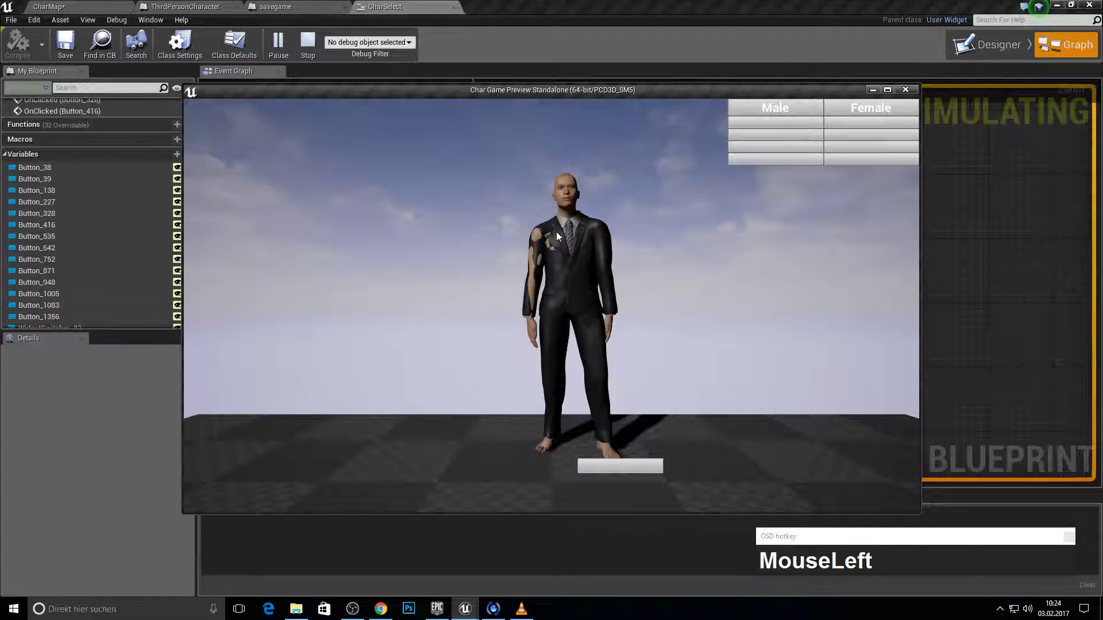
Chain Set Master Pose Component after the cloth setter, Cloth as target and the body Mesh as master.
{"action": "key", "text": "Escape"}
{"action": "right_click", "coordinate": [720, 216]}
{"action": "left_click", "coordinate": [412, 248]}
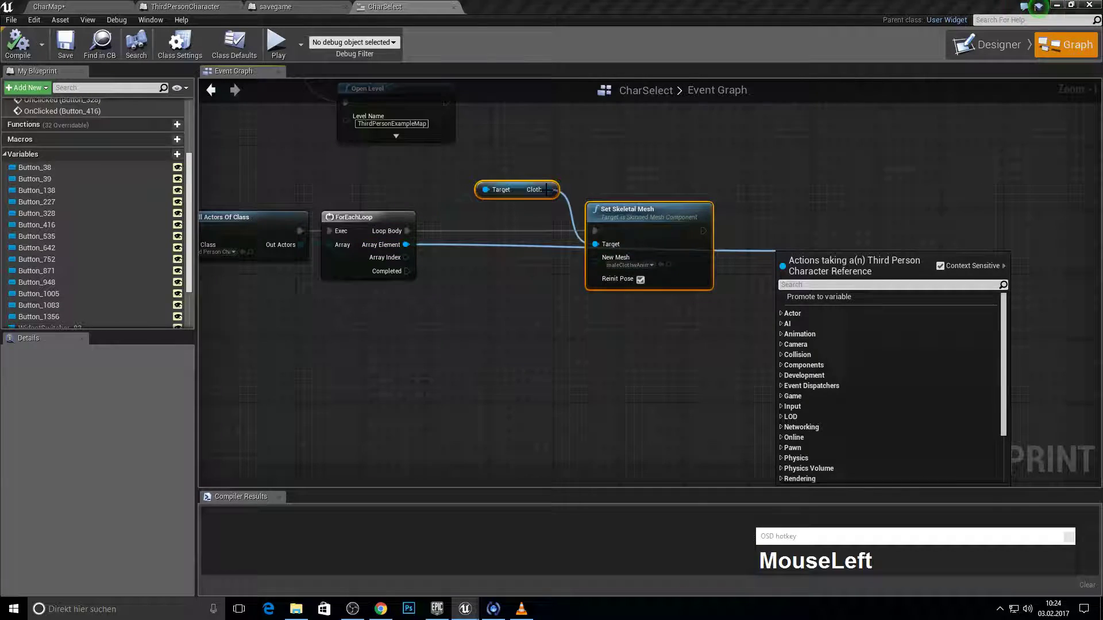
{"action": "type", "text": "etoe"}
{"action": "key", "text": "Return"}
{"action": "left_click", "coordinate": [873, 288]}
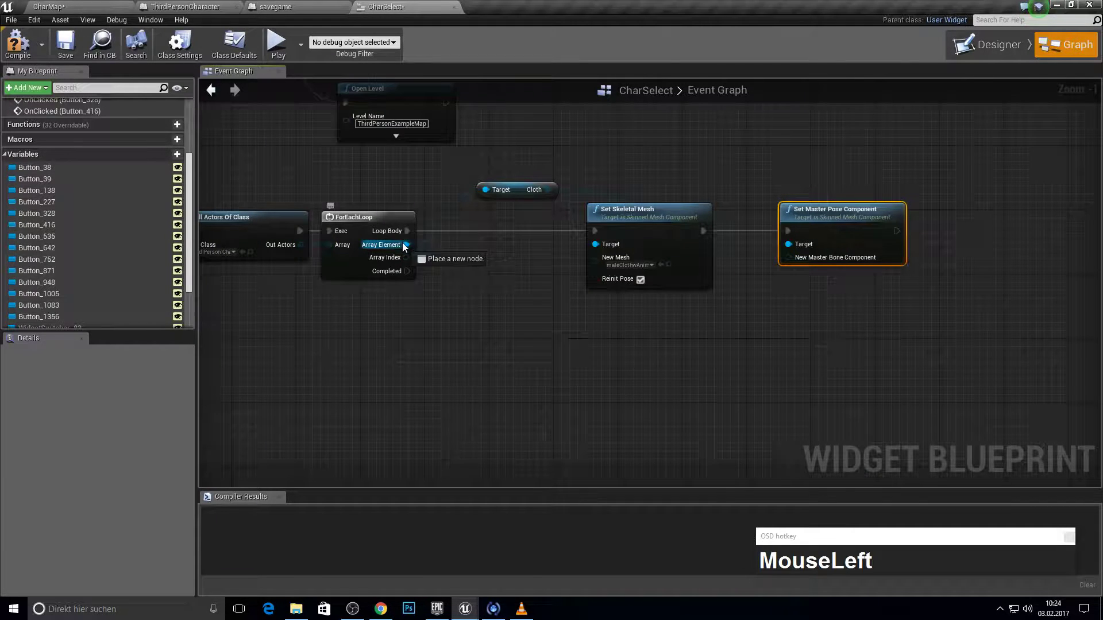
{"action": "type", "text": "get"}
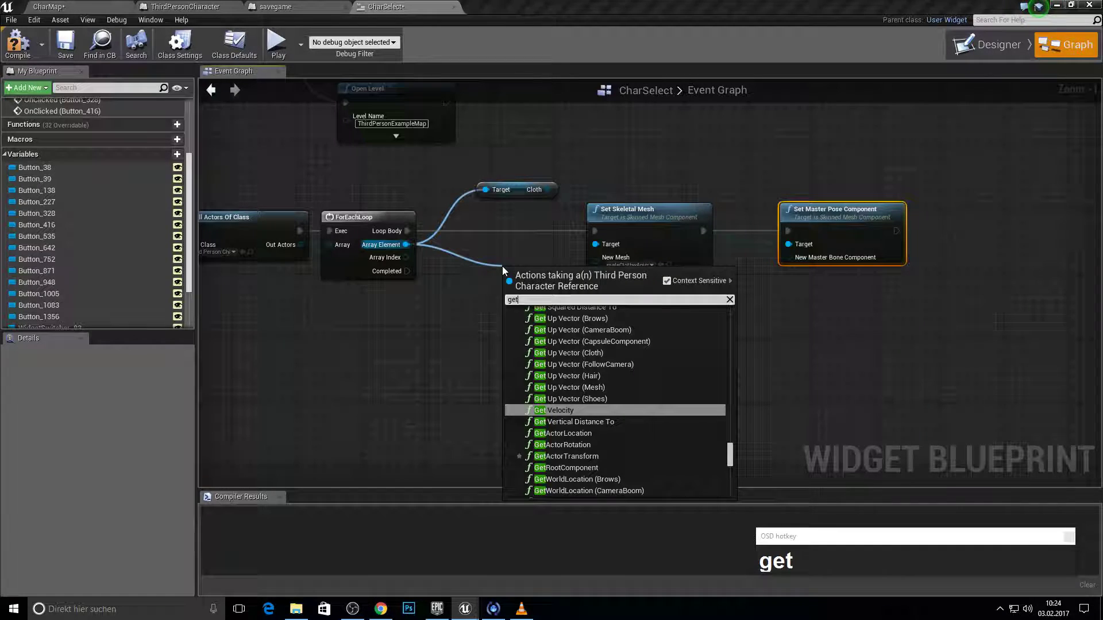
{"action": "key", "text": "BackSpace"}
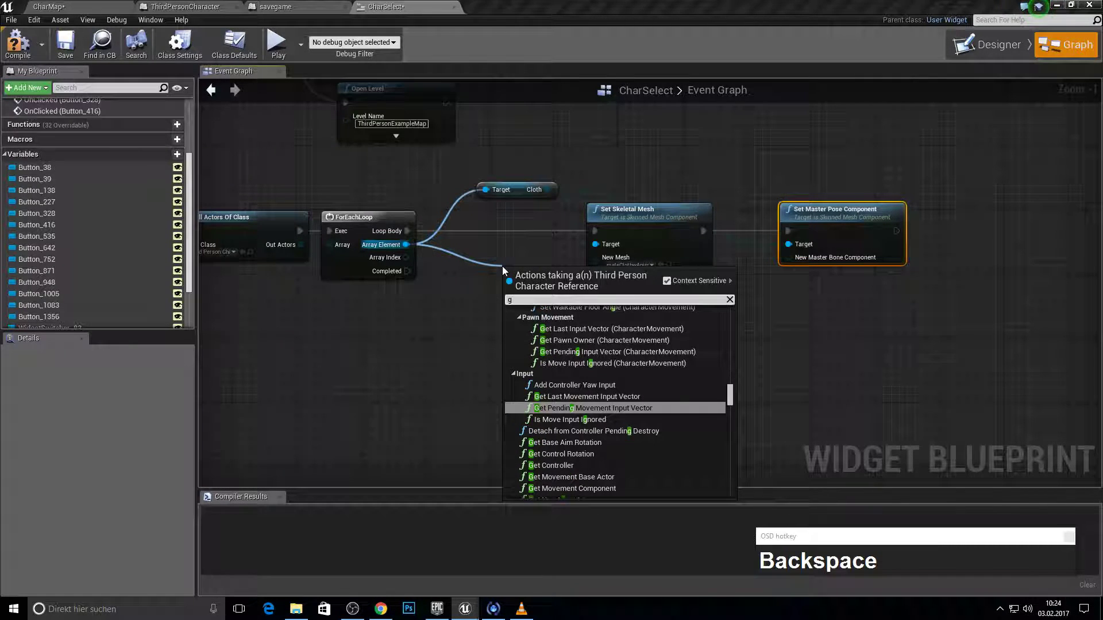
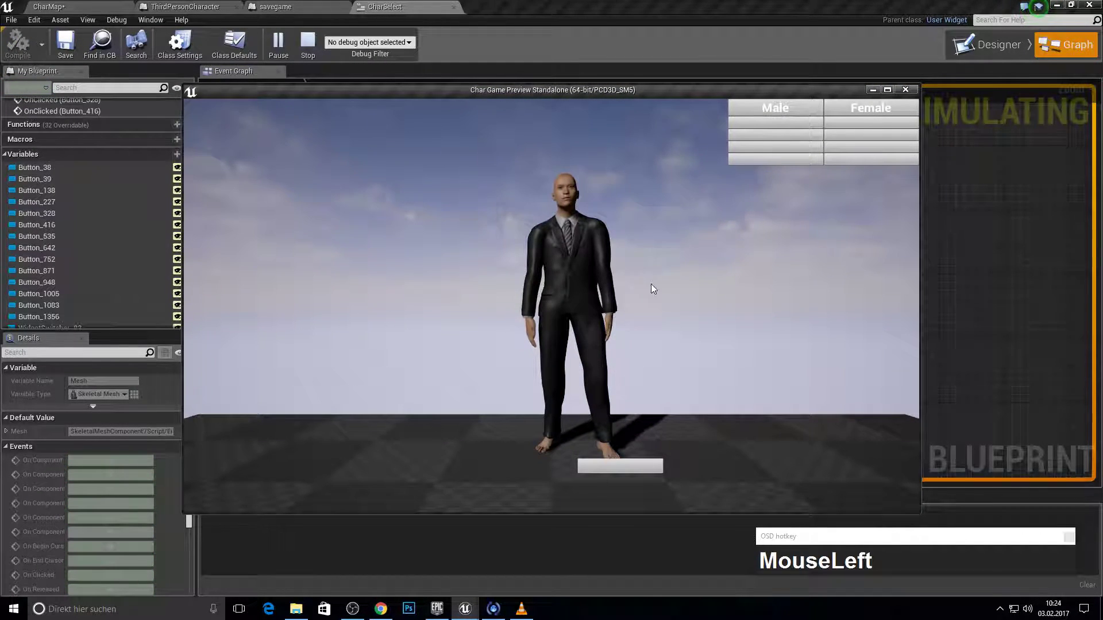
Close the preview, copy the cloth node chain and paste it under OnClicked (Button_227), wiring the event in.
{"action": "left_click", "coordinate": [863, 118]}
{"action": "right_click", "coordinate": [703, 242]}
{"action": "scroll", "scroll_direction": "down", "scroll_amount": 3}
{"action": "left_click", "coordinate": [439, 239]}
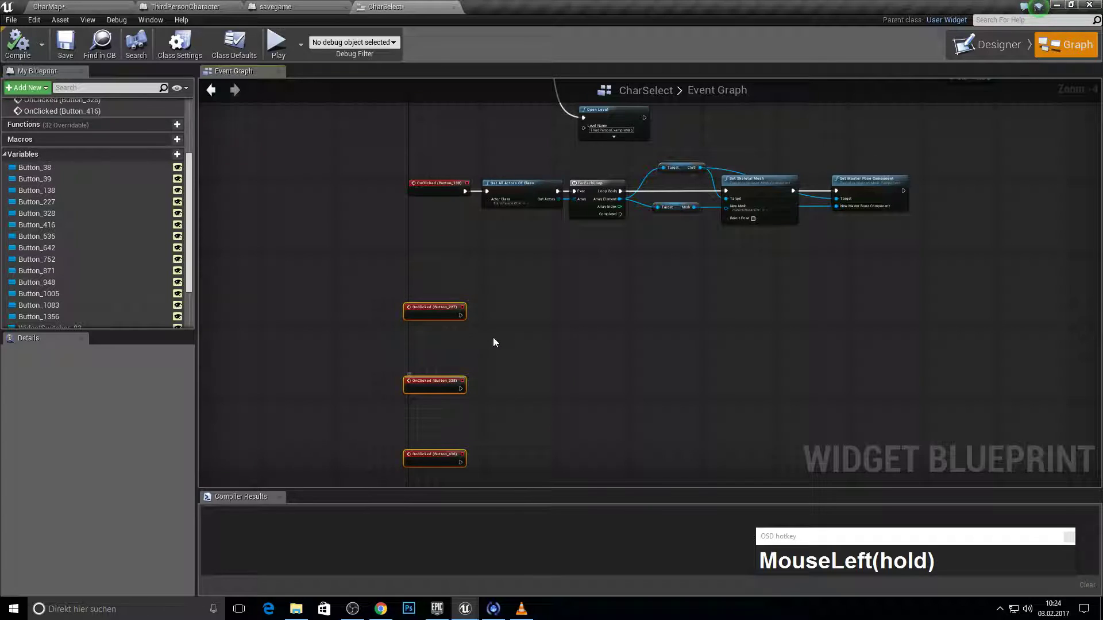
{"action": "right_click", "coordinate": [688, 294]}
{"action": "key", "text": "c"}
{"action": "left_click", "coordinate": [551, 243]}
{"action": "left_click_drag", "start_coordinate": [511, 249], "coordinate": [679, 236]}
{"action": "scroll", "scroll_direction": "up", "scroll_amount": 3}
Replace the copied chain's Cloth getter with Get Hair feeding the mesh setter and master pose.
{"action": "right_click", "coordinate": [733, 237]}
{"action": "left_click", "coordinate": [657, 272]}
{"action": "type", "text": "hair"}
{"action": "left_click", "coordinate": [599, 293]}
{"action": "key", "text": "Delete"}
{"action": "left_click", "coordinate": [450, 252]}
{"action": "type", "text": "get_hair"}
{"action": "key", "text": "Return"}
{"action": "left_click_drag", "start_coordinate": [574, 237], "coordinate": [340, 238]}
Reposition the graph view at the next button event ready for another chain copy.
{"action": "right_click", "coordinate": [427, 232]}
{"action": "scroll", "scroll_direction": "down", "scroll_amount": 3}
{"action": "right_click", "coordinate": [438, 192]}
{"action": "left_click", "coordinate": [427, 217]}
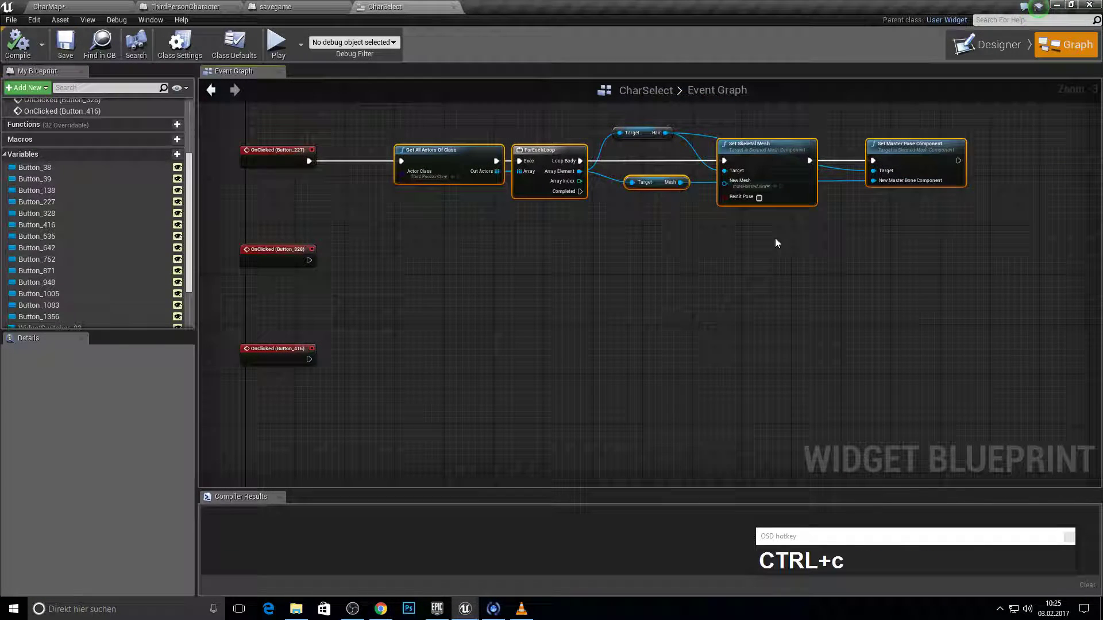
Paste the mesh-setting chain under OnClicked (Button_328), wire the event in and add a Get Shoes node.
{"action": "key", "text": "ctrl+c"}
{"action": "left_click", "coordinate": [475, 316]}
{"action": "key", "text": "ctrl+v"}
{"action": "left_click_drag", "start_coordinate": [404, 318], "coordinate": [553, 281]}
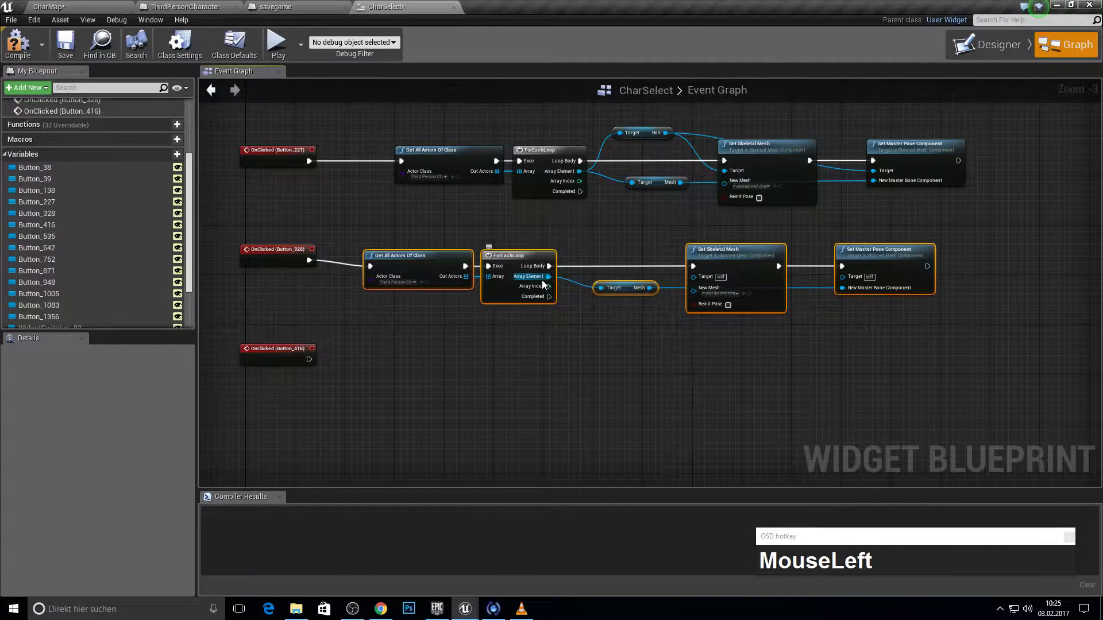
{"action": "type", "text": "getshoes"}
{"action": "key", "text": "Return"}
Feed Get Shoes from the array element into the setters, then paste another chain copy near Button_416.
{"action": "left_click_drag", "start_coordinate": [673, 260], "coordinate": [729, 295]}
{"action": "type", "text": "sho"}
{"action": "key", "text": "BackSpace"}
{"action": "type", "text": "es"}
{"action": "left_click", "coordinate": [747, 355]}
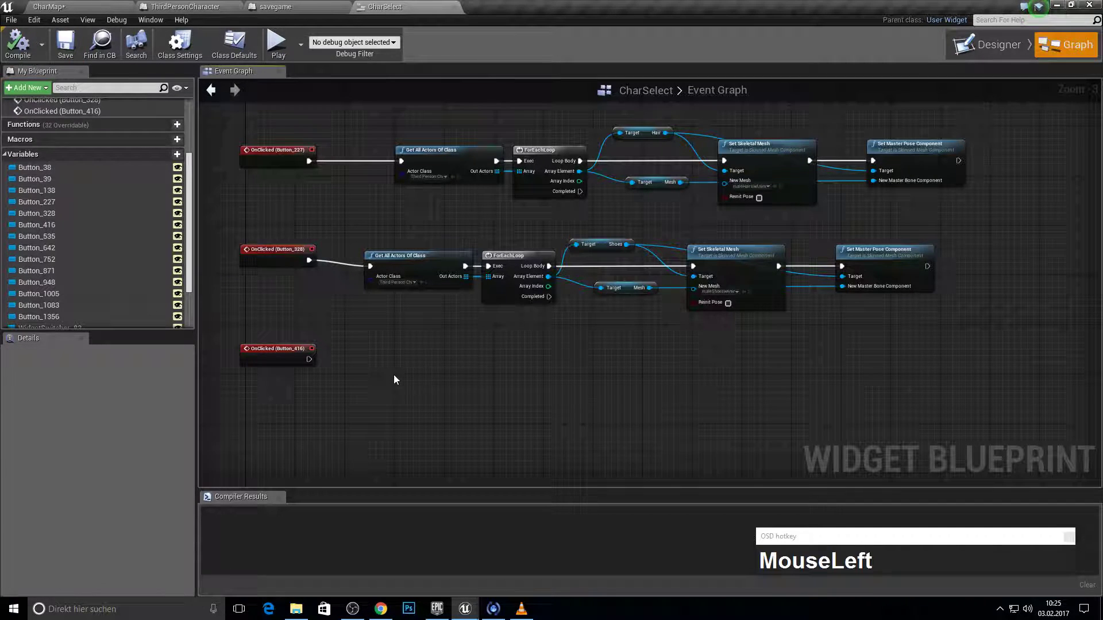
{"action": "key", "text": "ctrl+v"}
{"action": "left_click", "coordinate": [361, 397]}
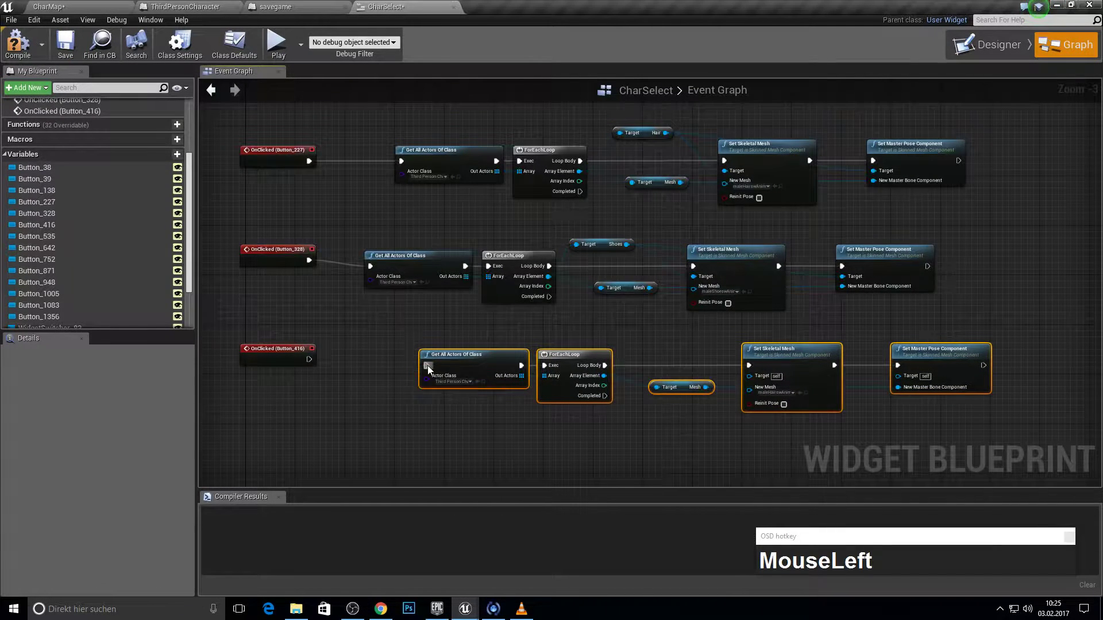
From Button_416's loop Array Element, search for the Get Brows component getter.
{"action": "left_click", "coordinate": [312, 362]}
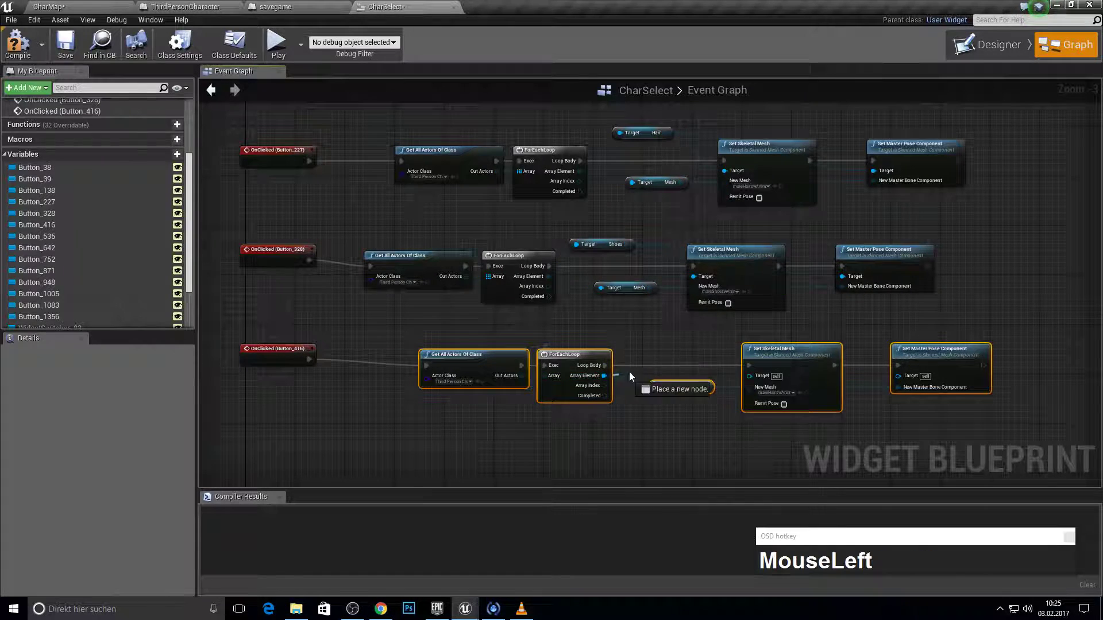
{"action": "type", "text": "brosw"}
{"action": "key", "text": "BackSpace"}
{"action": "type", "text": "w"}
{"action": "scroll", "scroll_direction": "down", "scroll_amount": 3}
{"action": "scroll", "scroll_direction": "down", "scroll_amount": 3}
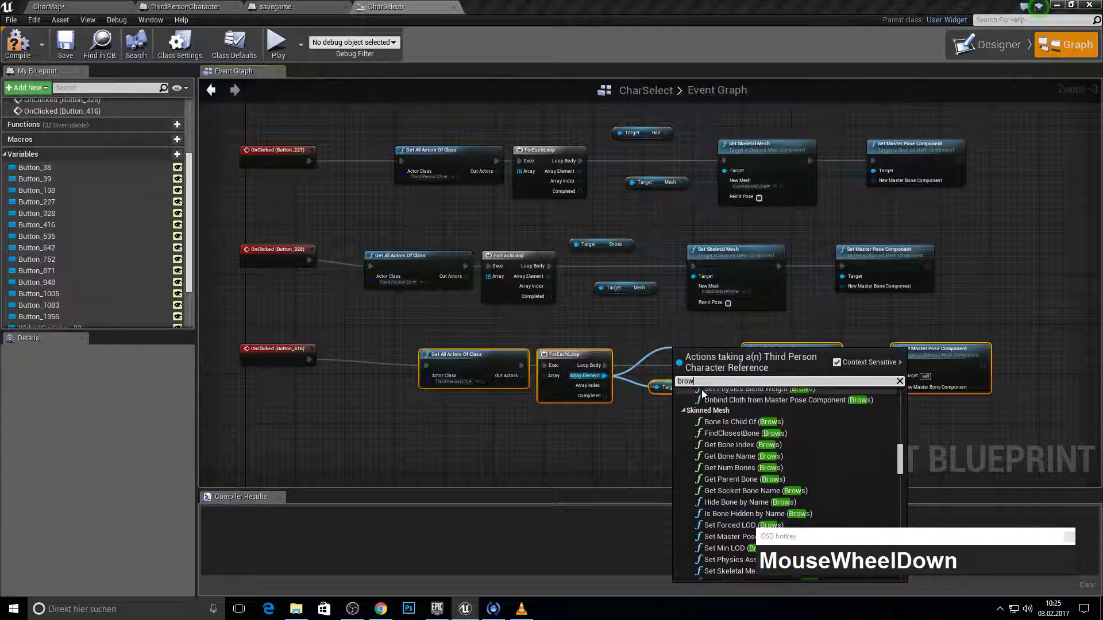
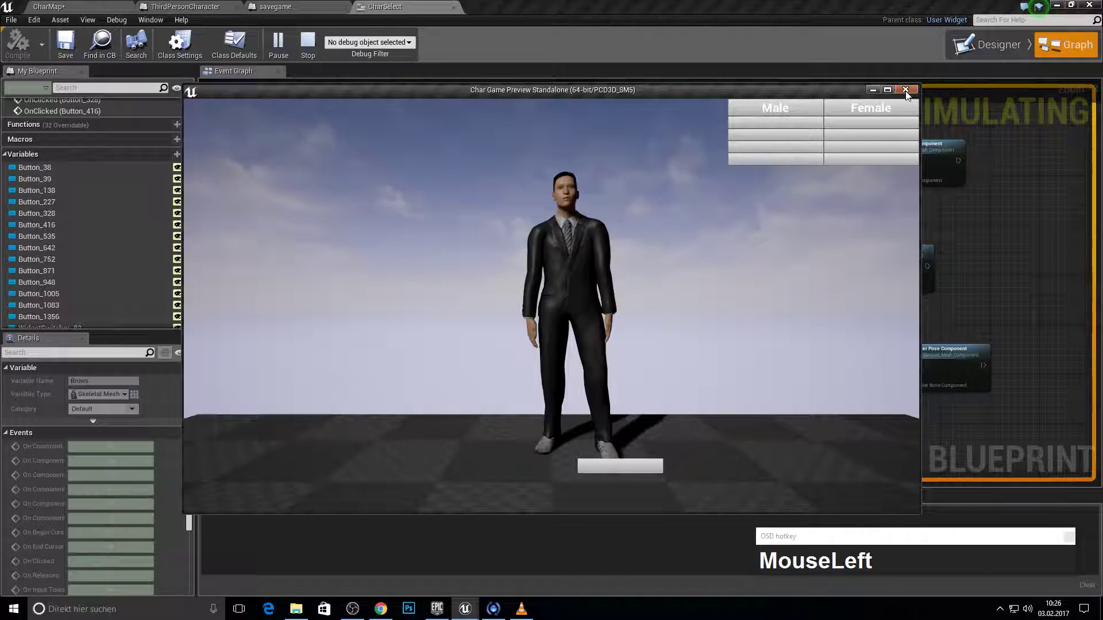
Close the game preview and return to the CharSelect Designer's Female column.
{"action": "right_click", "coordinate": [658, 228]}
{"action": "scroll", "scroll_direction": "down", "scroll_amount": 3}
{"action": "right_click", "coordinate": [501, 201]}
{"action": "left_click", "coordinate": [1008, 53]}
{"action": "scroll", "scroll_direction": "down", "scroll_amount": 3}
Add empty OnClicked events for the Female buttons Button_535, Button_642, Button_752 and Button_871.
{"action": "left_click", "coordinate": [975, 373]}
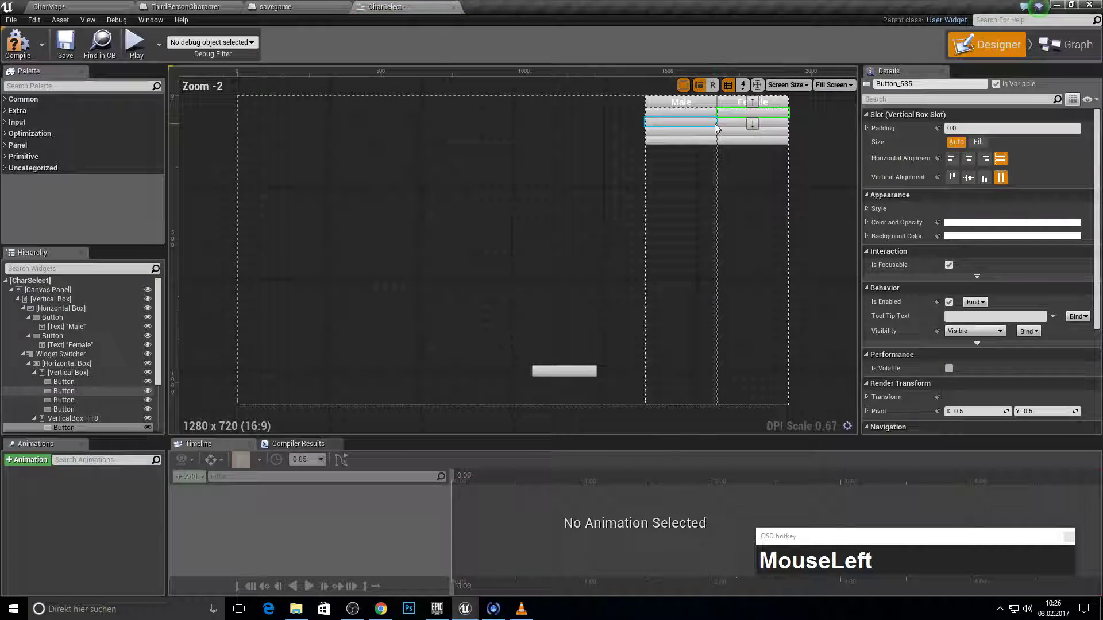
{"action": "scroll", "scroll_direction": "down", "scroll_amount": 3}
{"action": "left_click", "coordinate": [980, 370]}
{"action": "scroll", "scroll_direction": "down", "scroll_amount": 3}
{"action": "left_click", "coordinate": [975, 369]}
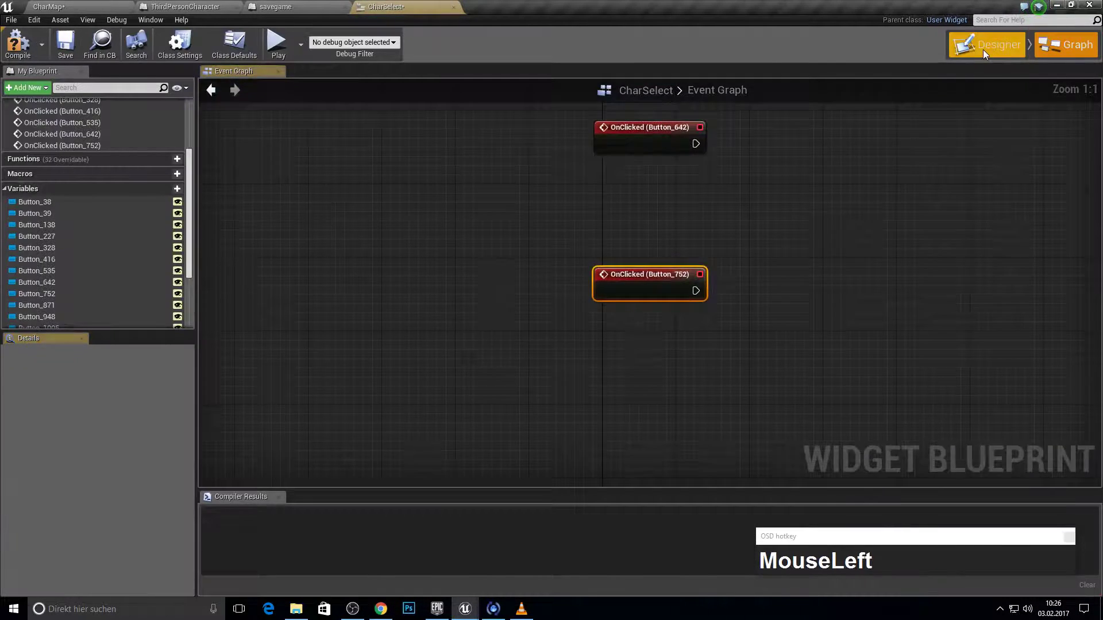
{"action": "scroll", "scroll_direction": "down", "scroll_amount": 3}
{"action": "left_click", "coordinate": [972, 372]}
Copy a finished mesh-setting chain and paste two copies beside the remaining button events.
{"action": "scroll", "scroll_direction": "down", "scroll_amount": 3}
{"action": "right_click", "coordinate": [602, 270]}
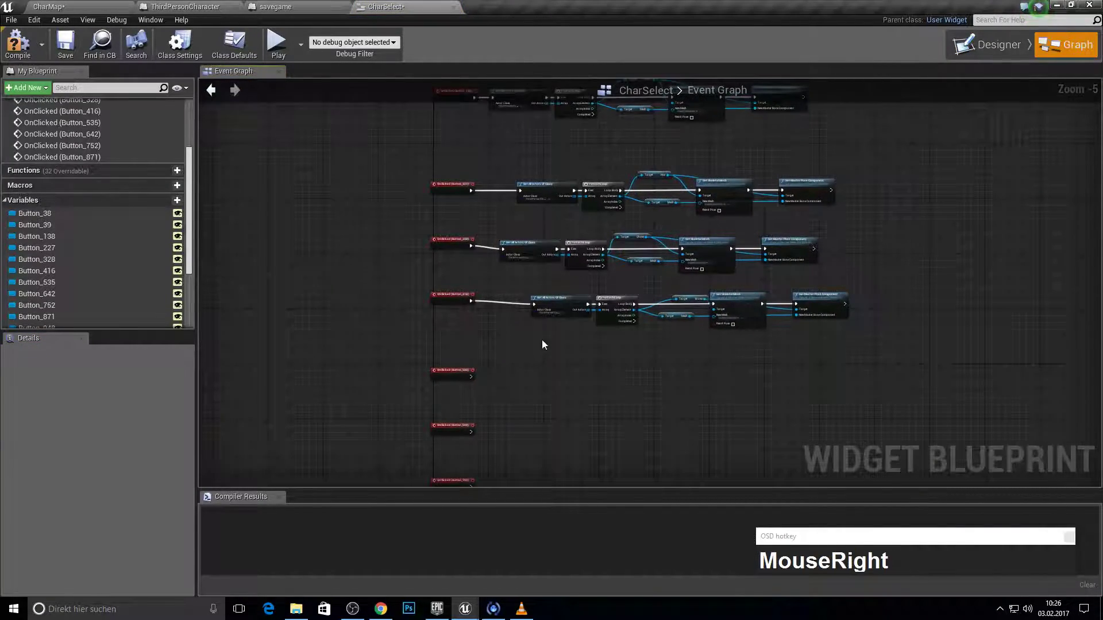
{"action": "left_click_drag", "start_coordinate": [521, 308], "coordinate": [860, 196]}
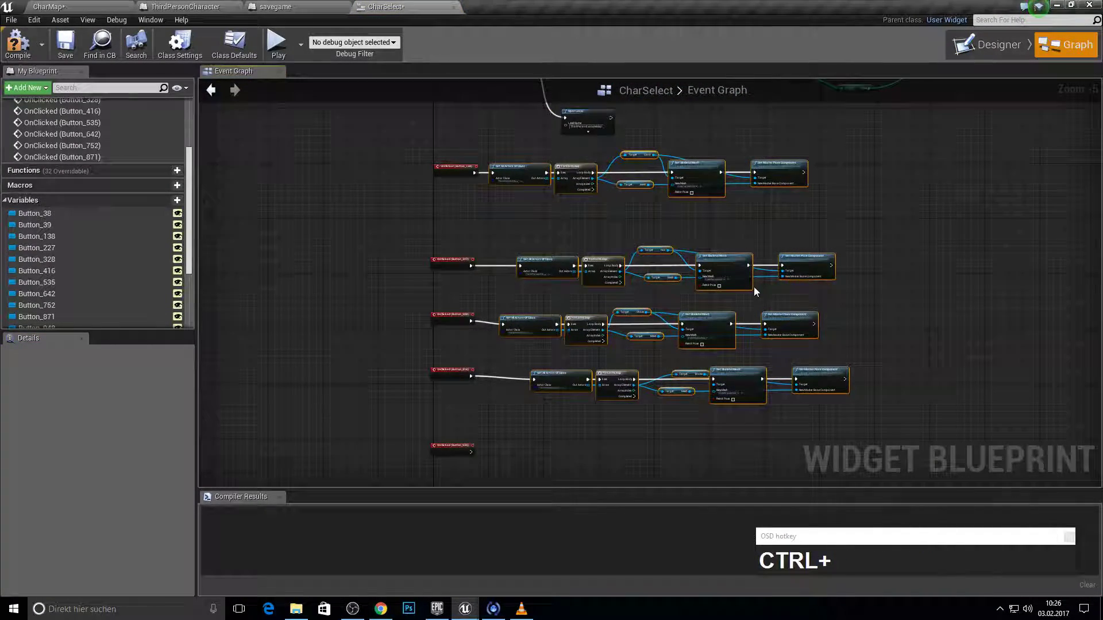
{"action": "key", "text": "ctrl+c"}
{"action": "left_click", "coordinate": [639, 285]}
{"action": "key", "text": "v"}
{"action": "left_click", "coordinate": [526, 176]}
{"action": "key", "text": "F10"}
Connect Button_752 and Button_871's events into their pasted chains.
{"action": "scroll", "scroll_direction": "up", "scroll_amount": 3}
{"action": "left_click", "coordinate": [527, 224]}
{"action": "right_click", "coordinate": [488, 259]}
{"action": "left_click_drag", "start_coordinate": [440, 207], "coordinate": [511, 404]}
{"action": "right_click", "coordinate": [511, 404]}
{"action": "left_click", "coordinate": [427, 281]}
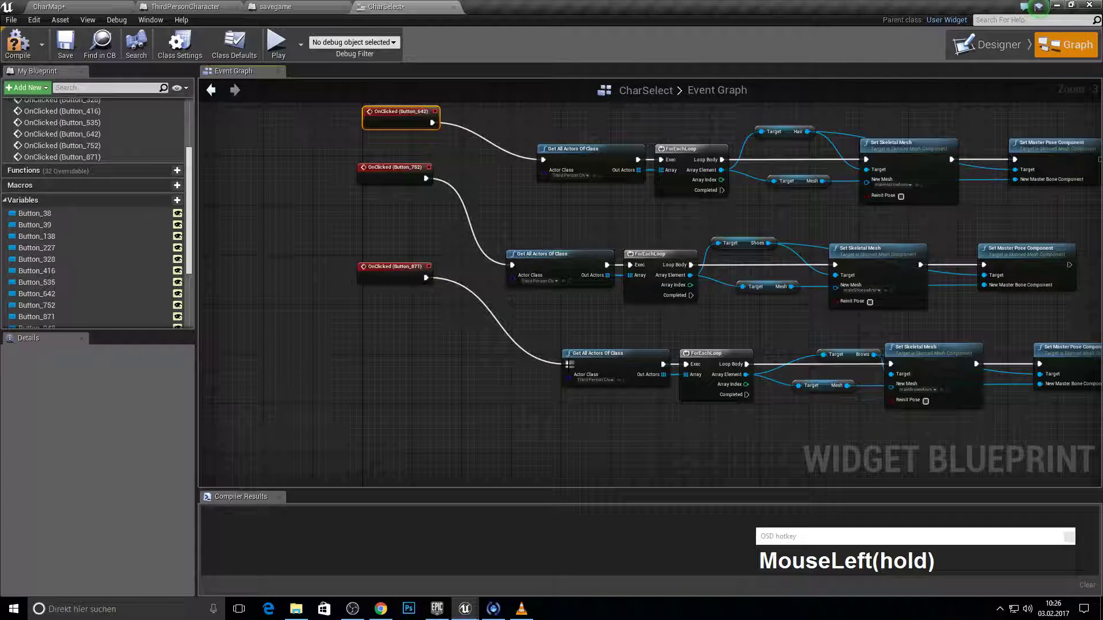
{"action": "right_click", "coordinate": [704, 313]}
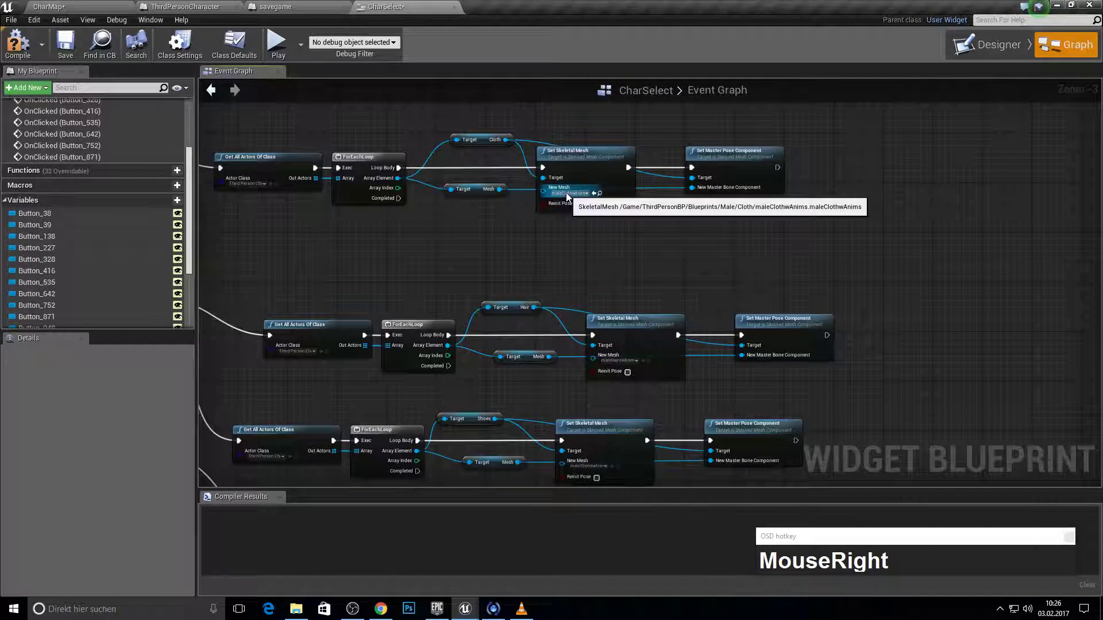
Pick the male cloth, hair, shoes and brows meshes in each chain's New Mesh slot.
{"action": "left_click", "coordinate": [570, 198]}
{"action": "type", "text": "cloth"}
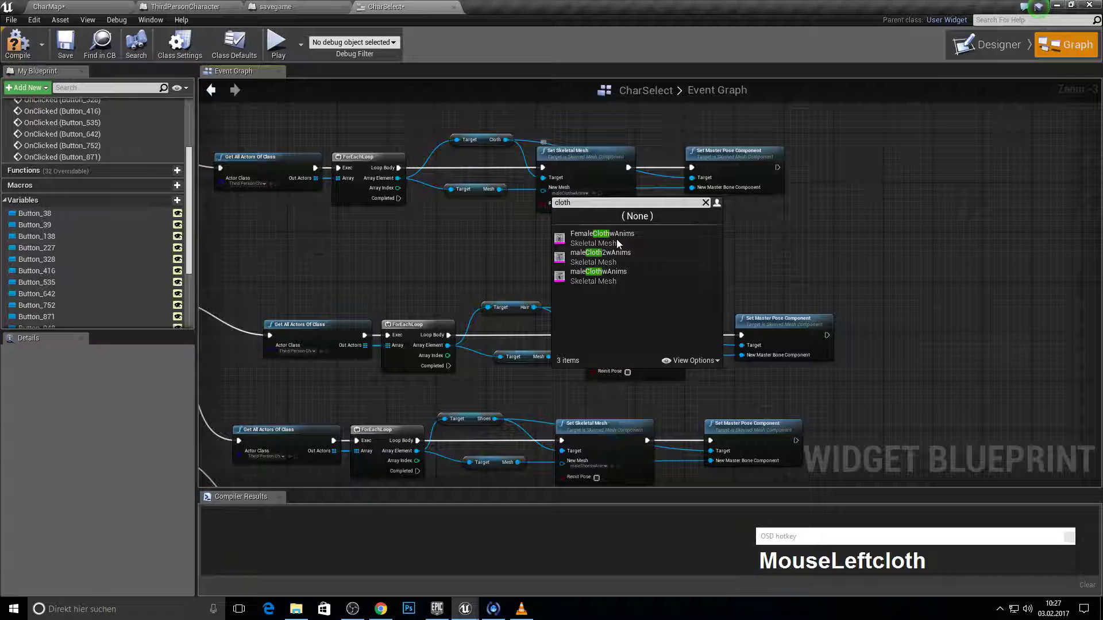
{"action": "left_click", "coordinate": [621, 264]}
{"action": "right_click", "coordinate": [585, 279]}
{"action": "left_click", "coordinate": [715, 255]}
{"action": "type", "text": "hai2"}
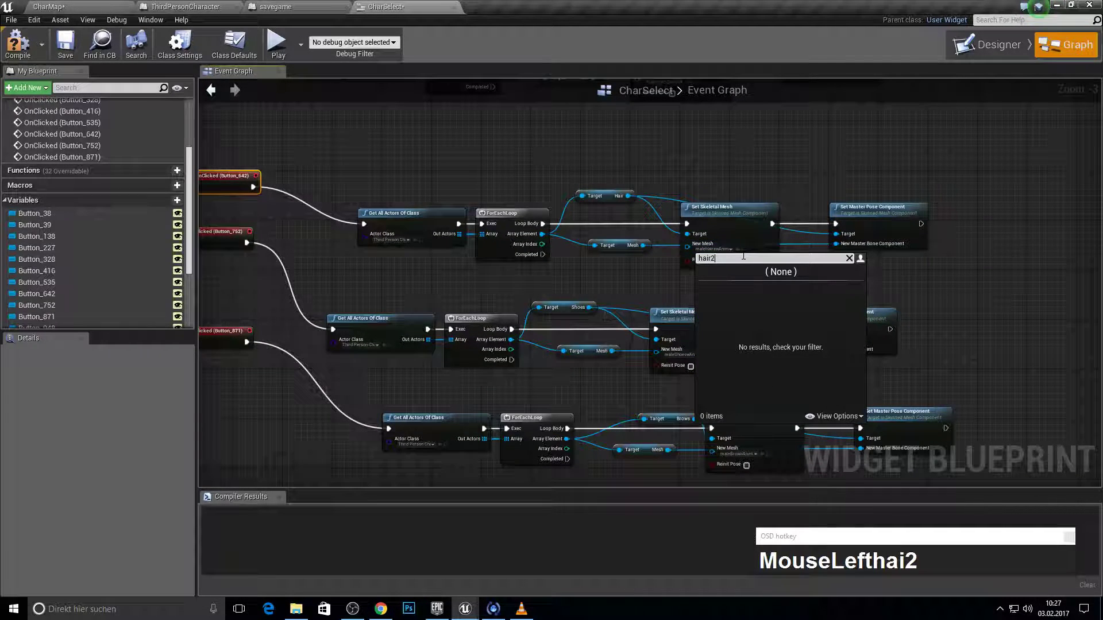
{"action": "key", "text": "BackSpace"}
{"action": "left_click", "coordinate": [757, 312]}
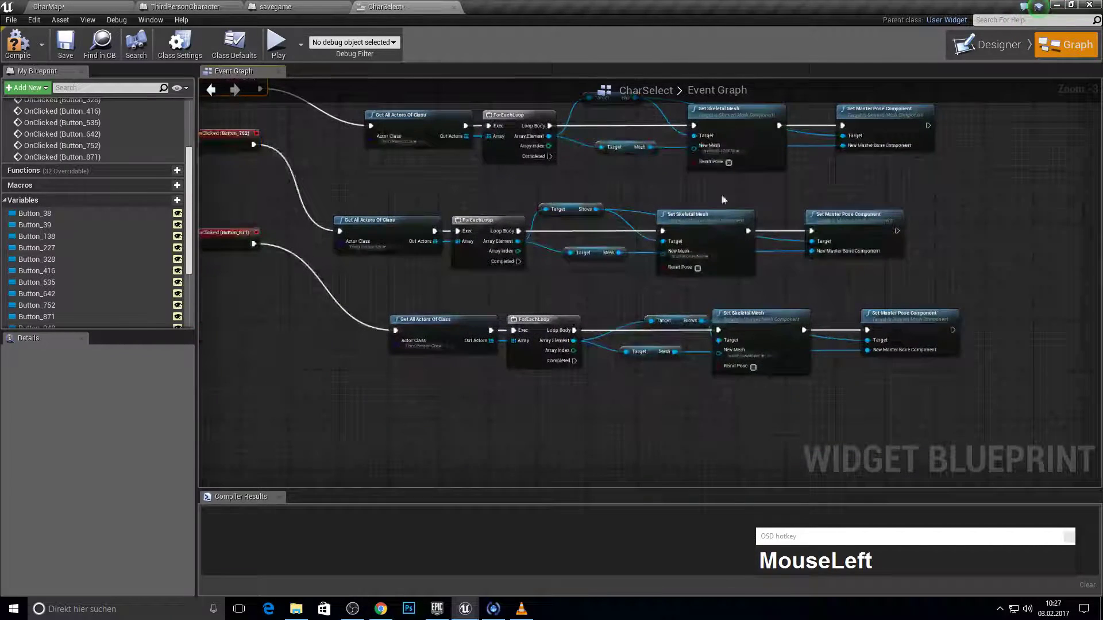
{"action": "type", "text": "shoes"}
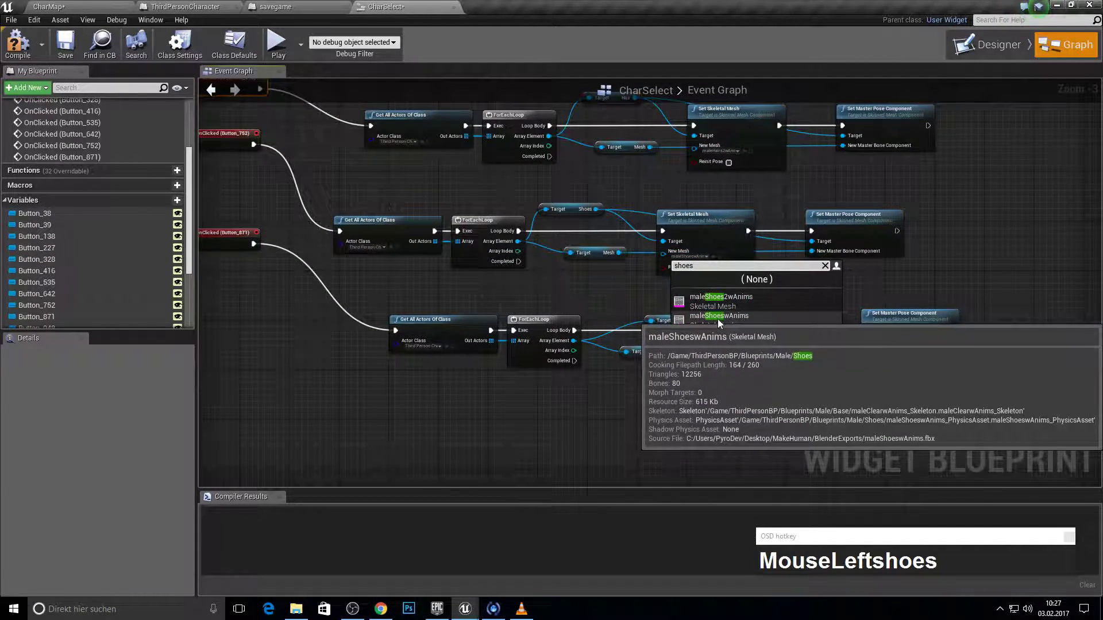
{"action": "left_click", "coordinate": [733, 310]}
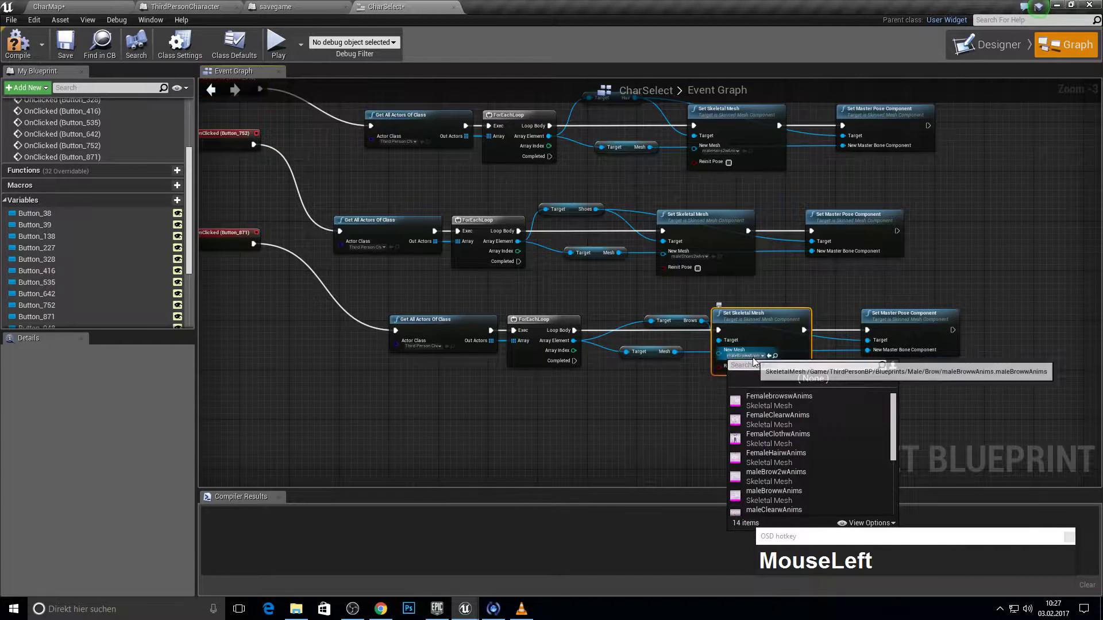
{"action": "type", "text": "bow"}
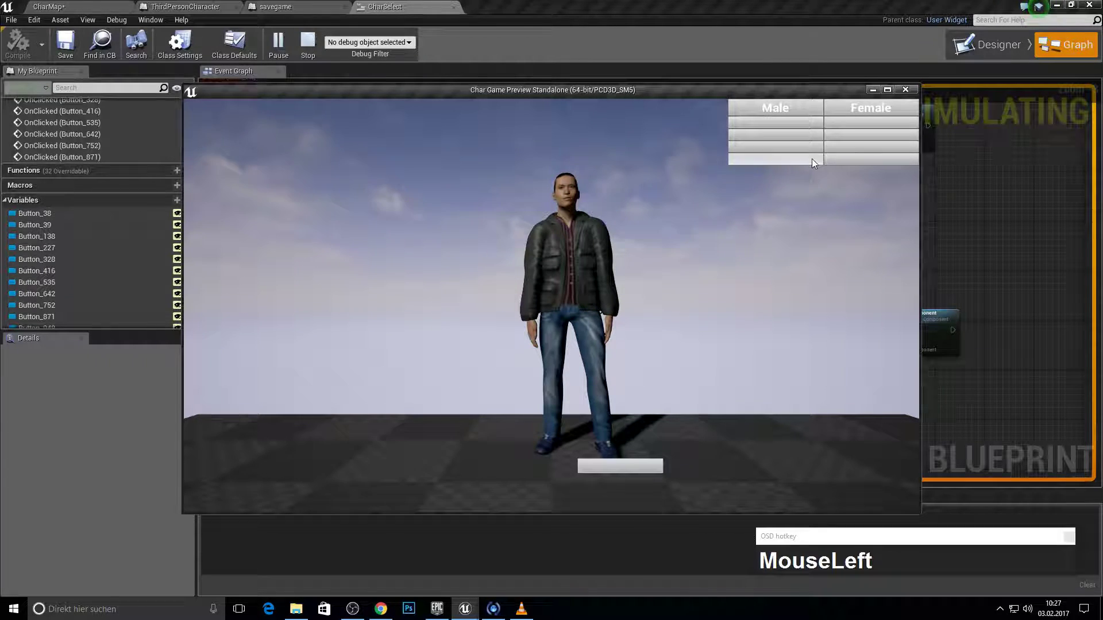
Stop the game preview and move the OnClicked (Button_871) event beside its mesh chain.
{"action": "key", "text": "Escape"}
{"action": "right_click", "coordinate": [629, 199]}
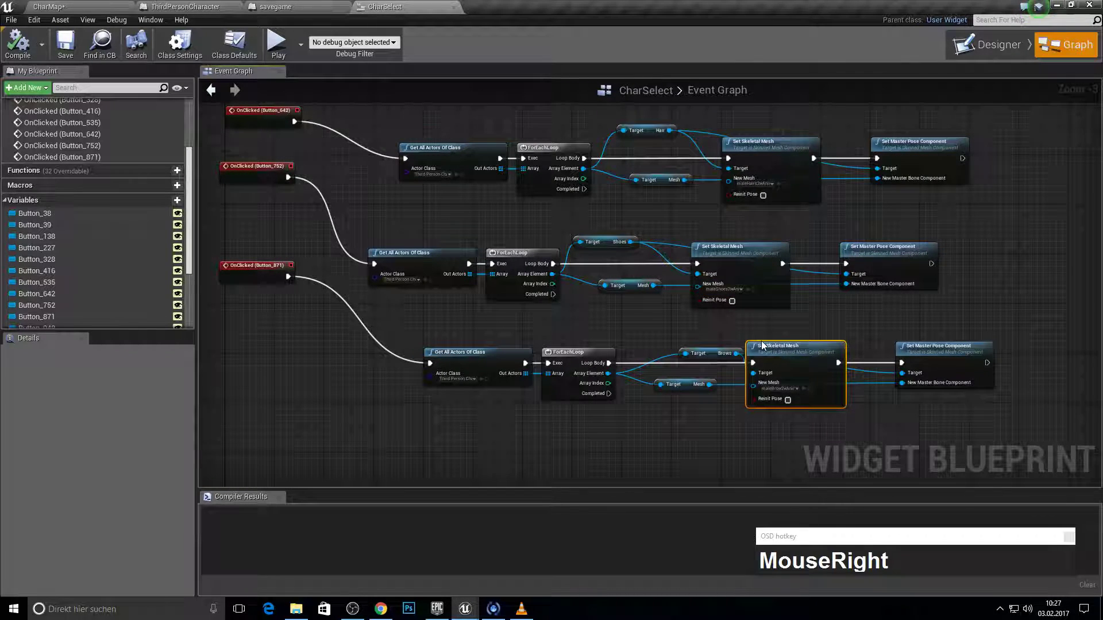
{"action": "left_click_drag", "start_coordinate": [238, 180], "coordinate": [410, 386]}
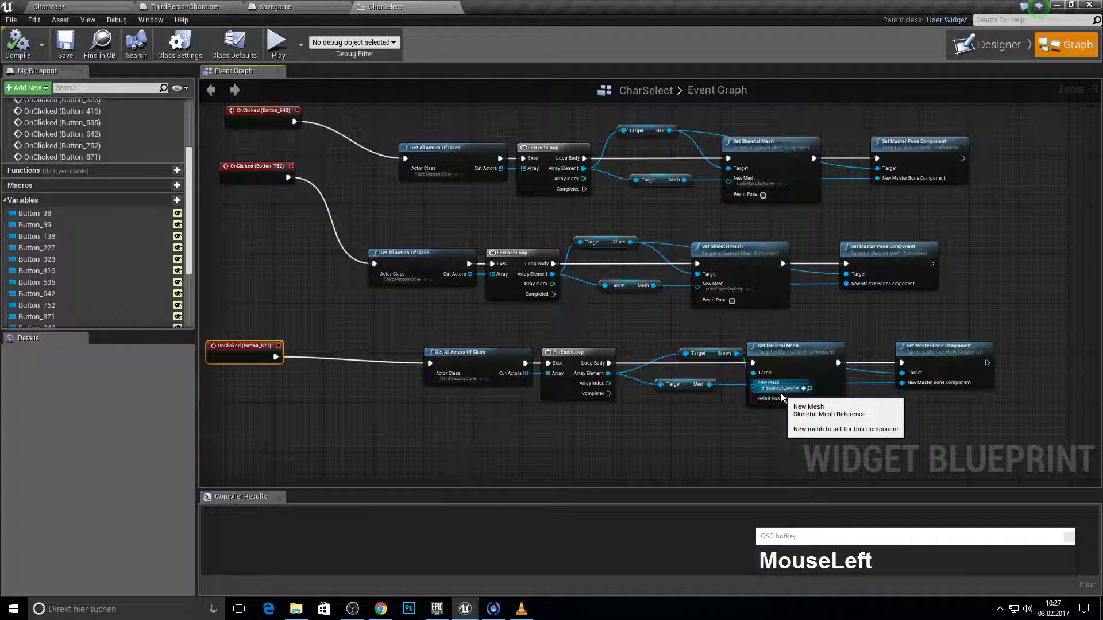
Pan through the Event Graph over the other button chains, ending near Button_535.
{"action": "right_click", "coordinate": [650, 308]}
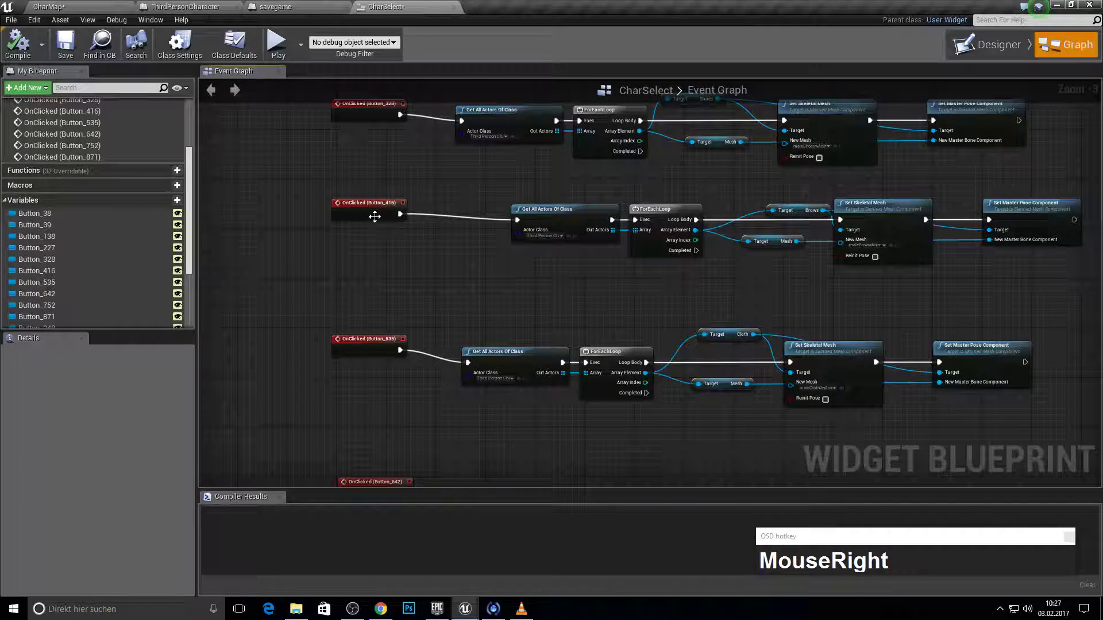
{"action": "scroll", "scroll_direction": "down", "scroll_amount": 3}
{"action": "left_click_drag", "start_coordinate": [500, 227], "coordinate": [976, 53]}
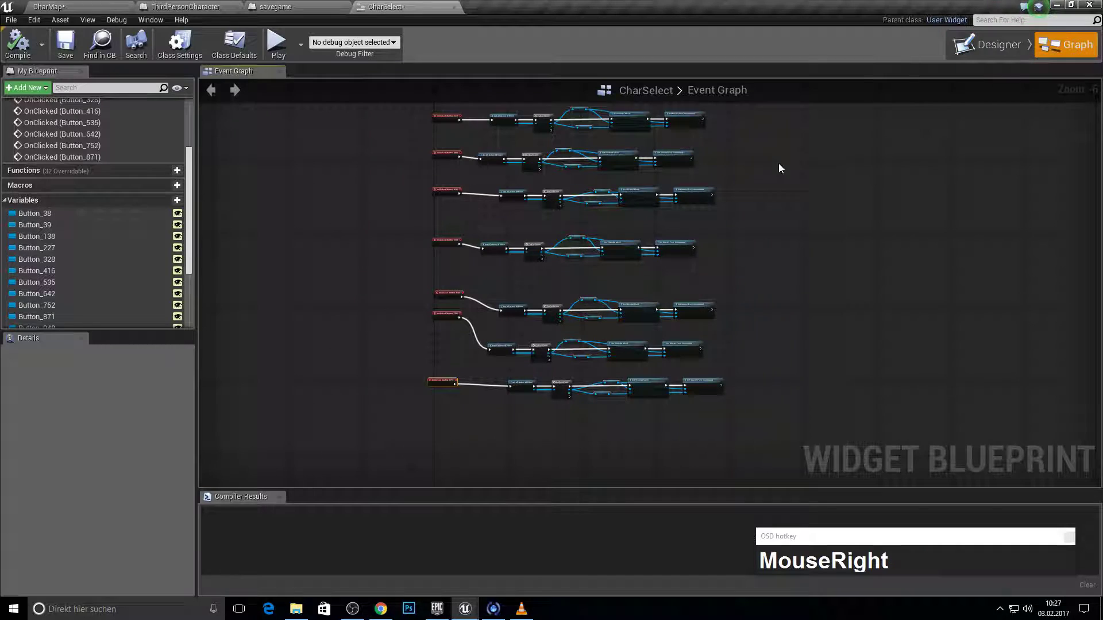
{"action": "scroll", "scroll_direction": "up", "scroll_amount": 3}
{"action": "left_click", "coordinate": [438, 323]}
{"action": "scroll", "scroll_direction": "up", "scroll_amount": 3}
{"action": "left_click_drag", "start_coordinate": [787, 276], "coordinate": [655, 298]}
{"action": "scroll", "scroll_direction": "down", "scroll_amount": 3}
{"action": "right_click", "coordinate": [587, 237]}
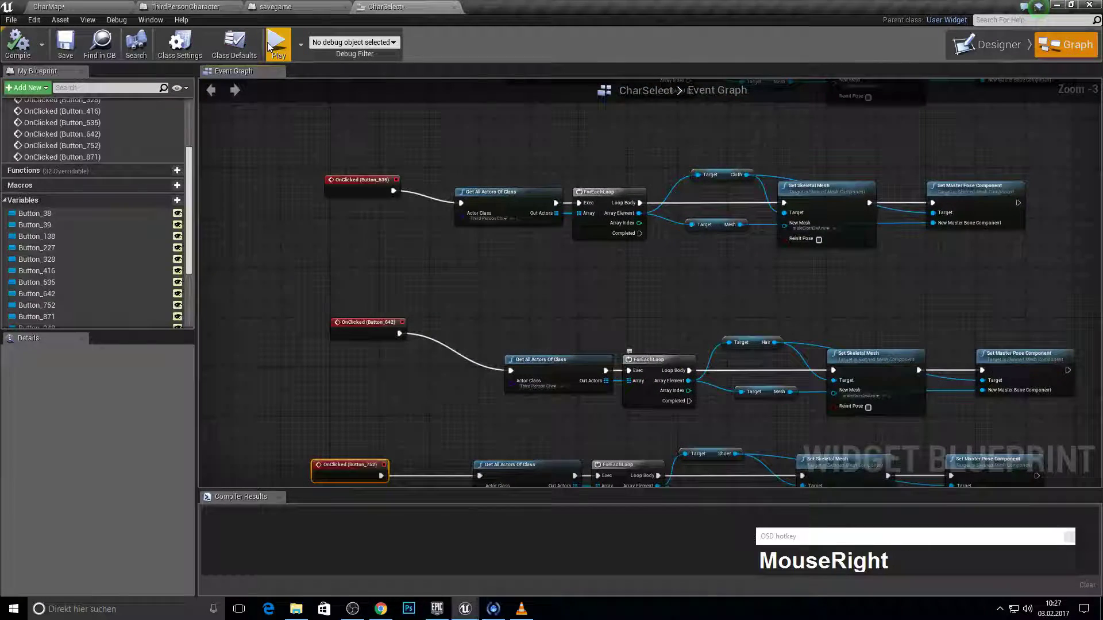
In the running preview, give the male character shoes and a head mesh via the widget buttons.
{"action": "left_click_drag", "start_coordinate": [272, 47], "coordinate": [857, 165]}
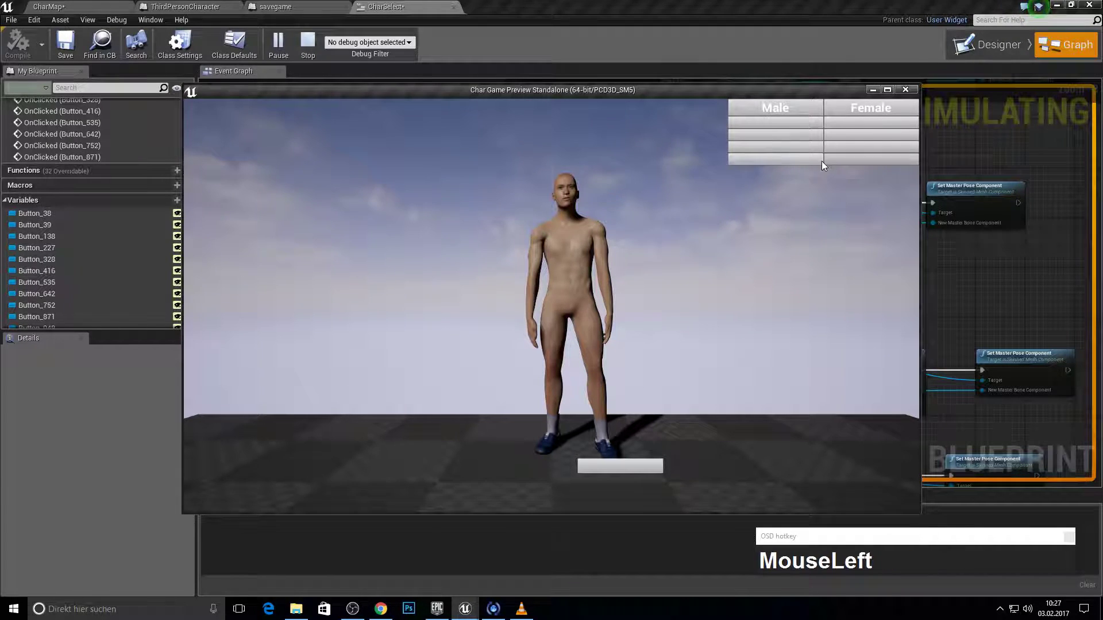
{"action": "left_click", "coordinate": [858, 168]}
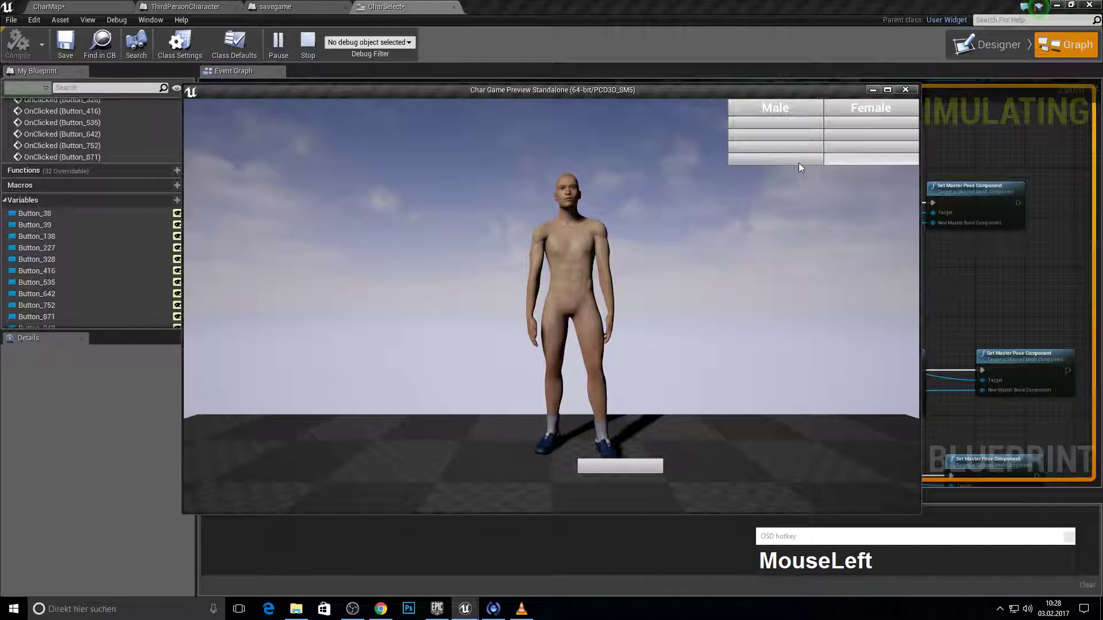
{"action": "left_click", "coordinate": [813, 149]}
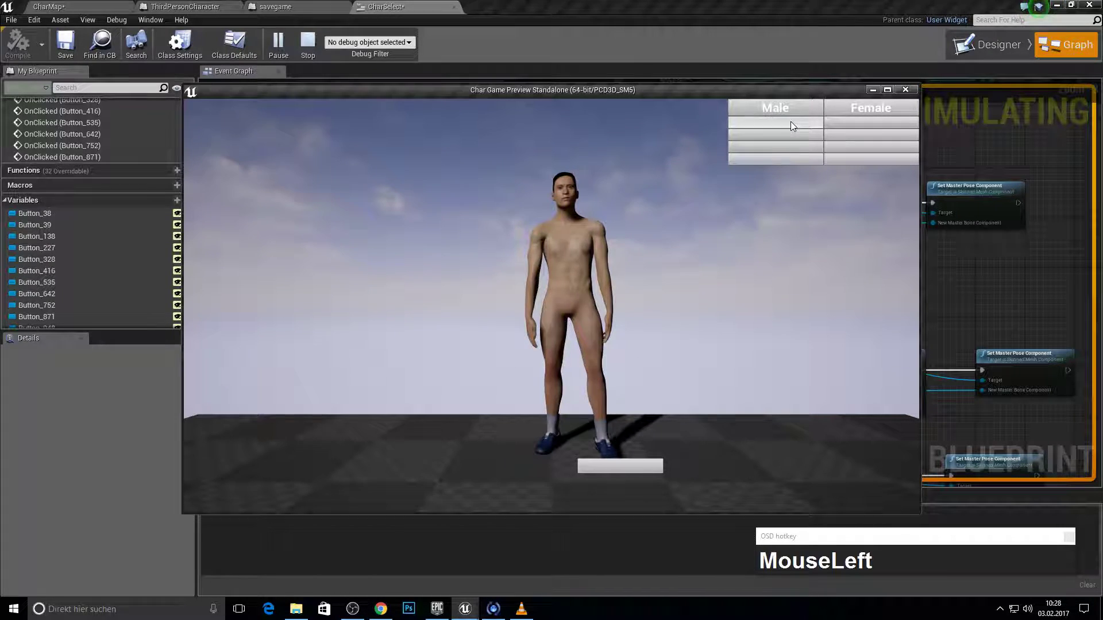
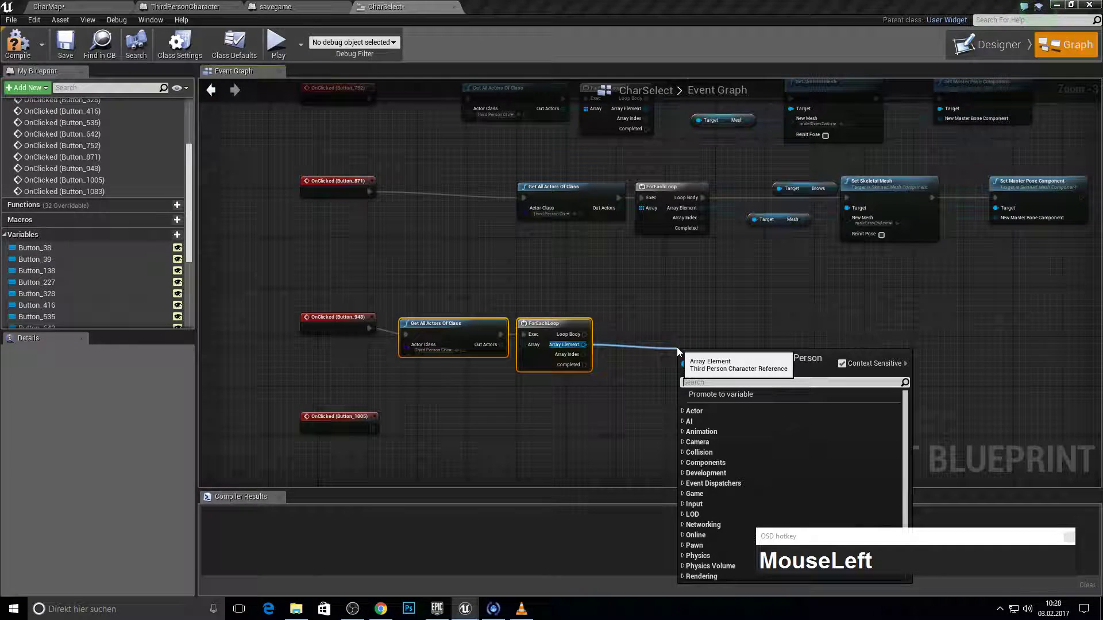
Add Set Skeletal Mesh targeting Get Brows with FemalebrowswAnims as New Mesh and Reset Pose ticked.
{"action": "type", "text": "et_skel"}
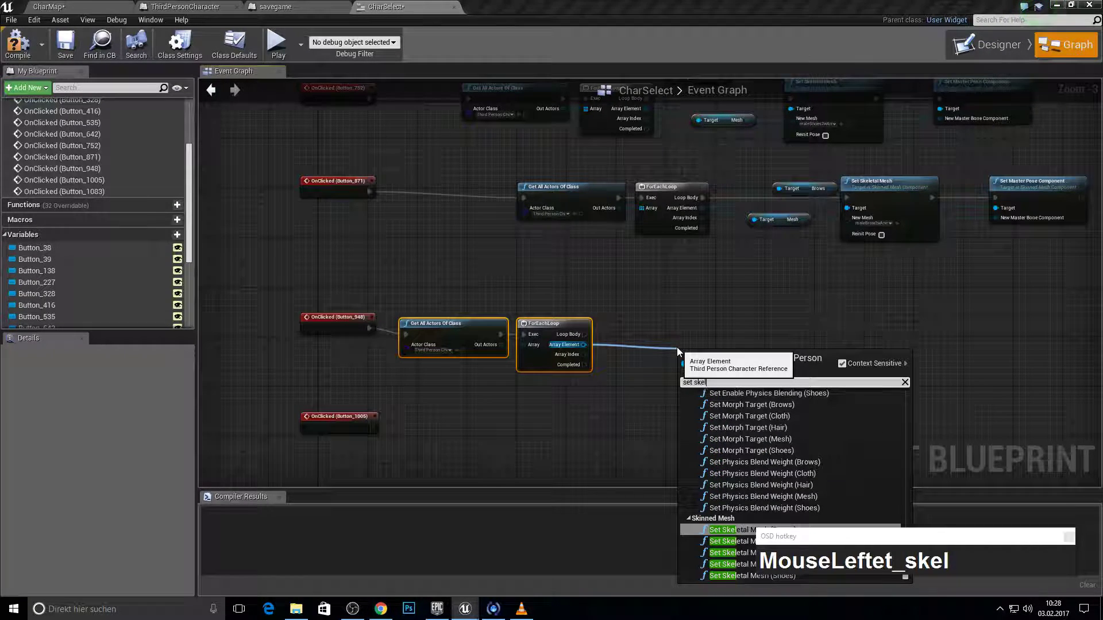
{"action": "key", "text": "Return"}
{"action": "left_click_drag", "start_coordinate": [752, 377], "coordinate": [794, 371]}
{"action": "left_click", "coordinate": [795, 372]}
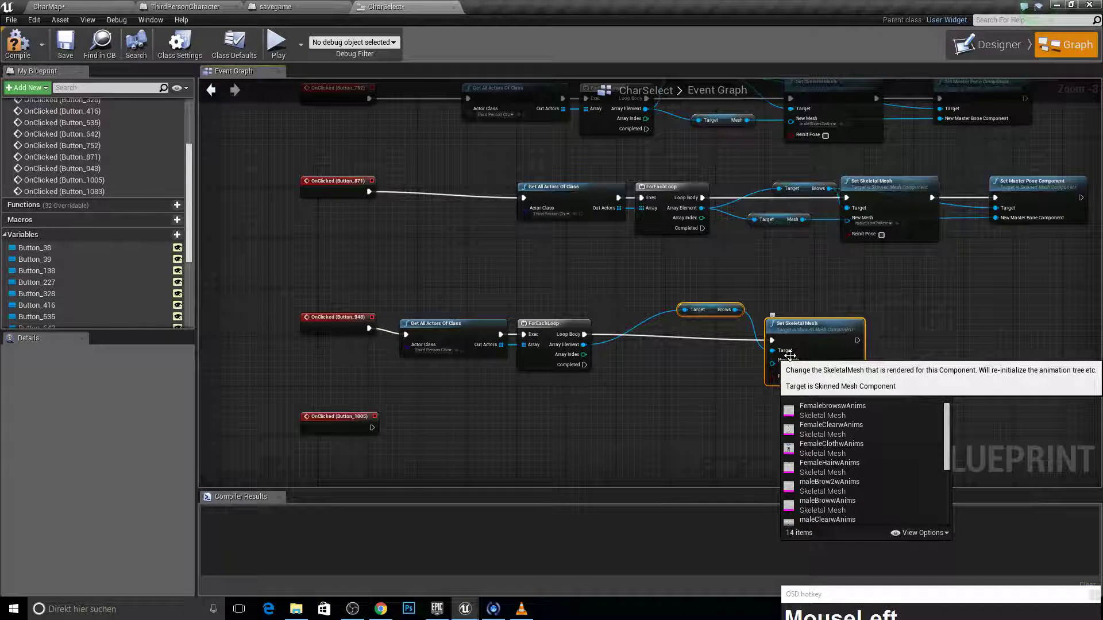
{"action": "type", "text": "brow"}
{"action": "left_click", "coordinate": [853, 418]}
{"action": "right_click", "coordinate": [677, 368]}
{"action": "left_click", "coordinate": [426, 303]}
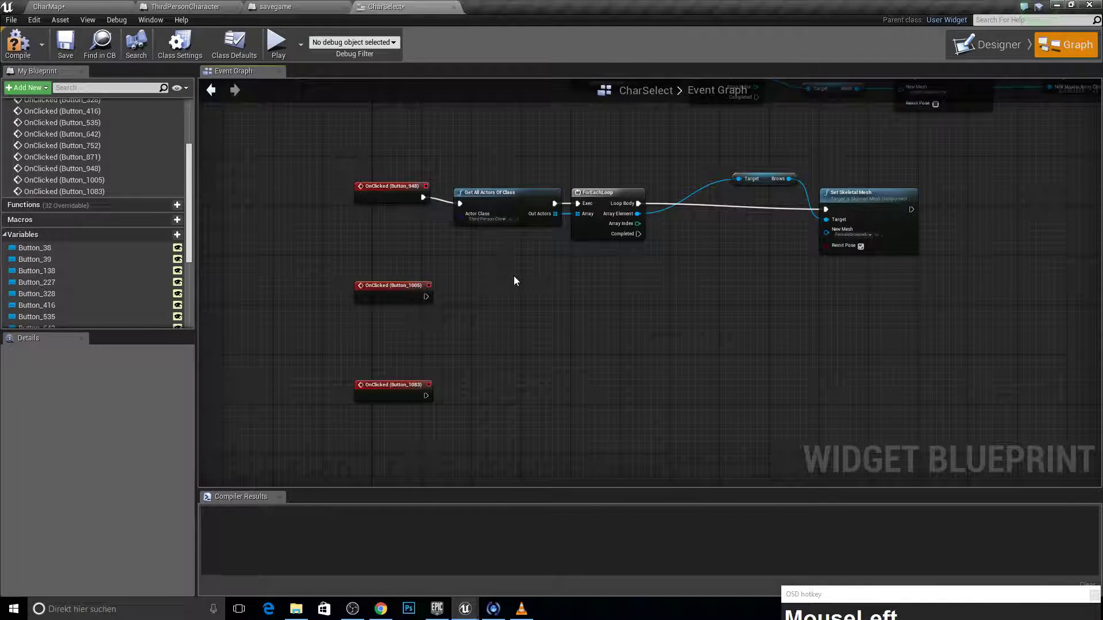
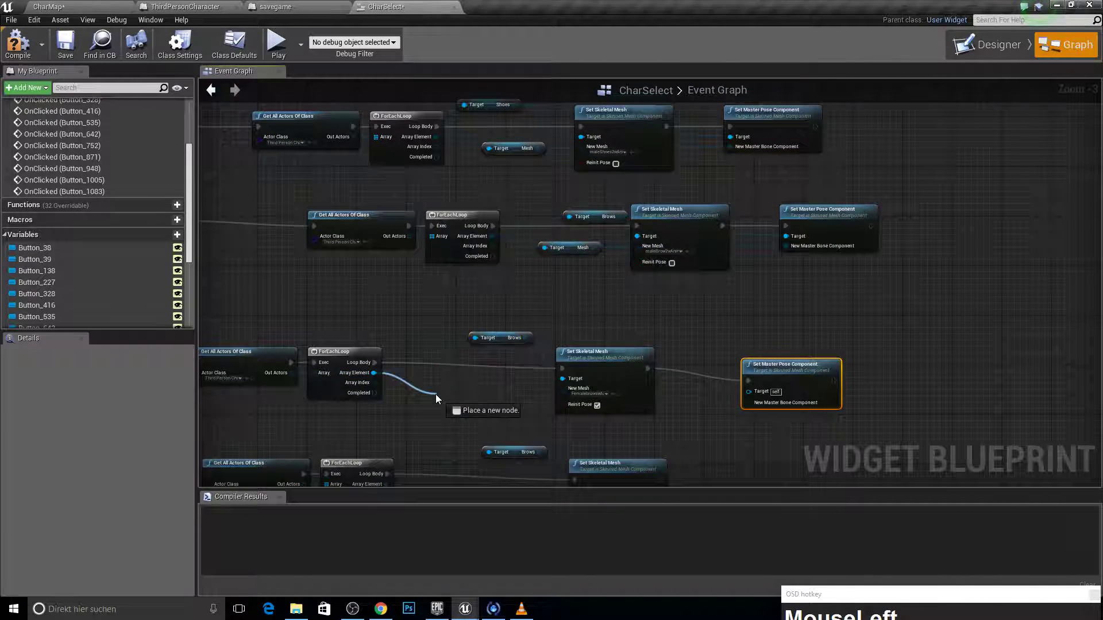
Feed a Get Mesh reference into the brows chain's Set Master Pose Component.
{"action": "type", "text": "gt_mes"}
{"action": "key", "text": "Return"}
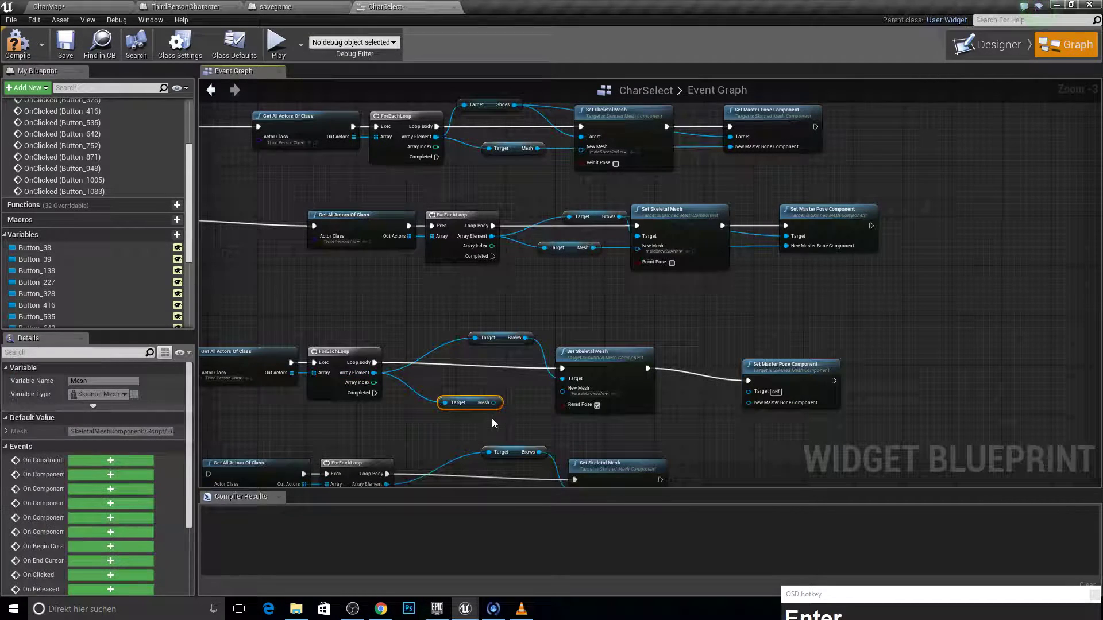
{"action": "left_click", "coordinate": [492, 404]}
{"action": "right_click", "coordinate": [618, 396]}
Copy the chain to Button_1005, retarget it to Get Cloth and choose FemaleClothwAnims.
{"action": "left_click", "coordinate": [921, 240]}
{"action": "key", "text": "ctrl+c"}
{"action": "key", "text": "ctrl+v"}
{"action": "left_click_drag", "start_coordinate": [679, 398], "coordinate": [582, 339]}
{"action": "key", "text": "Delete"}
{"action": "type", "text": "get_cloMouseLeft(hold)get_cloth"}
{"action": "key", "text": "Return"}
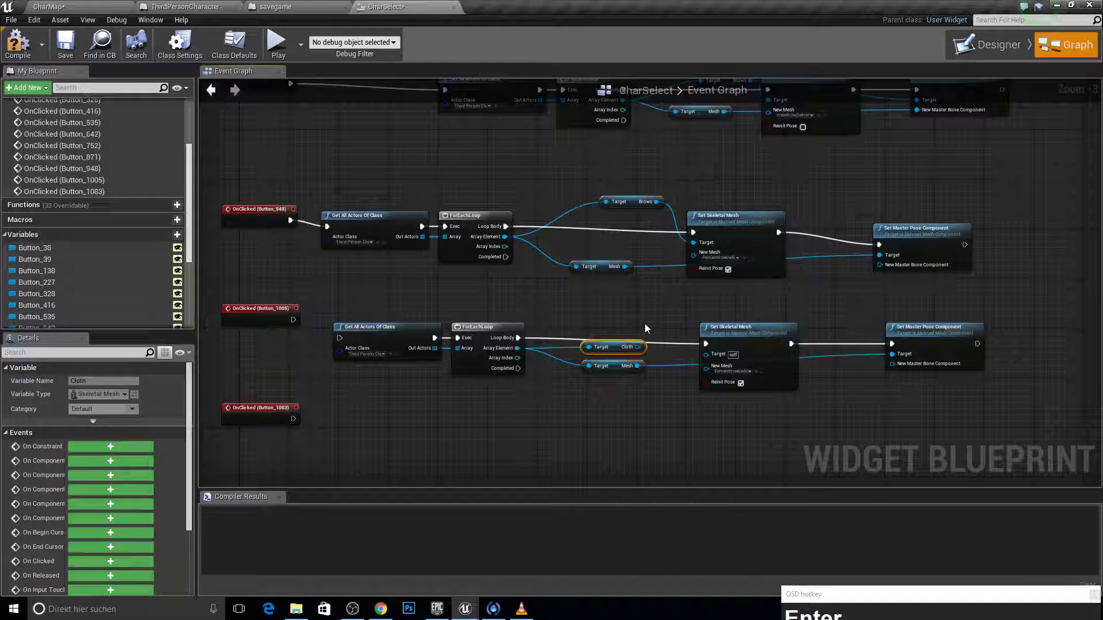
{"action": "left_click_drag", "start_coordinate": [646, 348], "coordinate": [729, 372]}
{"action": "type", "text": "cloth"}
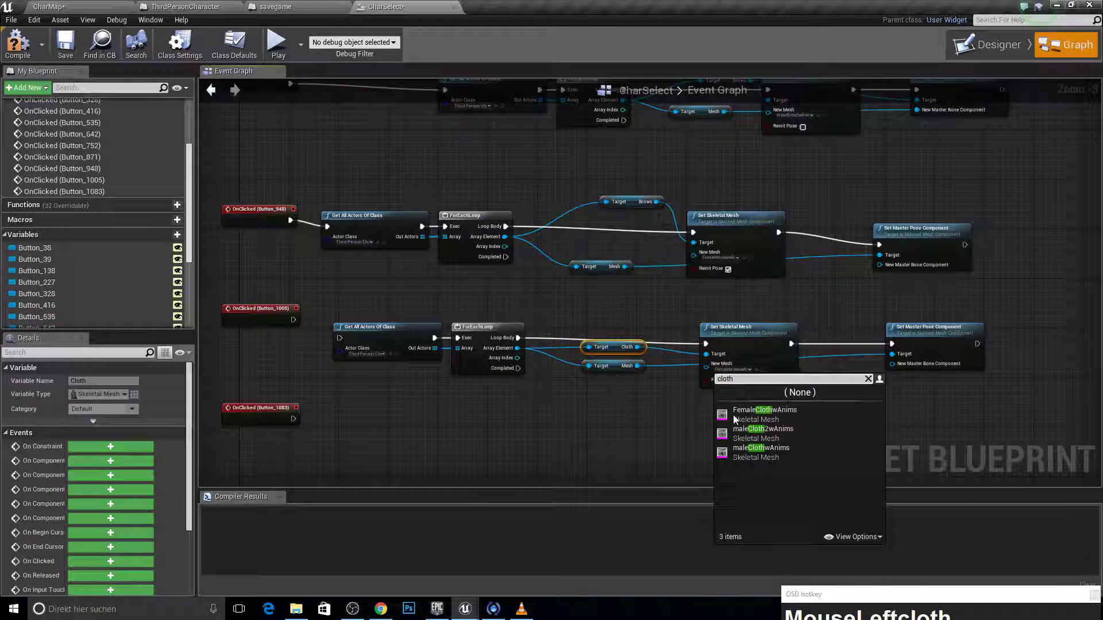
{"action": "left_click", "coordinate": [787, 415]}
Copy the loop nodes again for Button_1083 and clear the old component reference.
{"action": "right_click", "coordinate": [497, 375]}
{"action": "left_click", "coordinate": [407, 279]}
{"action": "key", "text": "c"}
{"action": "key", "text": "y"}
{"action": "key", "text": "c"}
{"action": "key", "text": "y"}
{"action": "left_click_drag", "start_coordinate": [371, 299], "coordinate": [559, 326]}
{"action": "key", "text": "Delete"}
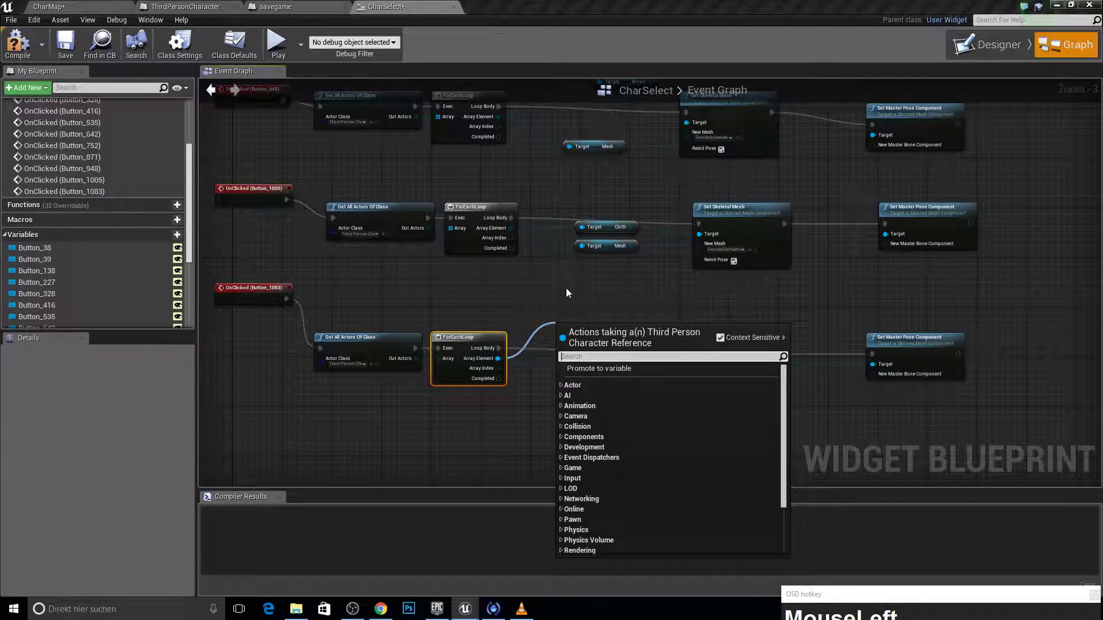
Wire Get Hair into pasted Set Skeletal Mesh and Set Master Pose nodes for Button_1083, choosing FemaleHairwAnims.
{"action": "right_click", "coordinate": [593, 265]}
{"action": "left_click", "coordinate": [505, 405]}
{"action": "type", "text": "hair"}
{"action": "key", "text": "BackSpace"}
{"action": "key", "text": "r"}
{"action": "key", "text": "Return"}
{"action": "left_click_drag", "start_coordinate": [614, 385], "coordinate": [730, 321]}
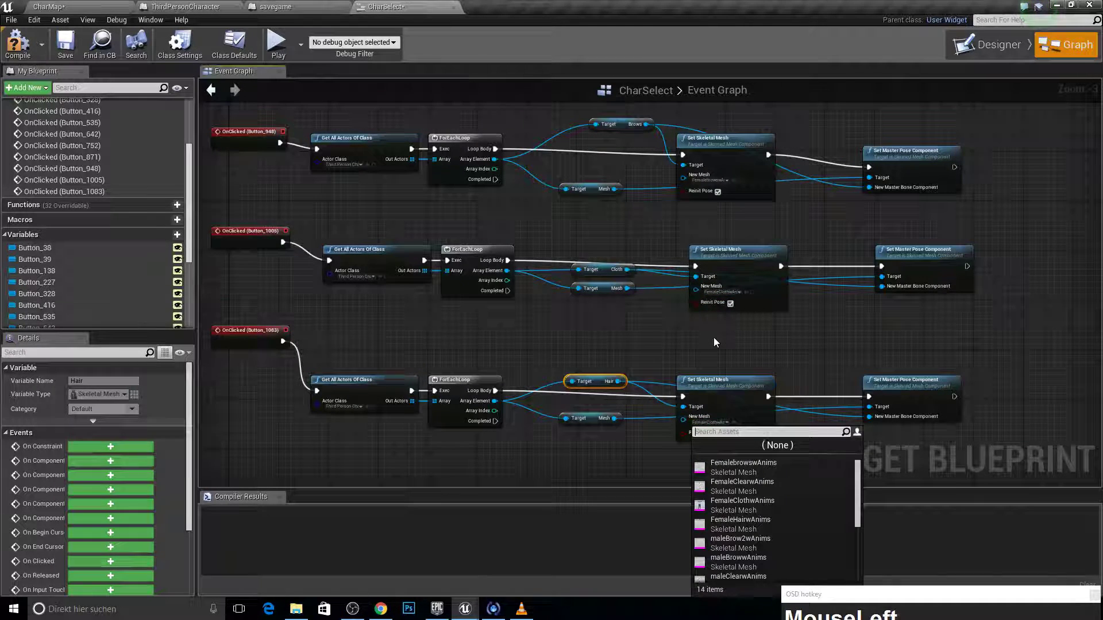
{"action": "type", "text": "hair"}
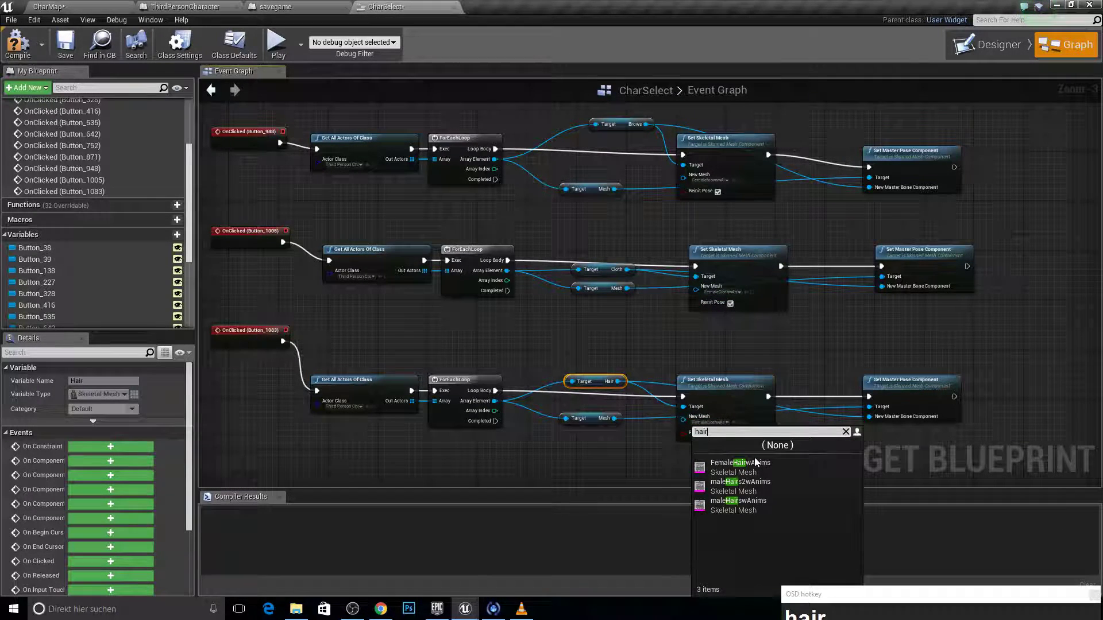
{"action": "left_click", "coordinate": [758, 466]}
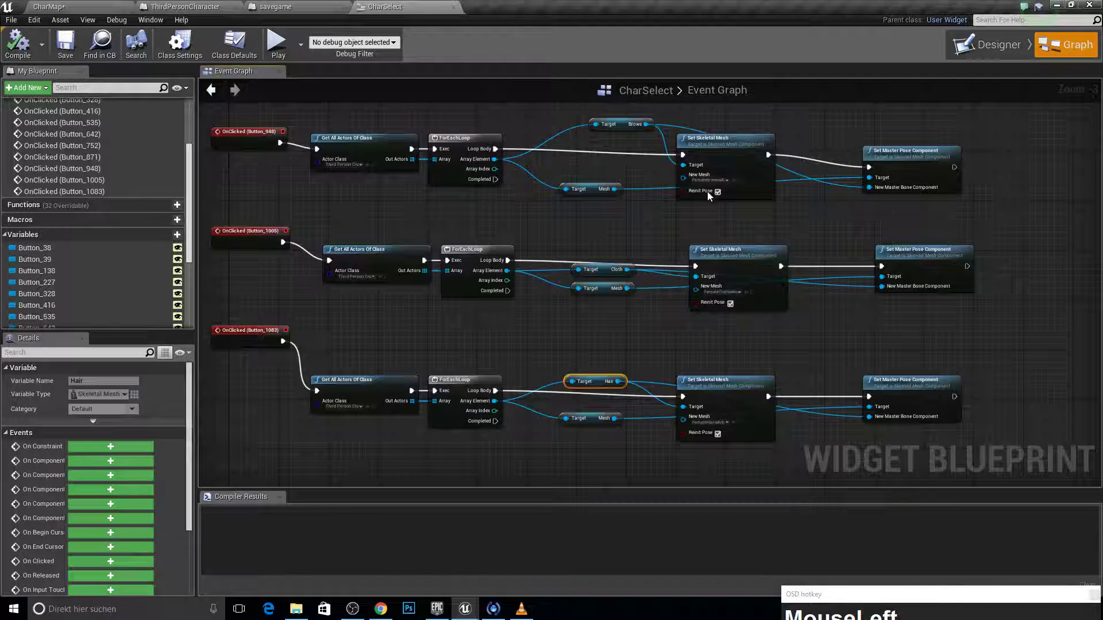
{"action": "left_click_drag", "start_coordinate": [628, 198], "coordinate": [697, 245]}
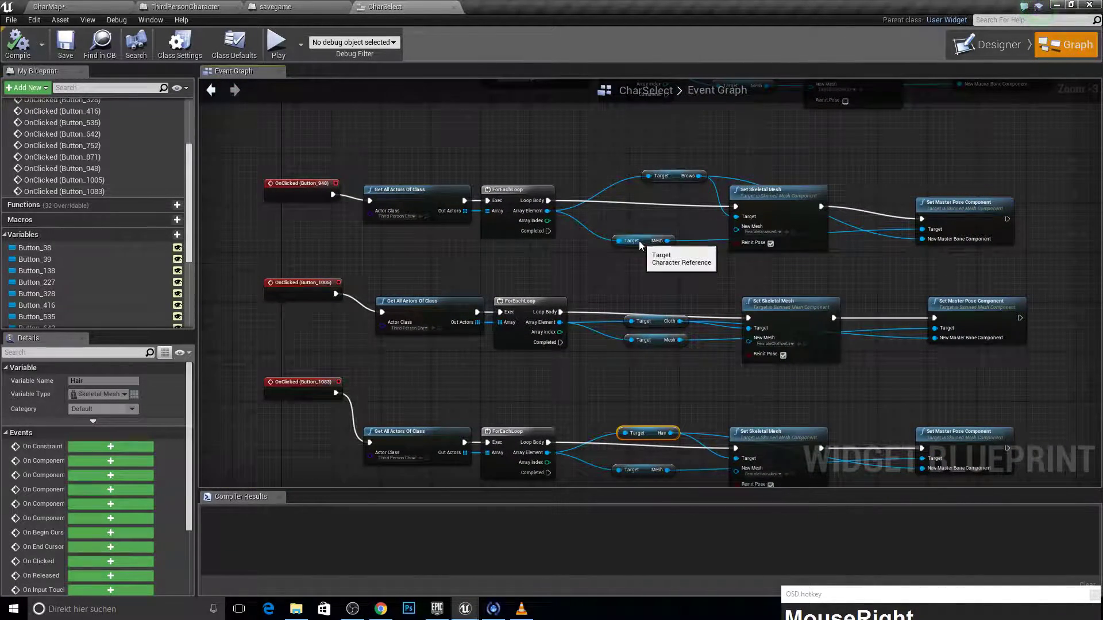
Test the female character in the preview, stop Play In Editor and return to the CharSelect graph.
{"action": "left_click_drag", "start_coordinate": [774, 246], "coordinate": [776, 389]}
{"action": "right_click", "coordinate": [776, 389]}
{"action": "left_click", "coordinate": [755, 395]}
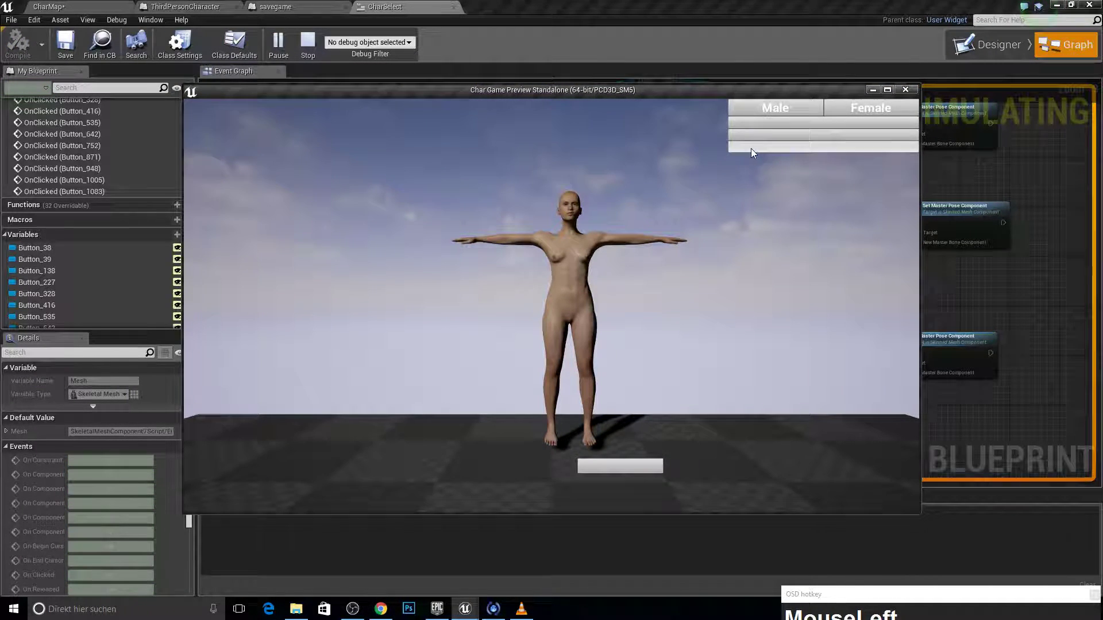
{"action": "right_click", "coordinate": [675, 177]}
{"action": "key", "text": "F10"}
{"action": "right_click", "coordinate": [470, 301]}
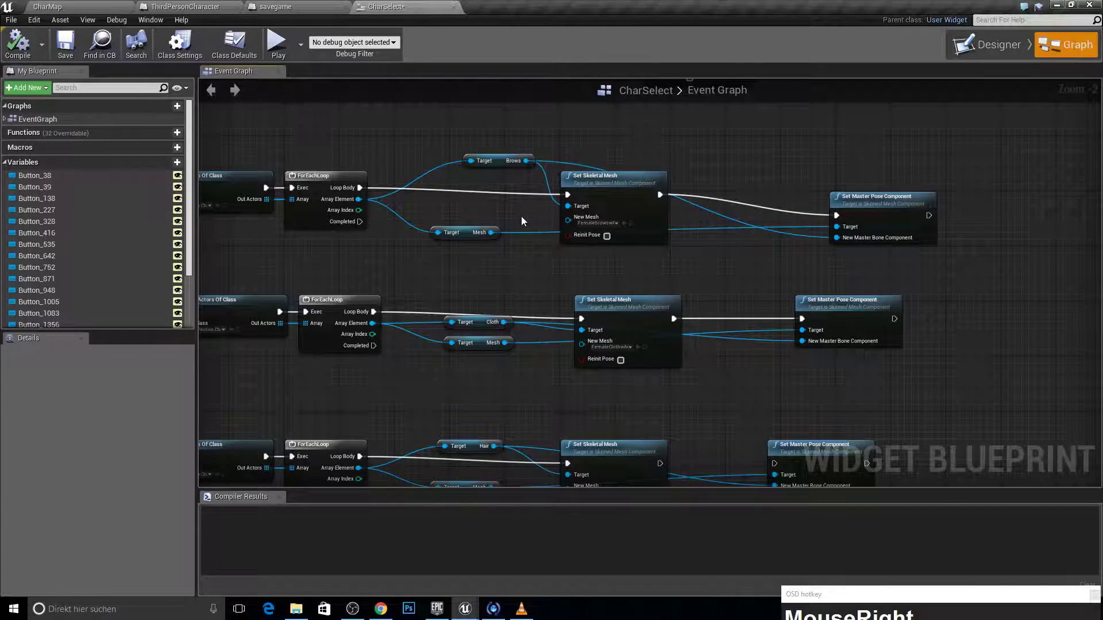
Insert a Set Anim Instance Class node after the brows Set Skeletal Mesh.
{"action": "left_click_drag", "start_coordinate": [667, 200], "coordinate": [713, 206]}
{"action": "key", "text": "s"}
{"action": "type", "text": "set an"}
{"action": "key", "text": "Escape"}
{"action": "left_click", "coordinate": [525, 163]}
{"action": "type", "text": "set anm"}
{"action": "key", "text": "Down"}
{"action": "key", "text": "Down"}
{"action": "key", "text": "Return"}
{"action": "left_click", "coordinate": [284, 1]}
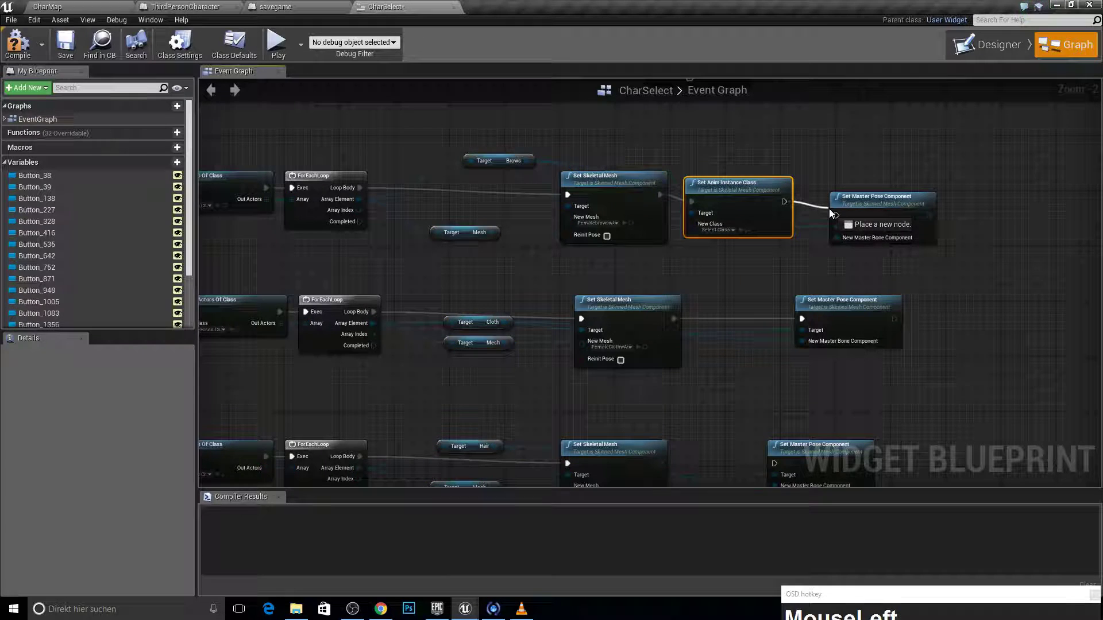
Set its New Class to the Female BP and start the game preview.
{"action": "type", "text": "fema"}
{"action": "key", "text": "ctrl+c"}
{"action": "left_click", "coordinate": [749, 198]}
{"action": "key", "text": "ctrl+c"}
{"action": "left_click", "coordinate": [710, 311]}
{"action": "left_click_drag", "start_coordinate": [726, 338], "coordinate": [719, 338]}
Try the Female and clothing buttons in the preview, then close the preview window.
{"action": "right_click", "coordinate": [598, 360]}
{"action": "left_click_drag", "start_coordinate": [706, 343], "coordinate": [807, 148]}
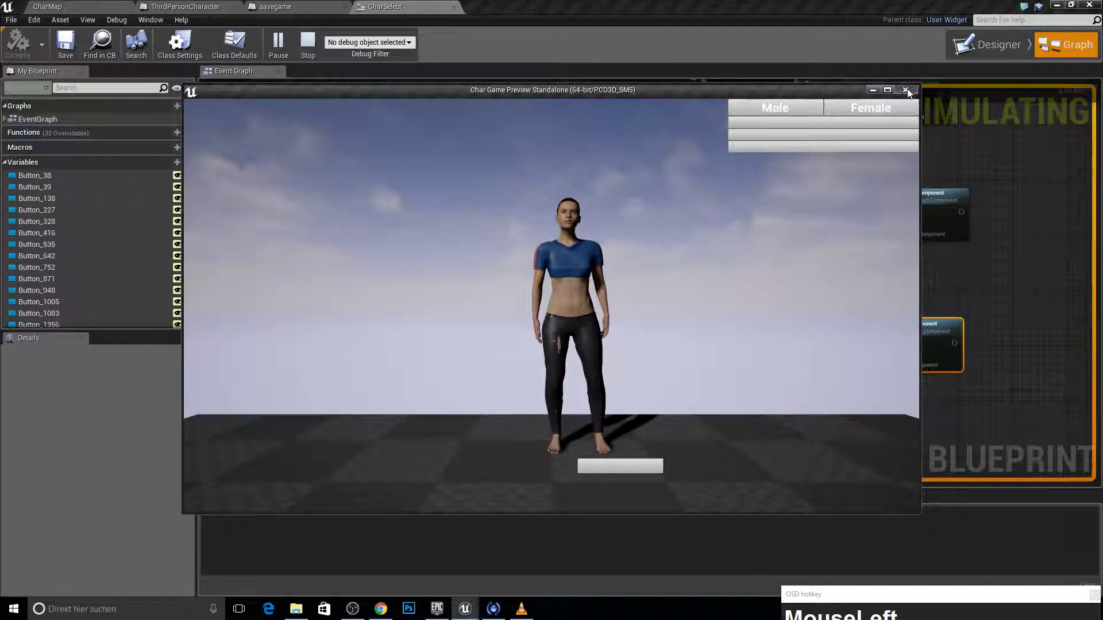
{"action": "left_click_drag", "start_coordinate": [781, 213], "coordinate": [629, 196]}
{"action": "left_click", "coordinate": [629, 196]}
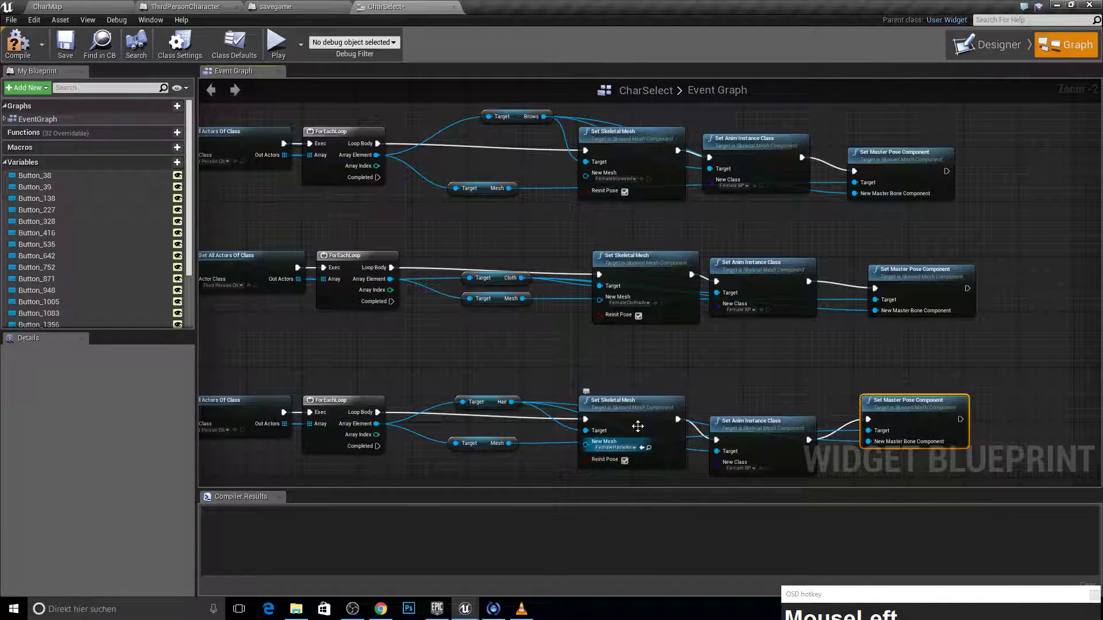
Stop the preview and cut-paste a Set Anim Instance Class node into another female mesh chain.
{"action": "key", "text": "F10"}
{"action": "right_click", "coordinate": [731, 234]}
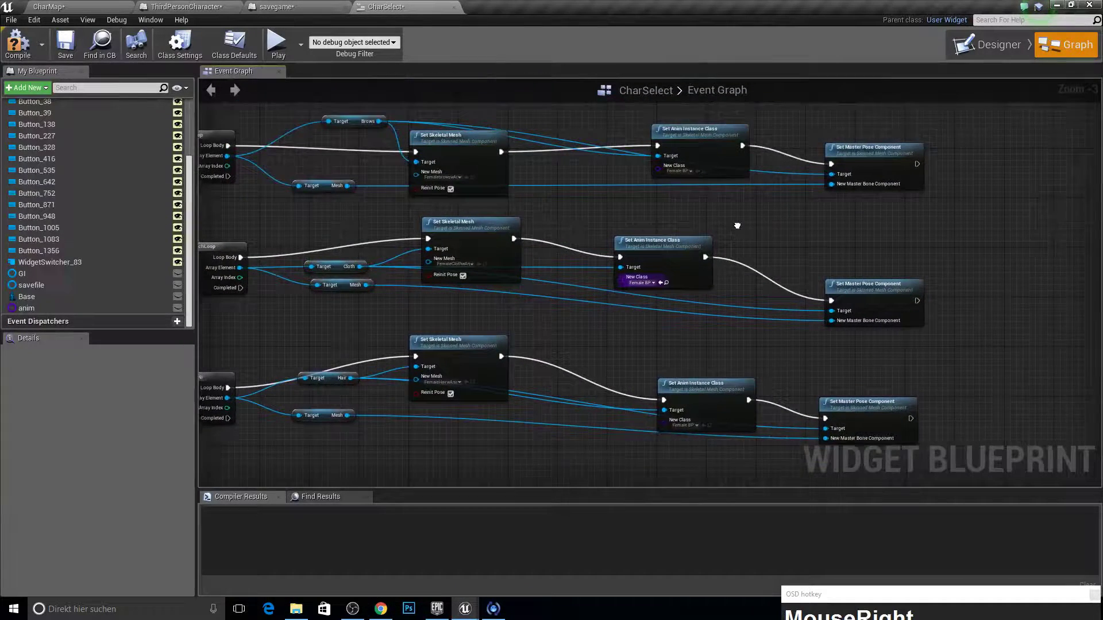
{"action": "left_click", "coordinate": [916, 206]}
{"action": "key", "text": "ctrl+x"}
{"action": "left_click", "coordinate": [675, 282]}
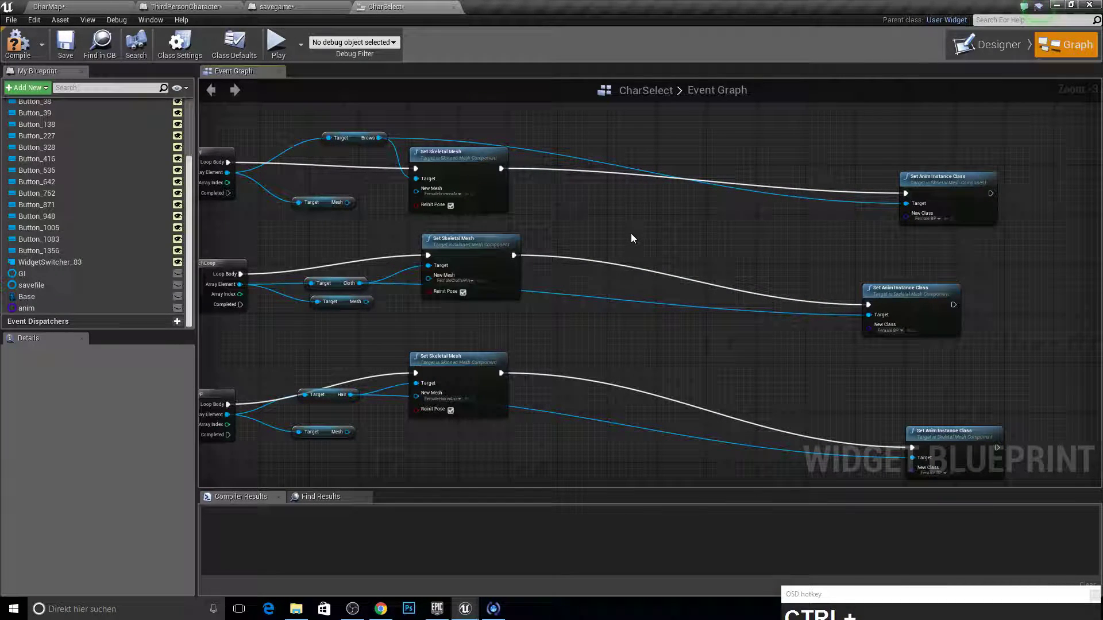
{"action": "key", "text": "ctrl+v"}
{"action": "right_click", "coordinate": [657, 251]}
{"action": "left_click", "coordinate": [663, 225]}
{"action": "key", "text": "ctrl+v"}
{"action": "key", "text": "ctrl+z"}
Cut the remaining pose node so the chains end at Set Anim Instance Class.
{"action": "right_click", "coordinate": [764, 232]}
{"action": "left_click", "coordinate": [915, 247]}
{"action": "key", "text": "ctrl+c"}
{"action": "key", "text": "ctrl+x"}
{"action": "left_click", "coordinate": [680, 203]}
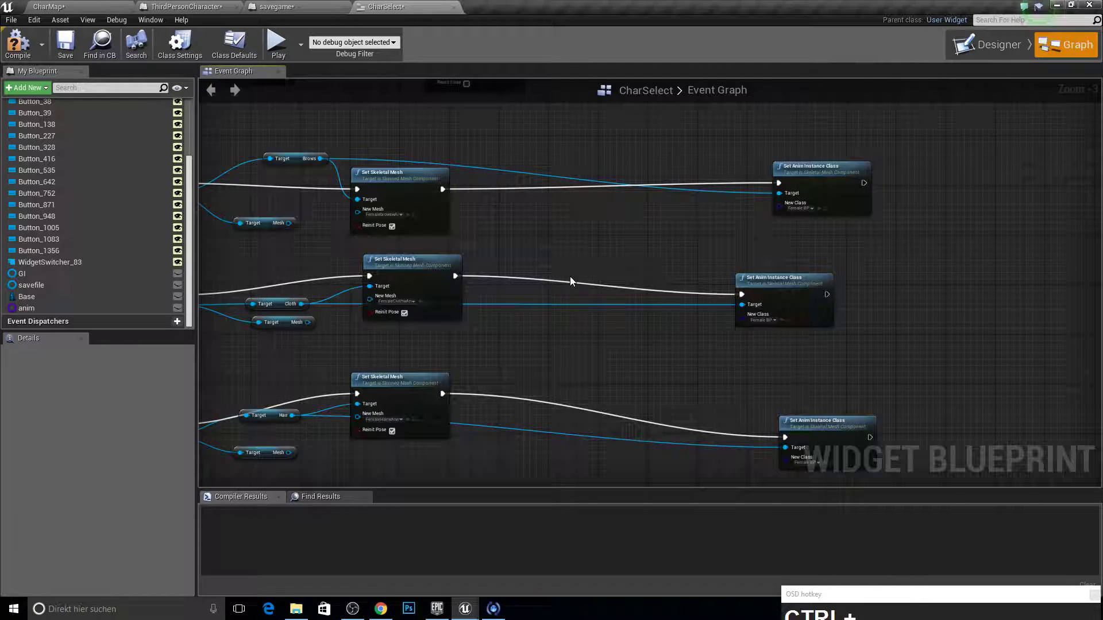
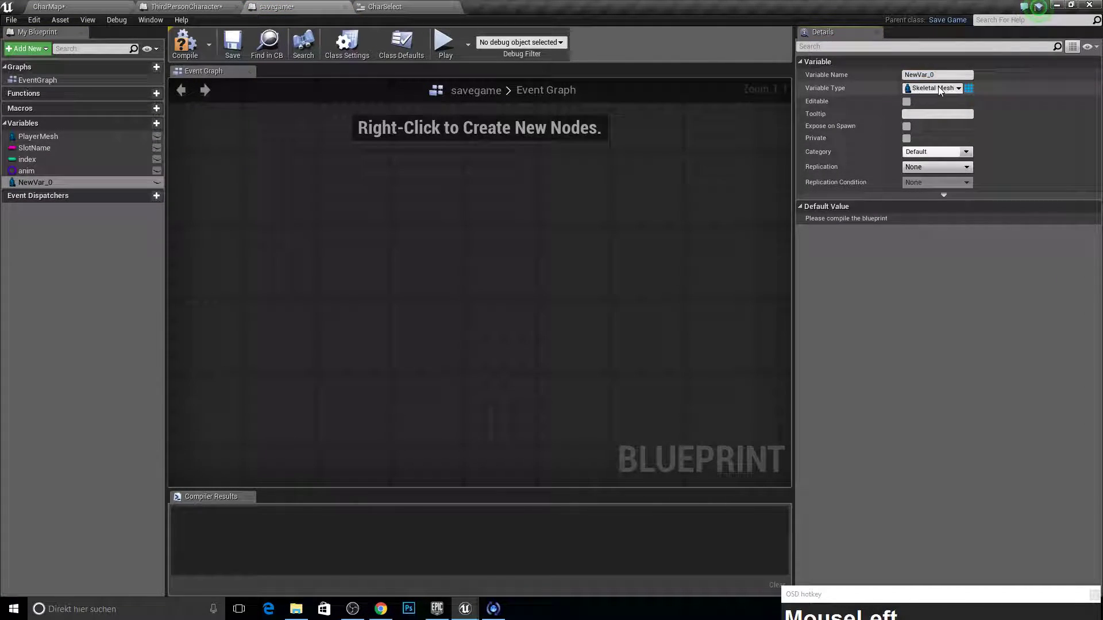
Make the new savegame variable a Skeletal Mesh named Hair.
{"action": "type", "text": "skele"}
{"action": "left_click", "coordinate": [1013, 144]}
{"action": "type", "text": "Hair"}
{"action": "key", "text": "Return"}
Add Skeletal Mesh variables Cloth, Shoes and Brow, then compile savegame.
{"action": "left_click", "coordinate": [143, 129]}
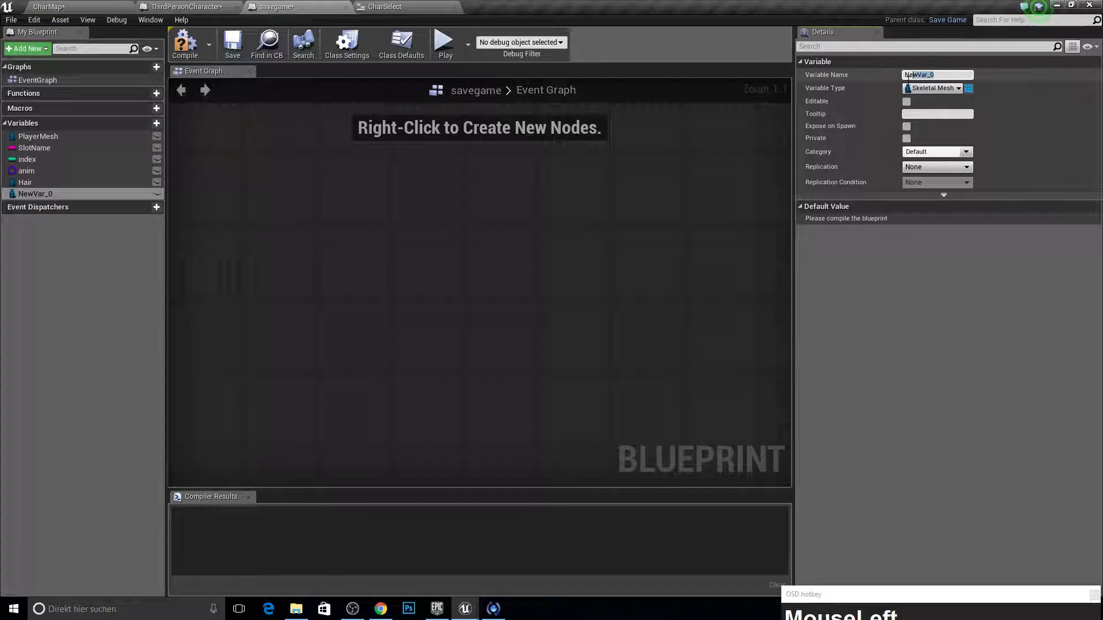
{"action": "type", "text": "Loth"}
{"action": "key", "text": "Return"}
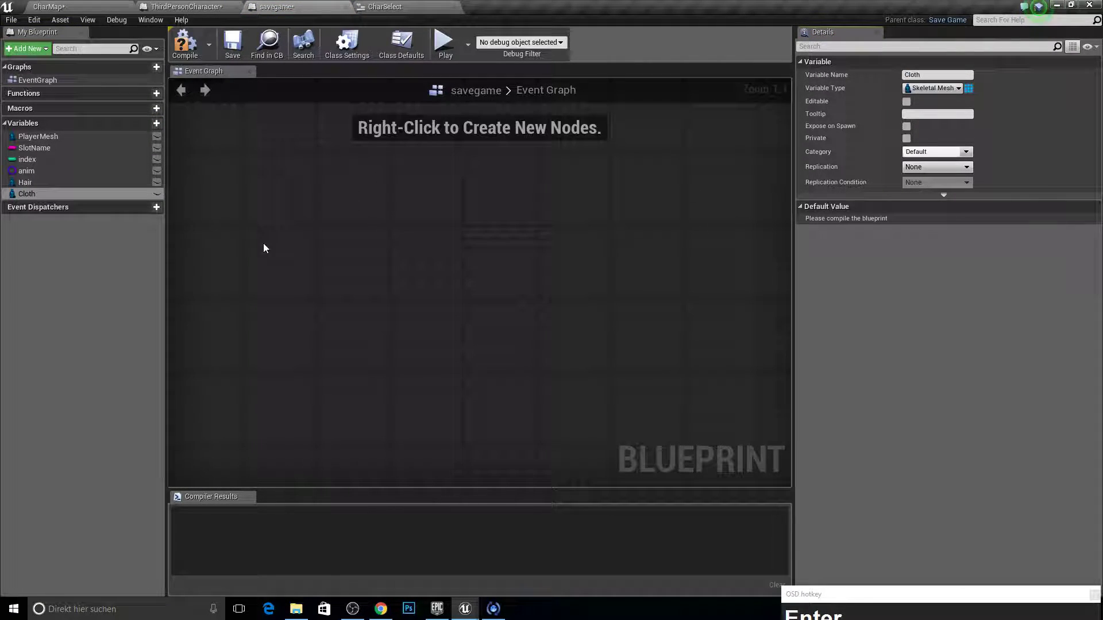
{"action": "left_click", "coordinate": [149, 123]}
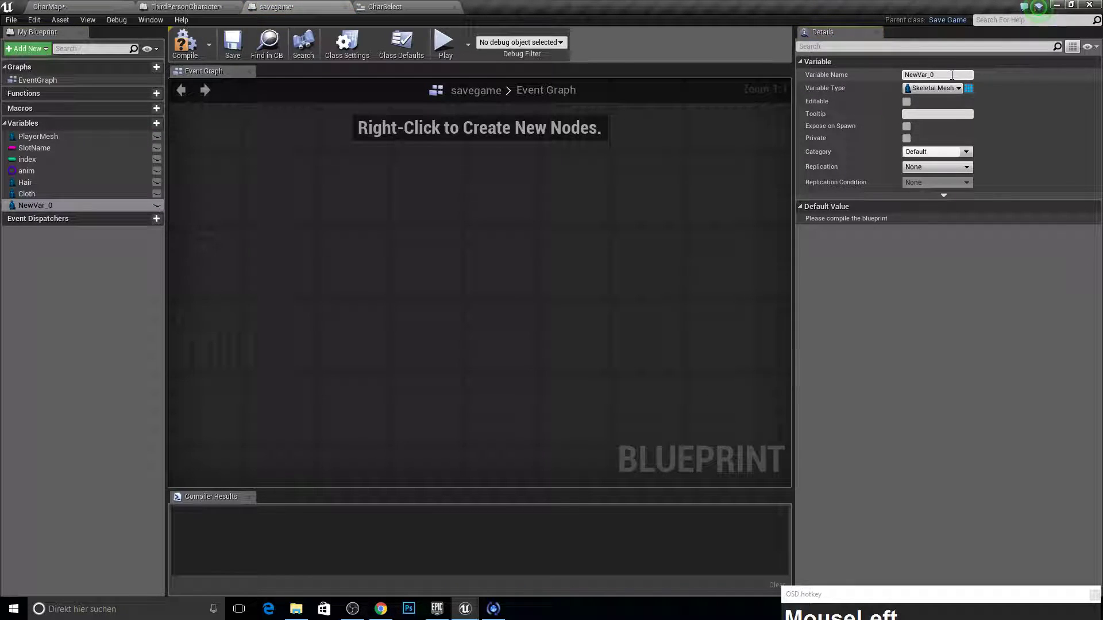
{"action": "type", "text": "Shoes"}
{"action": "key", "text": "Return"}
{"action": "left_click", "coordinate": [196, 45]}
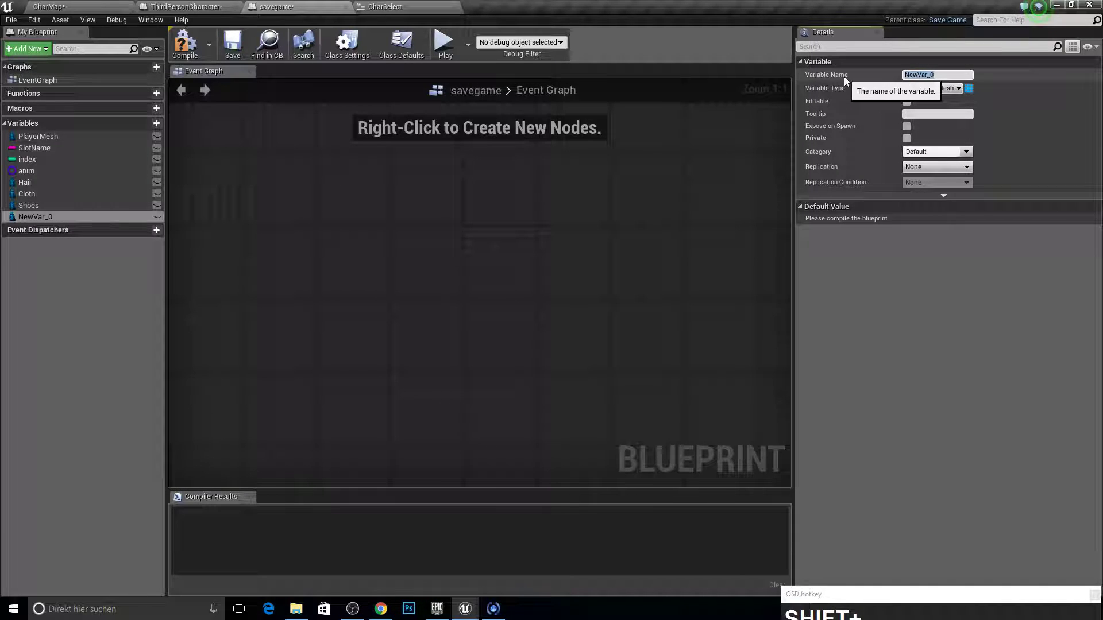
{"action": "type", "text": "Brow"}
{"action": "key", "text": "Return"}
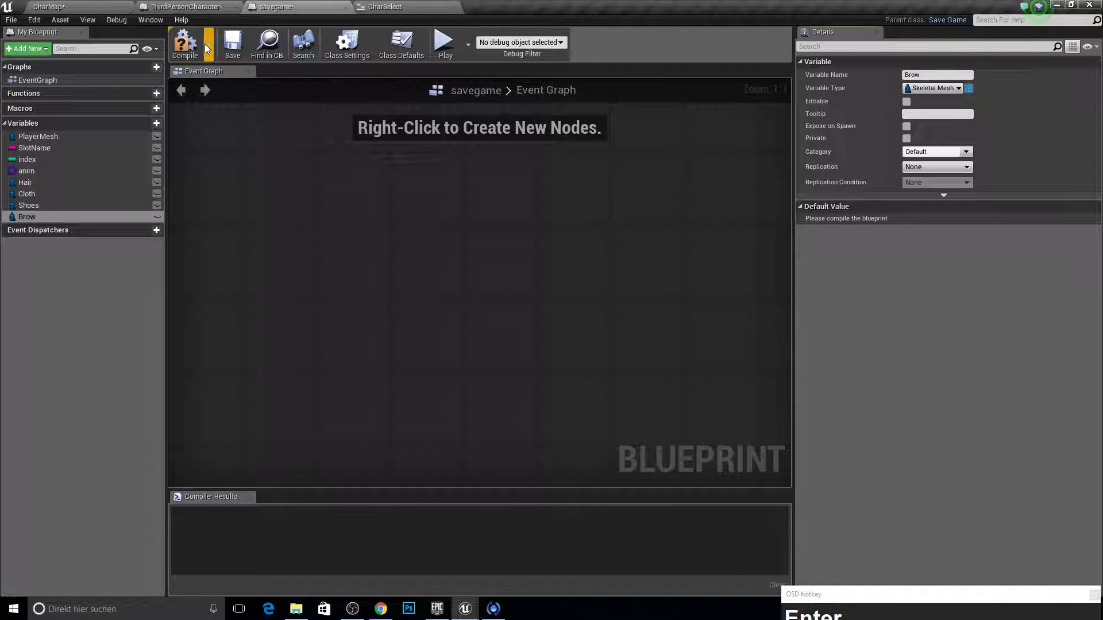
{"action": "left_click", "coordinate": [191, 48]}
Add SET Cloth, SET Hair and SET Shoes nodes branching off the savefile reference.
{"action": "left_click_drag", "start_coordinate": [488, 200], "coordinate": [537, 301]}
{"action": "scroll", "scroll_direction": "up", "scroll_amount": 3}
{"action": "left_click_drag", "start_coordinate": [535, 317], "coordinate": [333, 246]}
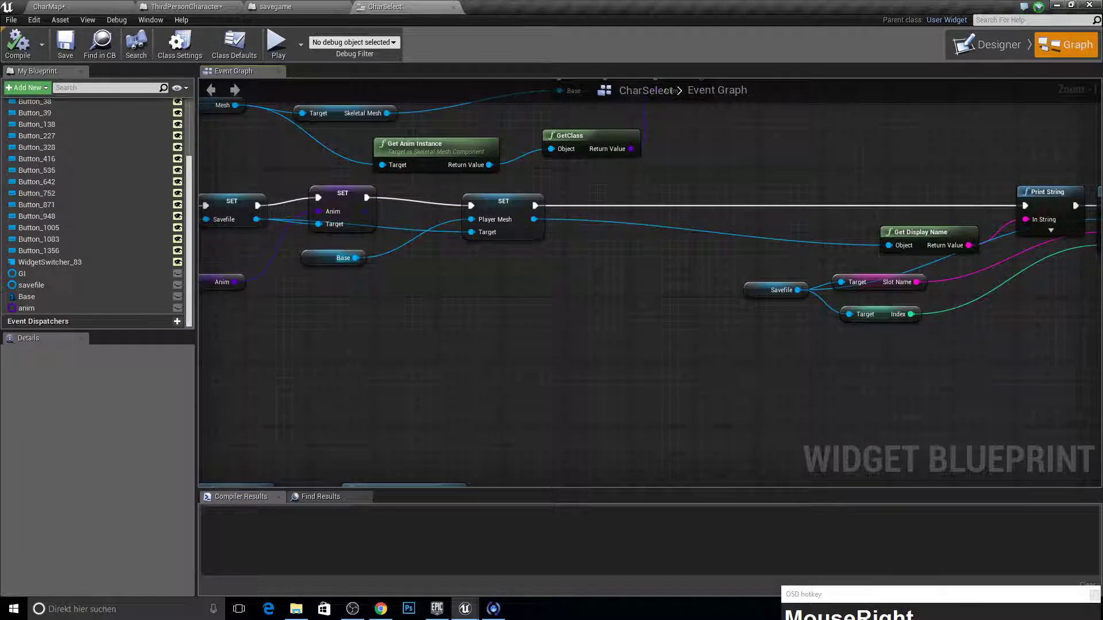
{"action": "left_click_drag", "start_coordinate": [319, 238], "coordinate": [609, 247]}
{"action": "type", "text": "set"}
{"action": "key", "text": "Up"}
{"action": "key", "text": "Up"}
{"action": "key", "text": "Return"}
{"action": "left_click_drag", "start_coordinate": [707, 278], "coordinate": [643, 444]}
{"action": "type", "text": "setair"}
{"action": "key", "text": "Return"}
{"action": "left_click_drag", "start_coordinate": [690, 454], "coordinate": [317, 235]}
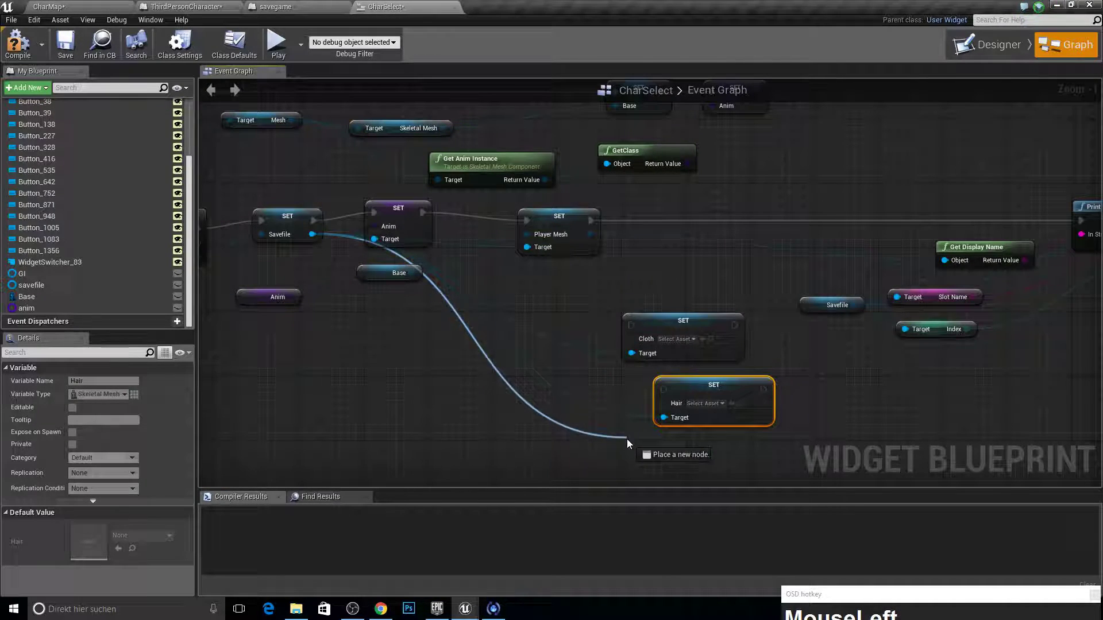
{"action": "type", "text": "setMouseLeftset, sho"}
{"action": "key", "text": "Return"}
Add a SET Brow node and chain the four setters into the save logic.
{"action": "right_click", "coordinate": [652, 425]}
{"action": "left_click", "coordinate": [666, 339]}
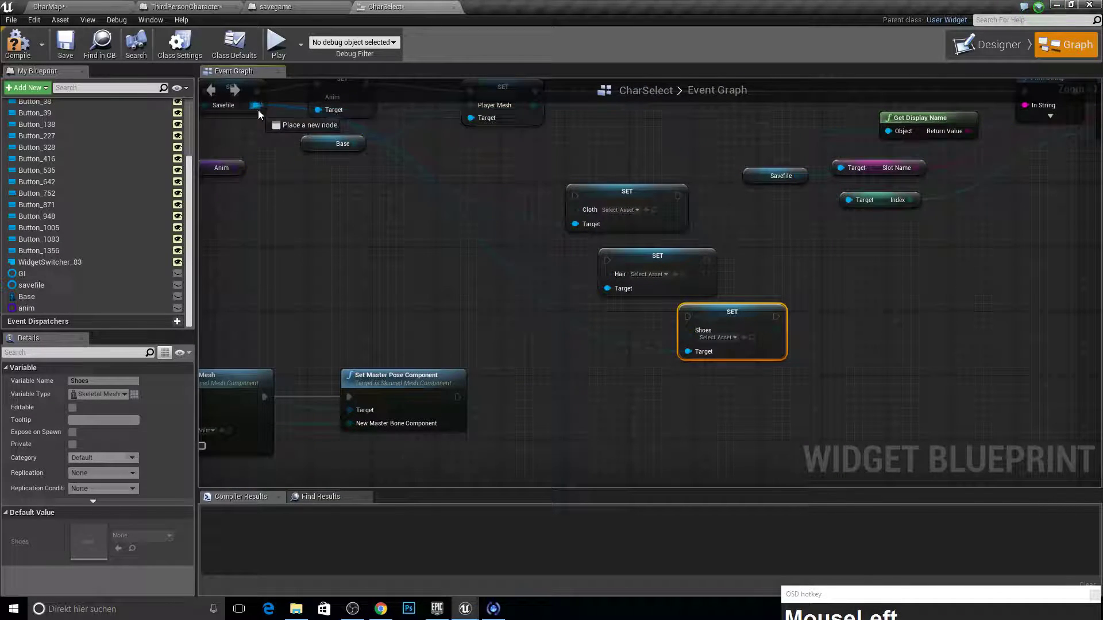
{"action": "type", "text": "set_brow"}
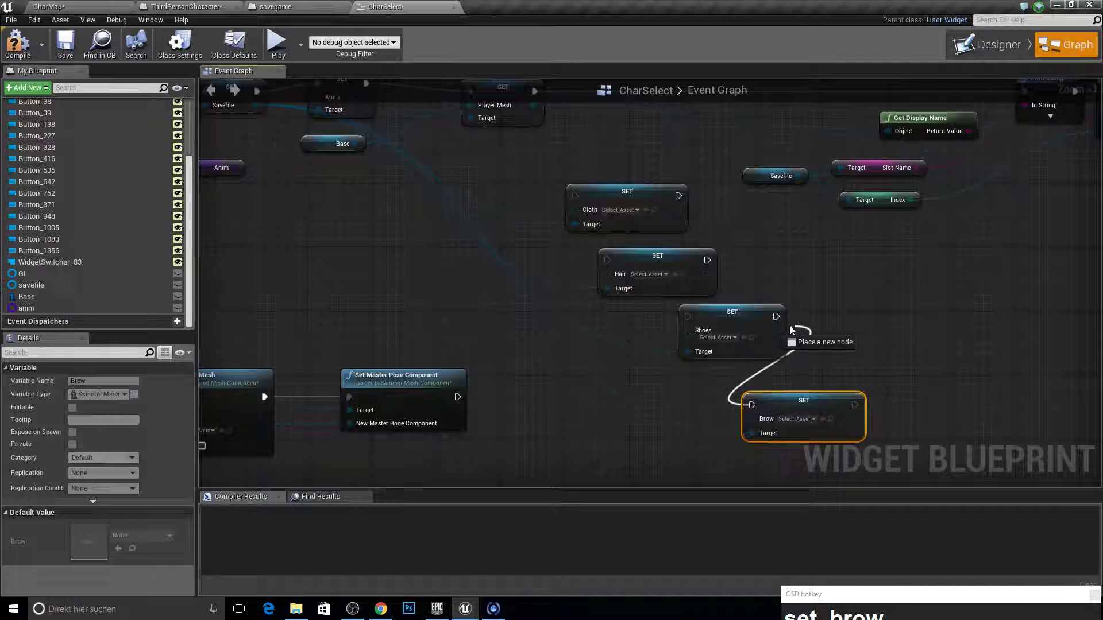
{"action": "left_click_drag", "start_coordinate": [690, 317], "coordinate": [585, 202]}
{"action": "right_click", "coordinate": [585, 203]}
{"action": "left_click", "coordinate": [592, 383]}
{"action": "left_click_drag", "start_coordinate": [842, 177], "coordinate": [609, 251]}
{"action": "right_click", "coordinate": [609, 251]}
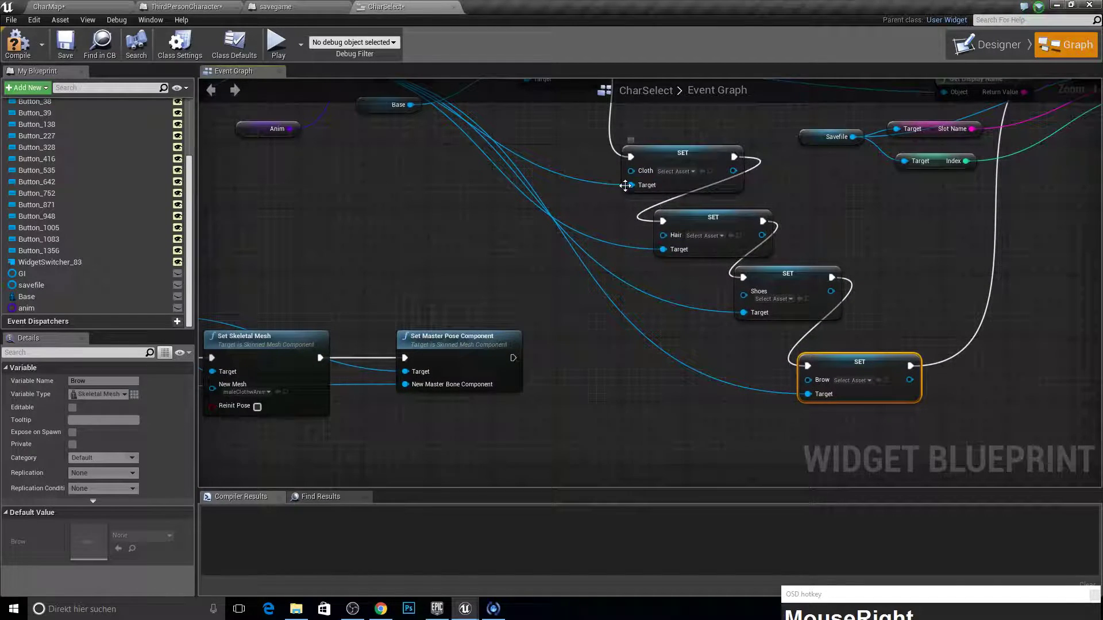
{"action": "scroll", "scroll_direction": "down", "scroll_amount": 3}
{"action": "scroll", "scroll_direction": "up", "scroll_amount": 3}
Create CharSelect variables Hair, Cloth, Shoes and Brow by duplicating the first one.
{"action": "left_click", "coordinate": [164, 162]}
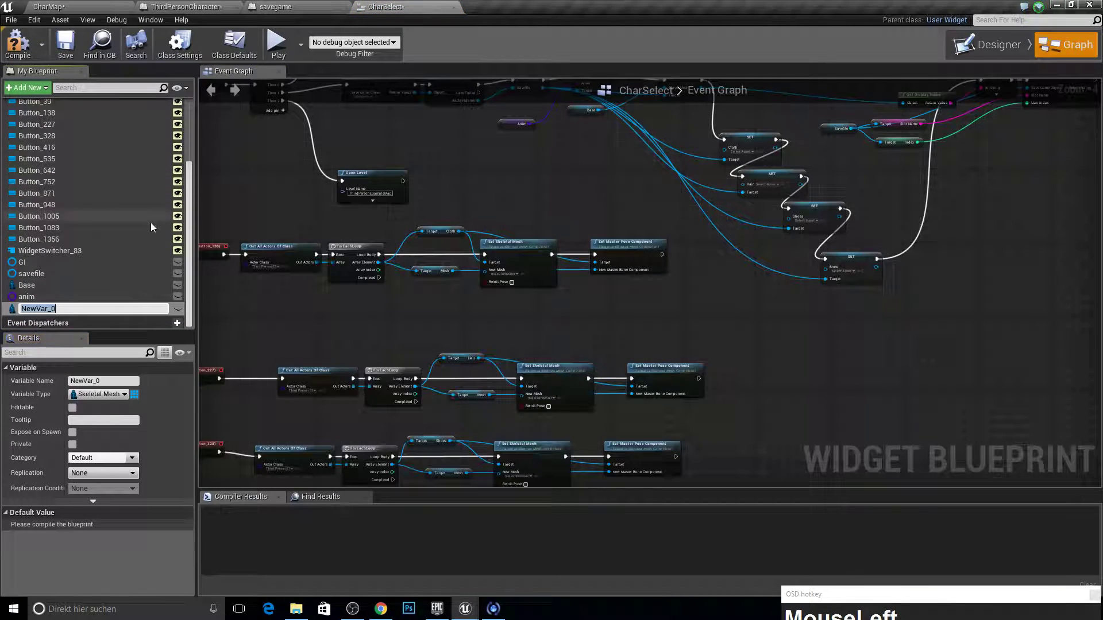
{"action": "key", "text": "shift+h"}
{"action": "type", "text": "ir"}
{"action": "key", "text": "Return"}
{"action": "right_click", "coordinate": [70, 317]}
{"action": "left_click", "coordinate": [94, 350]}
{"action": "type", "text": "Clot"}
{"action": "key", "text": "Return"}
{"action": "right_click", "coordinate": [103, 320]}
{"action": "left_click", "coordinate": [136, 353]}
{"action": "type", "text": "Shoes"}
{"action": "key", "text": "Return"}
{"action": "right_click", "coordinate": [133, 311]}
{"action": "left_click", "coordinate": [159, 344]}
{"action": "type", "text": "Brow"}
{"action": "key", "text": "Return"}
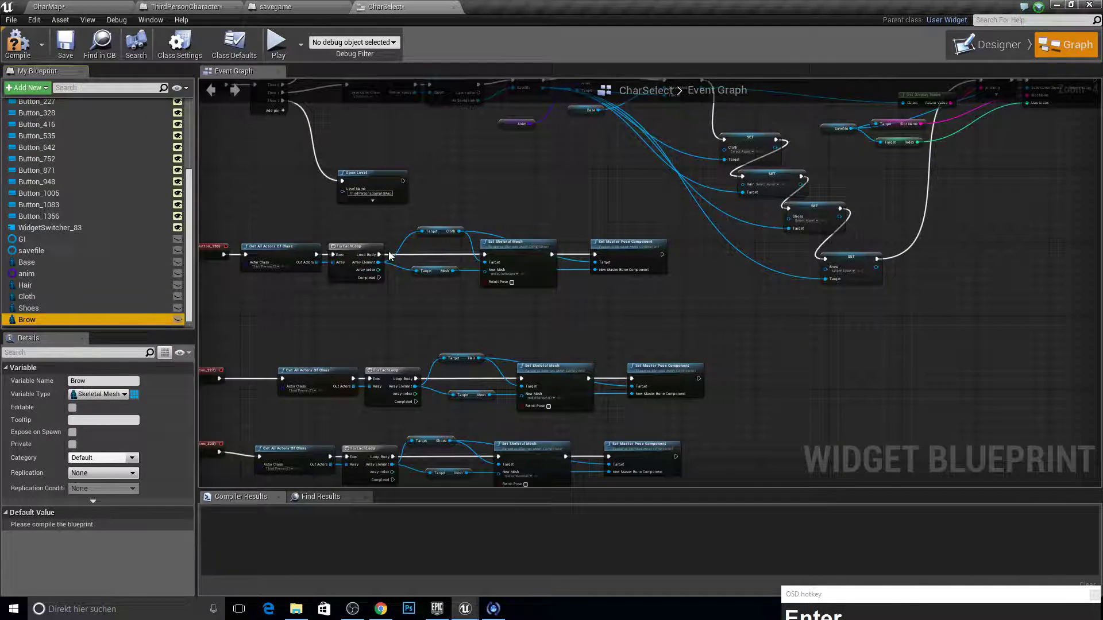
Place a Set Hair node after a female chain's animation class node with the hair mesh.
{"action": "right_click", "coordinate": [420, 302]}
{"action": "scroll", "scroll_direction": "down", "scroll_amount": 3}
{"action": "right_click", "coordinate": [555, 307]}
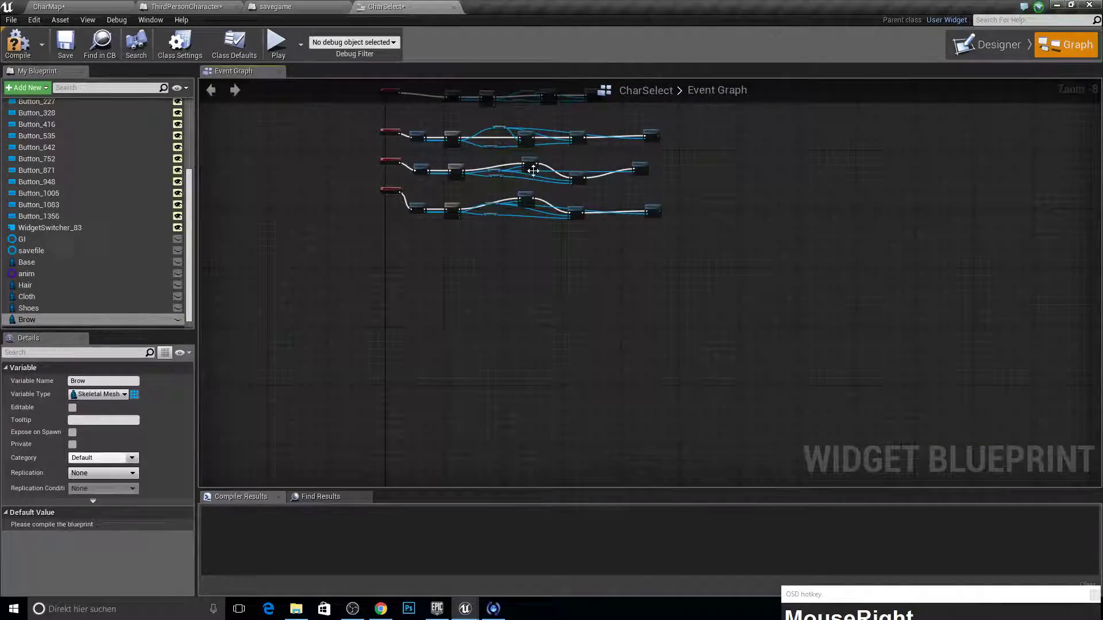
{"action": "scroll", "scroll_direction": "up", "scroll_amount": 3}
{"action": "right_click", "coordinate": [554, 186]}
{"action": "scroll", "scroll_direction": "up", "scroll_amount": 3}
{"action": "left_click_drag", "start_coordinate": [605, 287], "coordinate": [511, 278]}
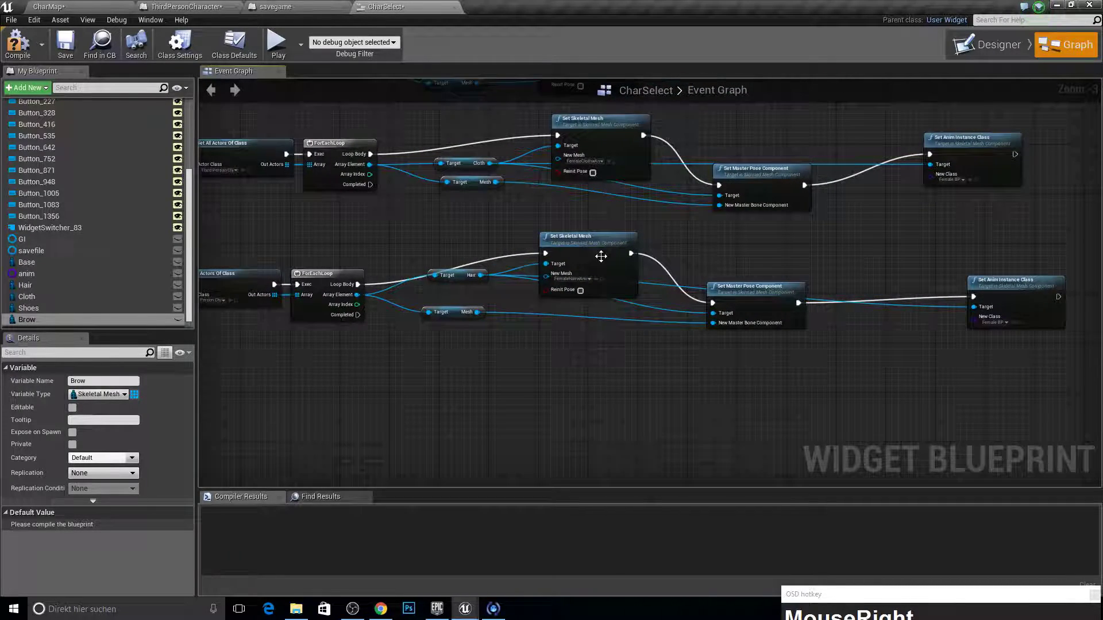
{"action": "left_click", "coordinate": [467, 281]}
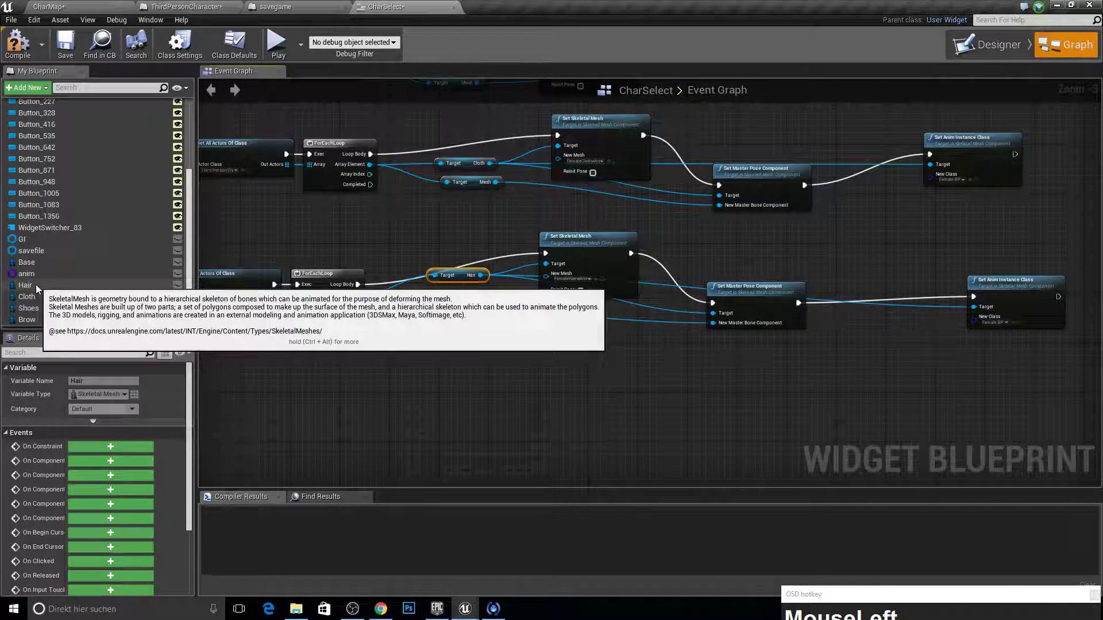
{"action": "left_click_drag", "start_coordinate": [946, 311], "coordinate": [524, 286]}
{"action": "right_click", "coordinate": [764, 262]}
{"action": "left_click", "coordinate": [998, 289]}
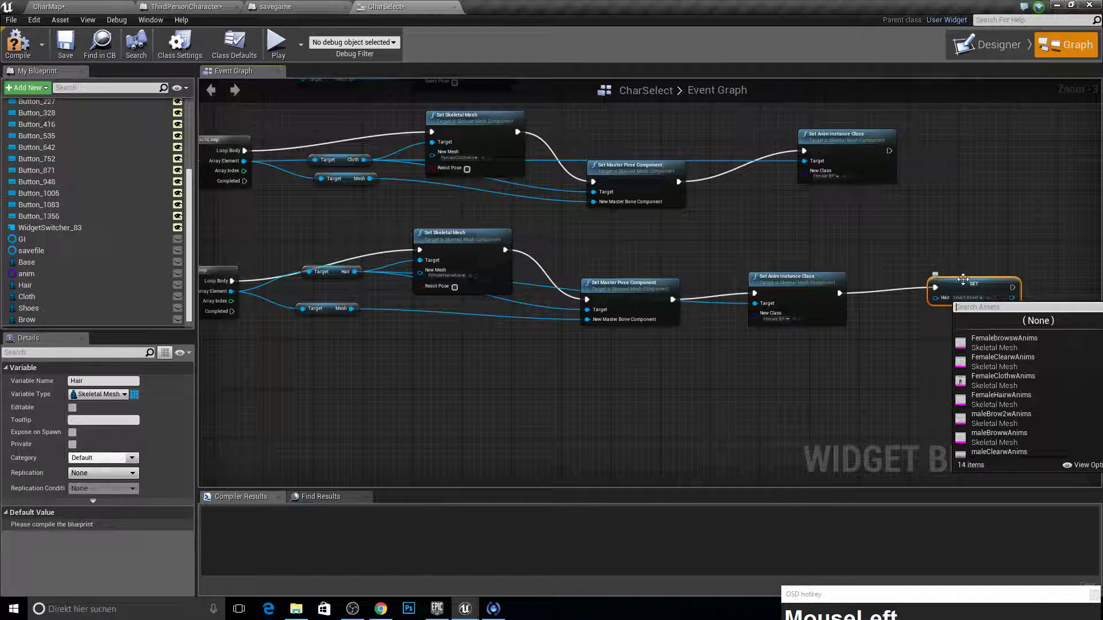
{"action": "type", "text": "hair"}
{"action": "left_click", "coordinate": [1019, 343]}
Place a Set Hair node at the end of the hair button chain using the hair mesh.
{"action": "right_click", "coordinate": [829, 244]}
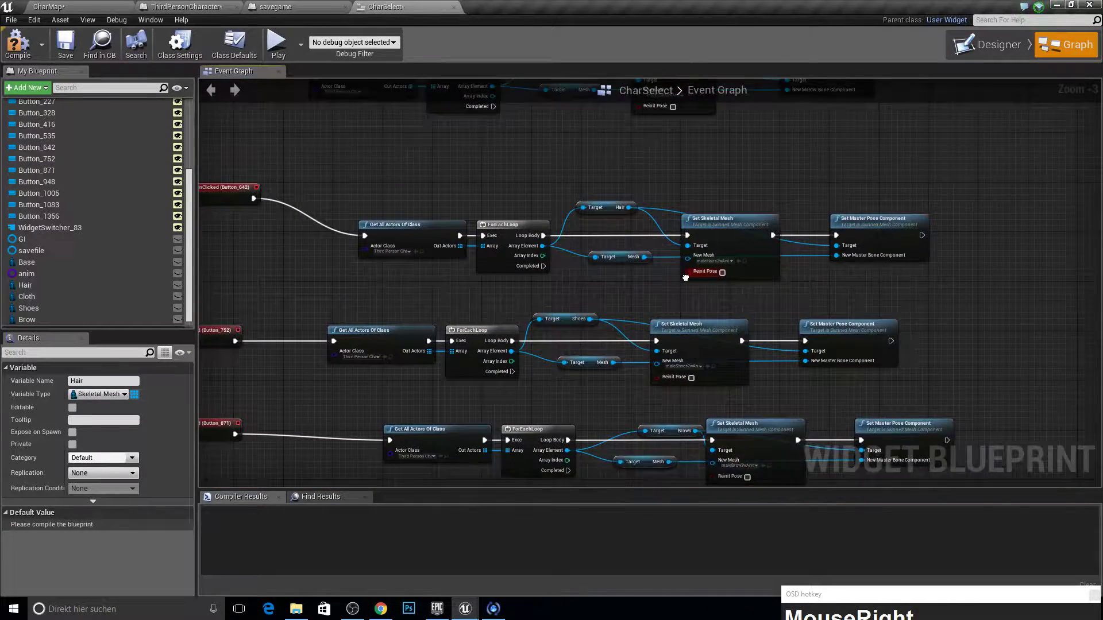
{"action": "left_click_drag", "start_coordinate": [31, 289], "coordinate": [715, 280]}
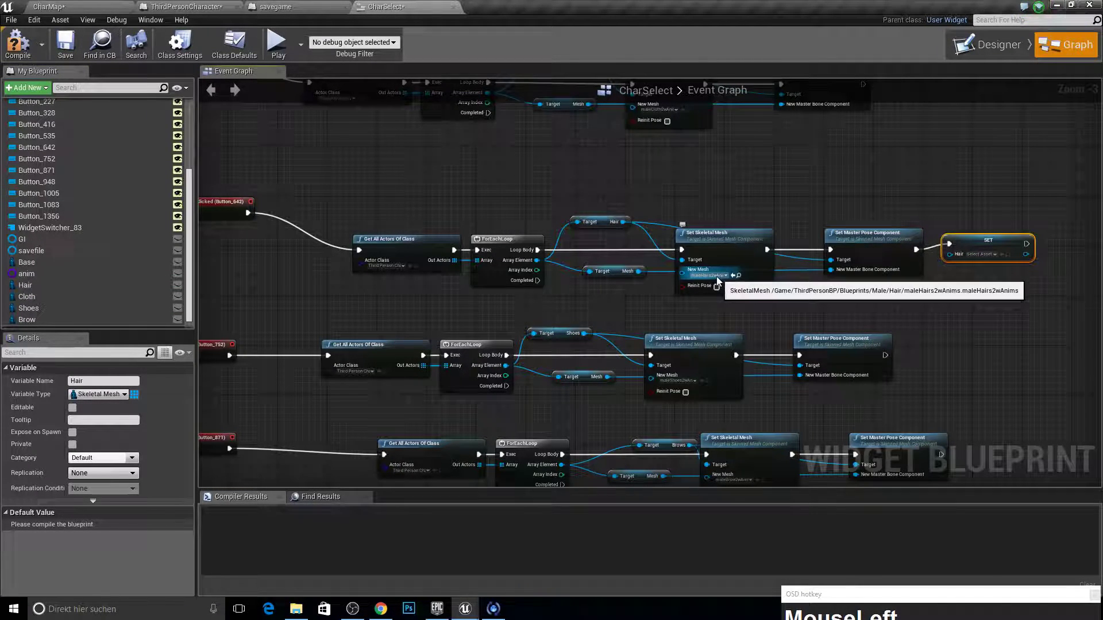
{"action": "type", "text": "hair2"}
{"action": "key", "text": "BackSpace"}
{"action": "left_click", "coordinate": [1037, 304]}
{"action": "right_click", "coordinate": [951, 293]}
{"action": "scroll", "scroll_direction": "down", "scroll_amount": 3}
{"action": "left_click_drag", "start_coordinate": [756, 288], "coordinate": [752, 304]}
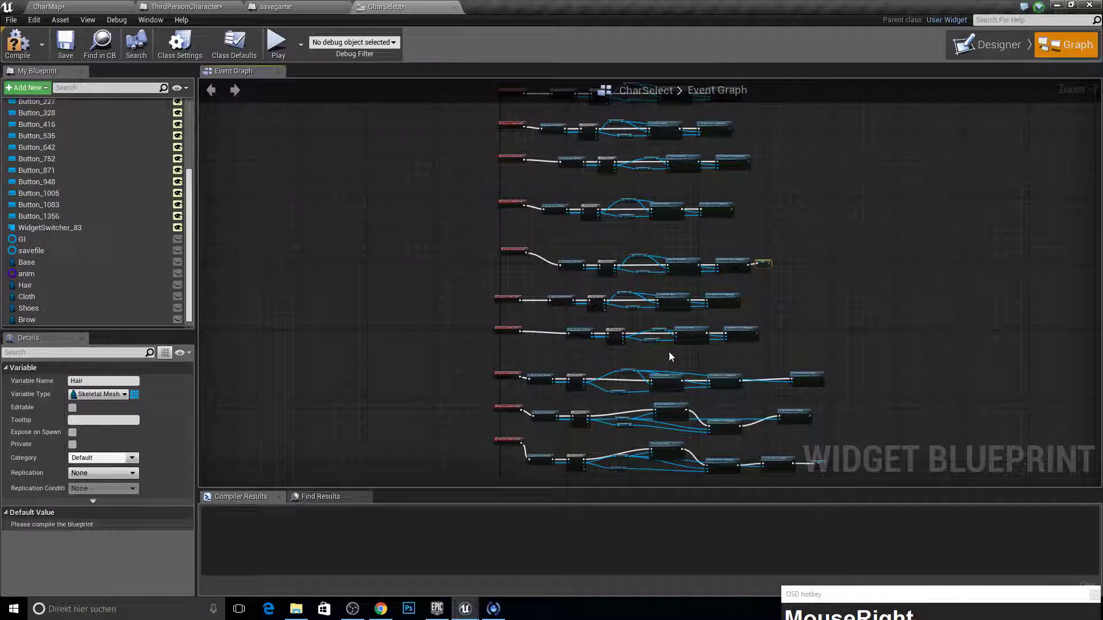
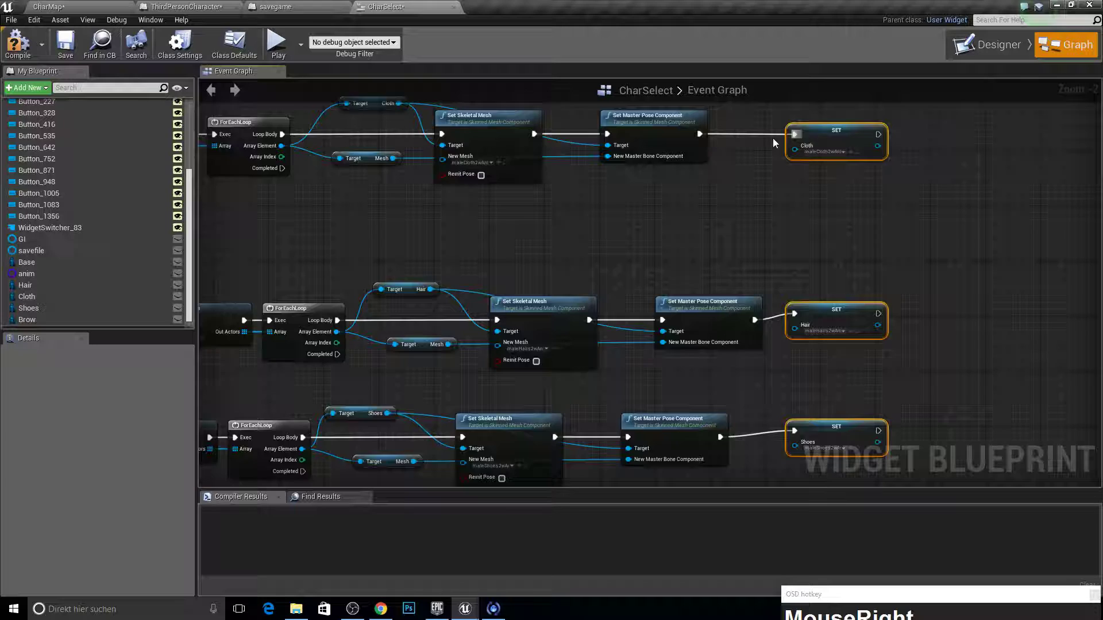
Paste a SET node after the cloth chain's Set Master Pose Component storing the cloth mesh.
{"action": "scroll", "scroll_direction": "down", "scroll_amount": 3}
{"action": "right_click", "coordinate": [679, 243]}
{"action": "key", "text": "ctrl+v"}
{"action": "left_click_drag", "start_coordinate": [687, 247], "coordinate": [659, 122]}
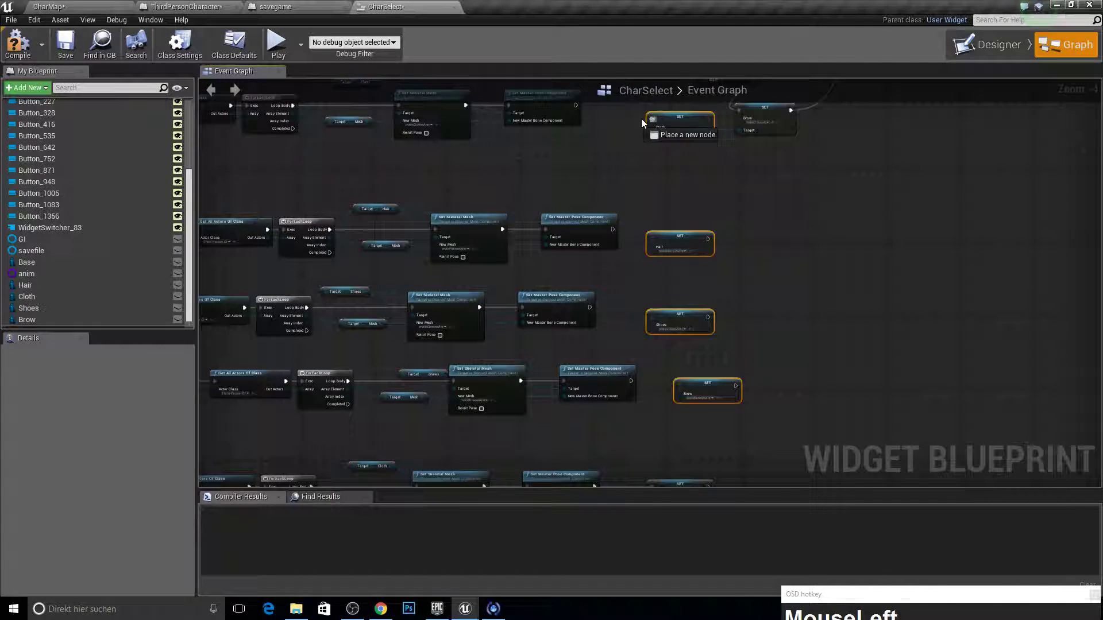
{"action": "right_click", "coordinate": [579, 134]}
{"action": "left_click", "coordinate": [719, 179]}
{"action": "type", "text": "cloth1"}
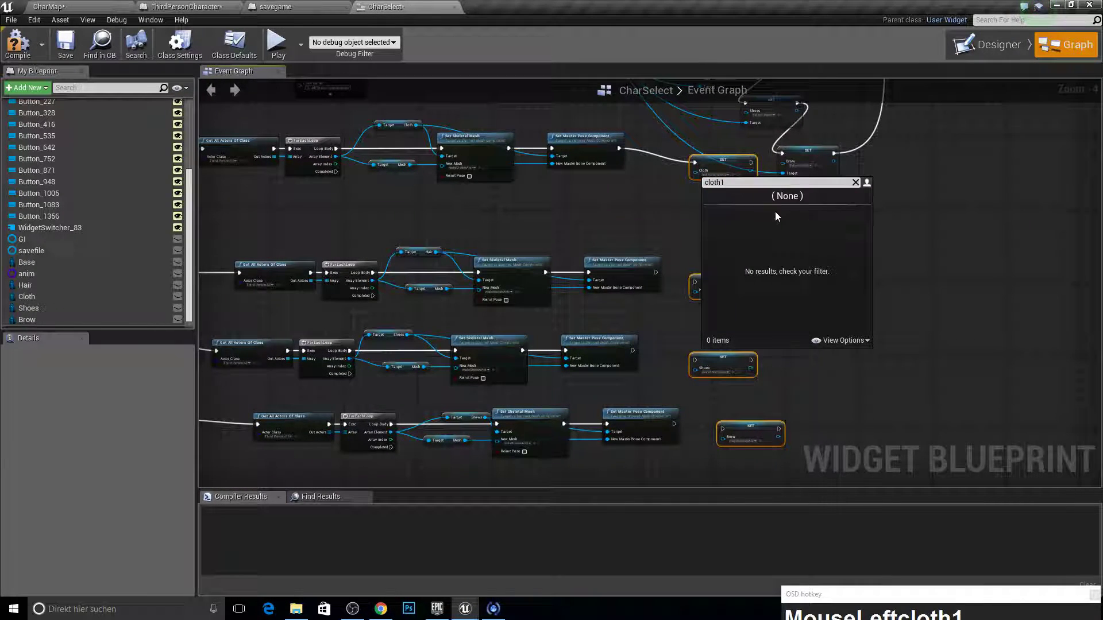
{"action": "key", "text": "BackSpace"}
Store the applied hair, shoes and brow meshes in their variables and start a test play.
{"action": "left_click_drag", "start_coordinate": [763, 265], "coordinate": [716, 376]}
{"action": "type", "text": "hair"}
{"action": "type", "text": "shoes"}
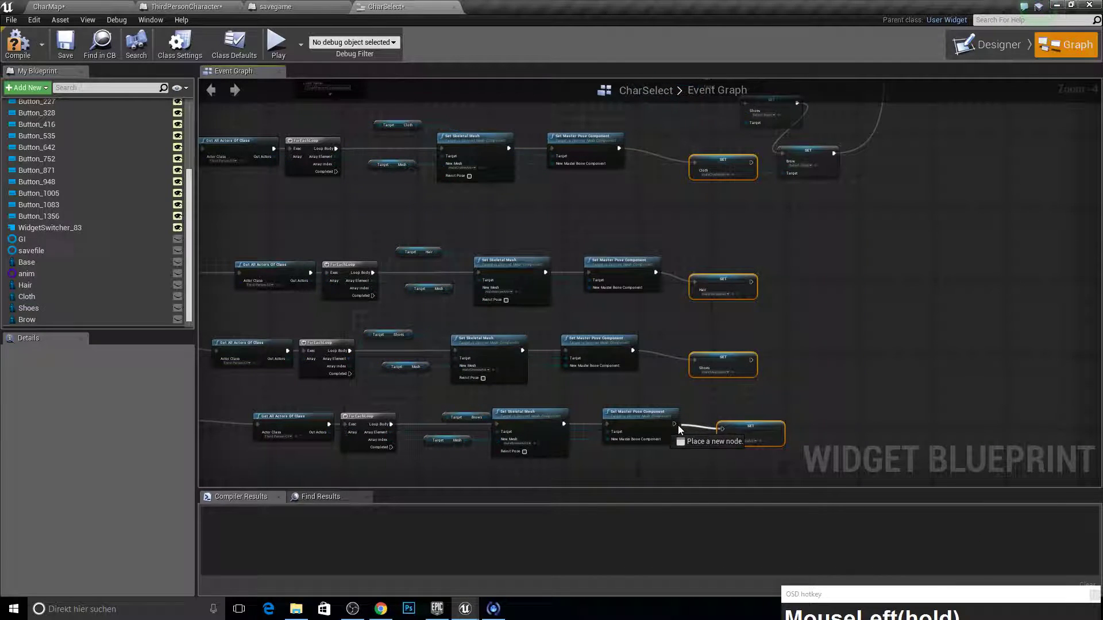
{"action": "type", "text": "bhow"}
{"action": "left_click", "coordinate": [796, 523]}
{"action": "right_click", "coordinate": [657, 198]}
{"action": "left_click_drag", "start_coordinate": [36, 292], "coordinate": [770, 121]}
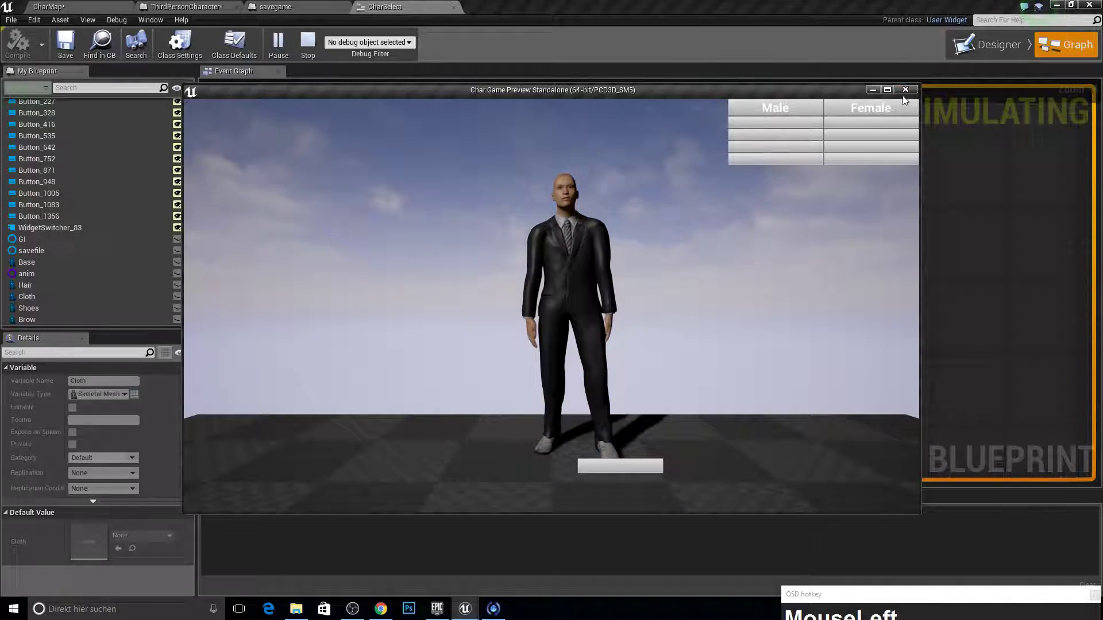
Close the preview and bring up ThirdPersonCharacter's Event Graph load chain.
{"action": "right_click", "coordinate": [455, 221]}
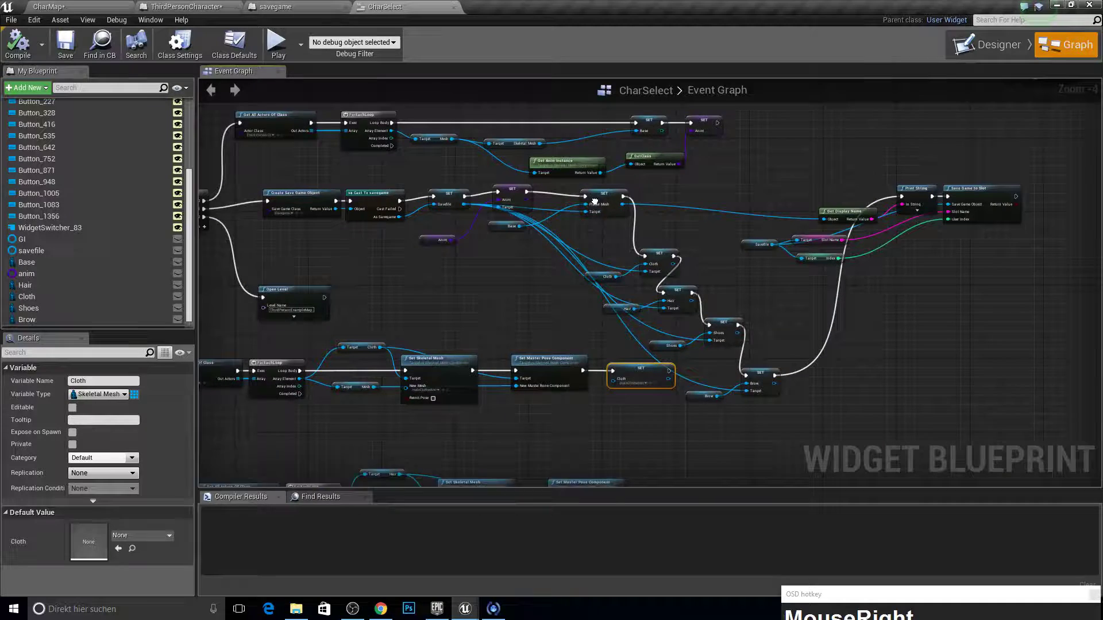
{"action": "left_click", "coordinate": [201, 1]}
{"action": "right_click", "coordinate": [423, 200]}
{"action": "left_click", "coordinate": [283, 7]}
{"action": "right_click", "coordinate": [383, 204]}
{"action": "scroll", "scroll_direction": "up", "scroll_amount": 3}
Add a Cloth component reference with a Set Skeletal Mesh node in the load chain.
{"action": "left_click_drag", "start_coordinate": [637, 283], "coordinate": [367, 279]}
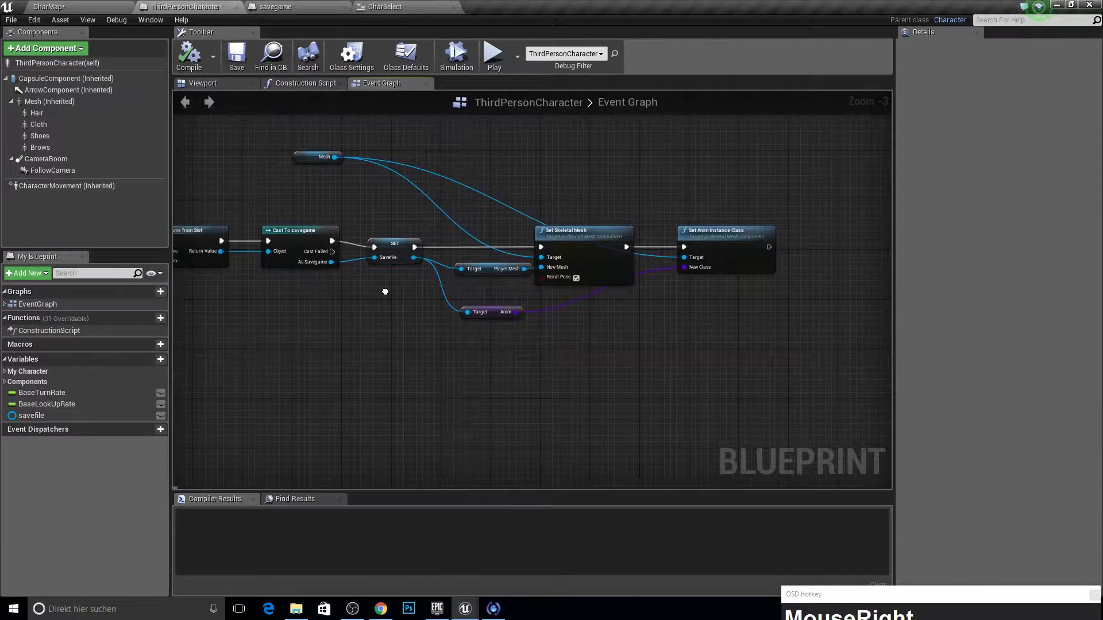
{"action": "left_click", "coordinate": [60, 130]}
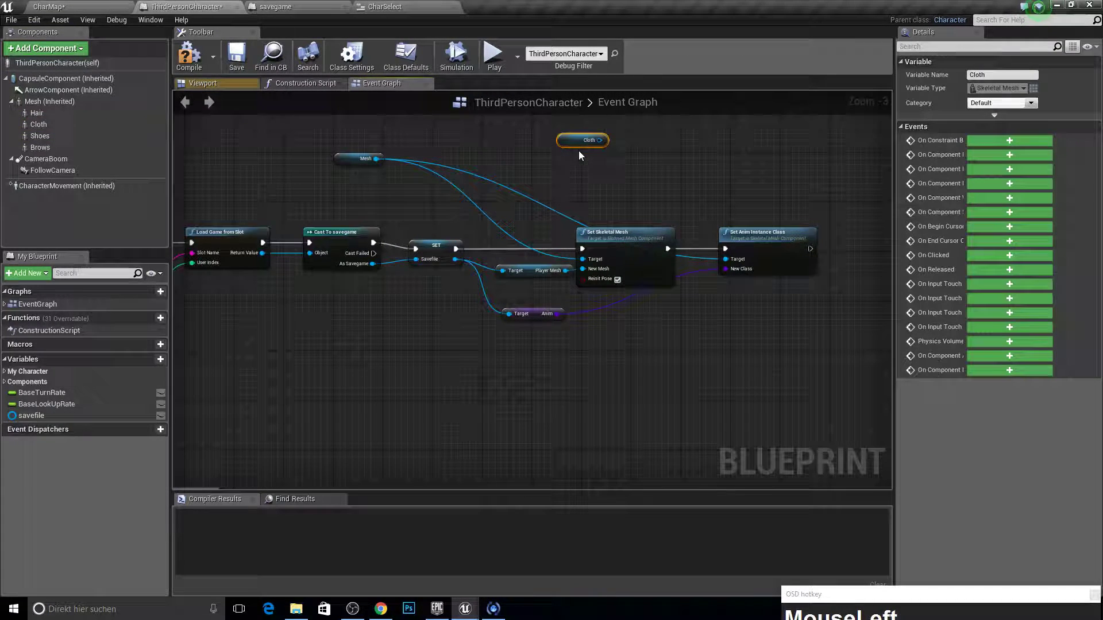
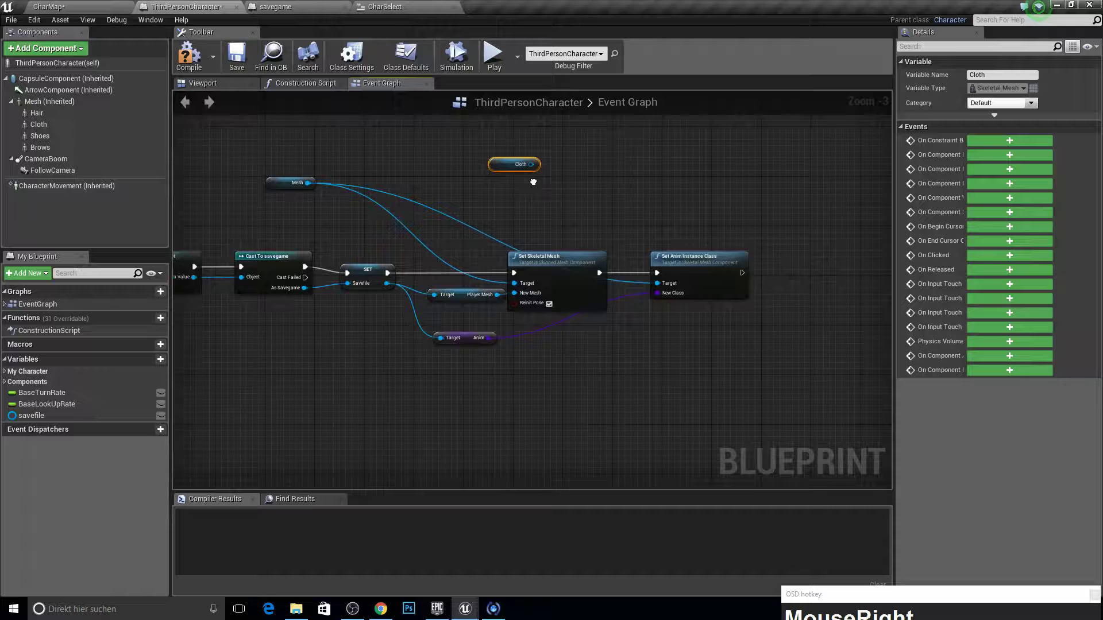
{"action": "left_click_drag", "start_coordinate": [487, 175], "coordinate": [761, 282]}
{"action": "type", "text": "set_skel"}
{"action": "key", "text": "Return"}
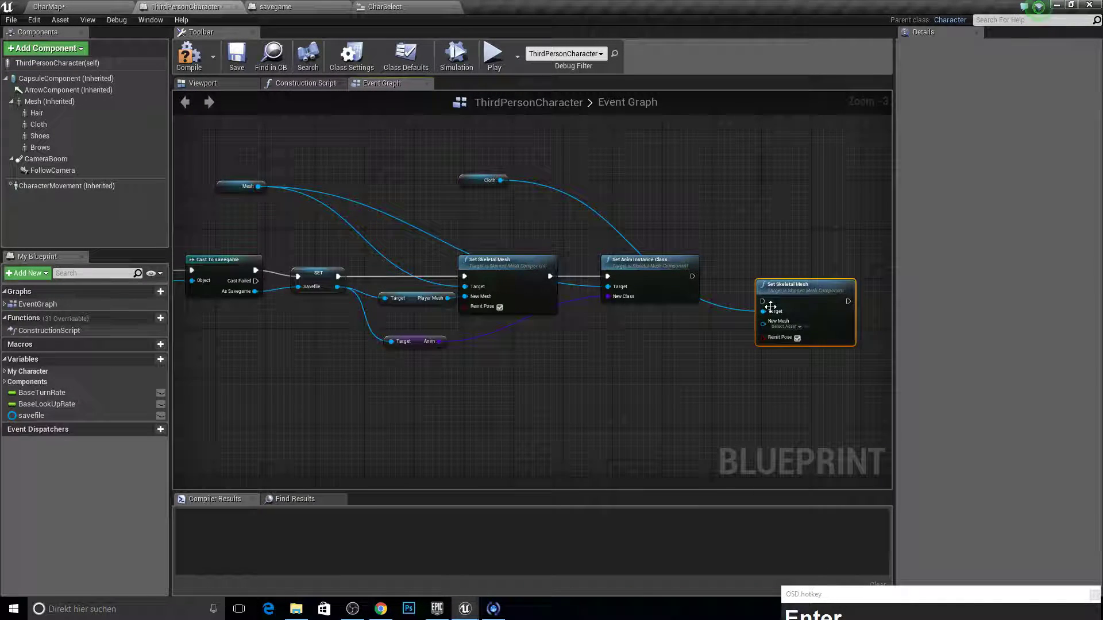
Wire the node into execution and feed the savefile's Cloth into its New Mesh pin.
{"action": "left_click_drag", "start_coordinate": [765, 306], "coordinate": [390, 224]}
{"action": "left_click_drag", "start_coordinate": [390, 224], "coordinate": [433, 257]}
{"action": "left_click", "coordinate": [432, 257]}
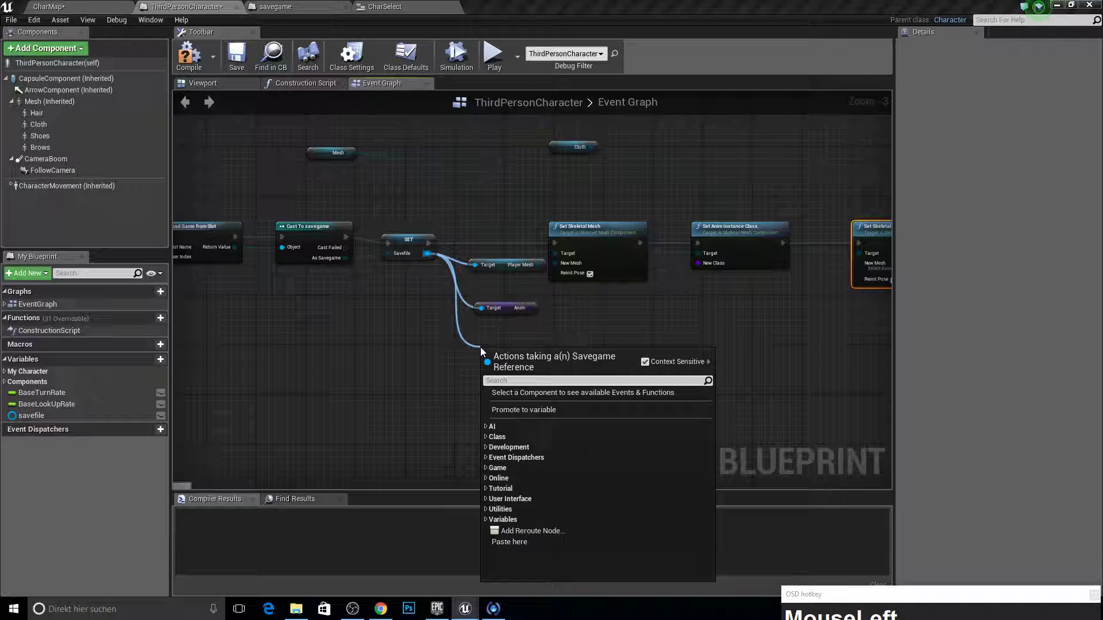
{"action": "type", "text": "get cloth"}
{"action": "key", "text": "Return"}
{"action": "right_click", "coordinate": [551, 343]}
{"action": "left_click_drag", "start_coordinate": [387, 372], "coordinate": [511, 186]}
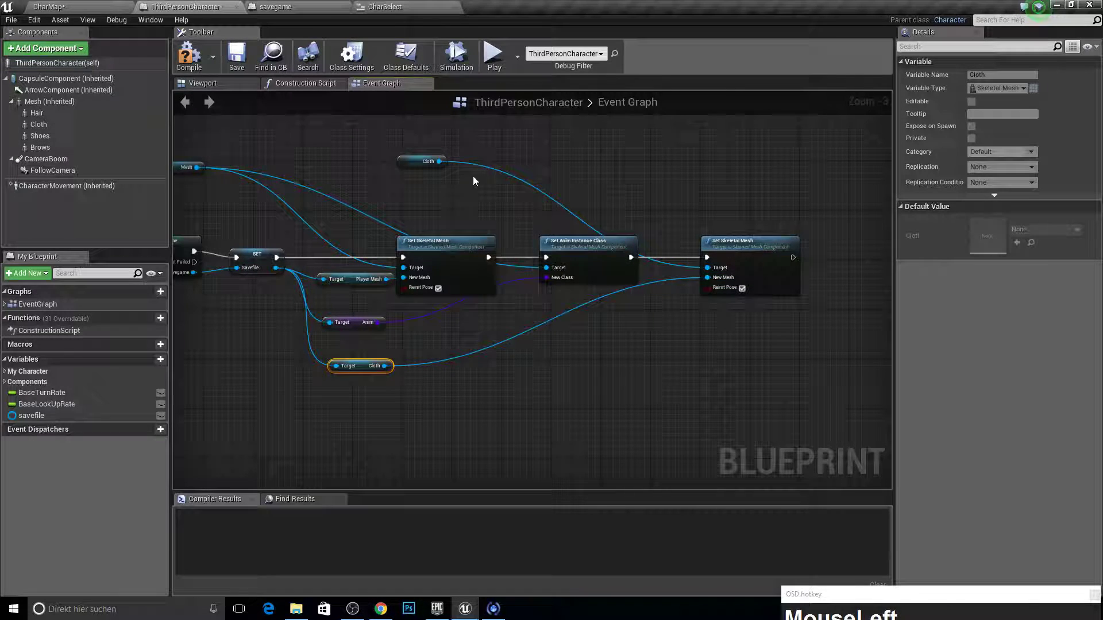
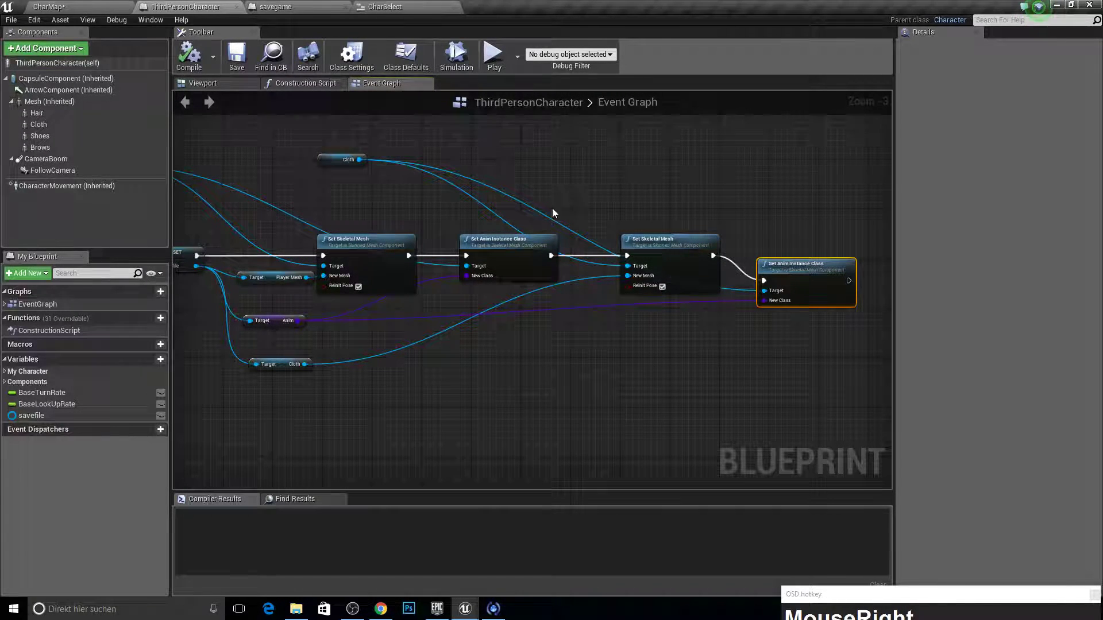
Review the extended load chain in the ThirdPersonCharacter graph after the test play.
{"action": "key", "text": "F10"}
{"action": "right_click", "coordinate": [464, 278]}
{"action": "scroll", "scroll_direction": "down", "scroll_amount": 3}
{"action": "right_click", "coordinate": [615, 288]}
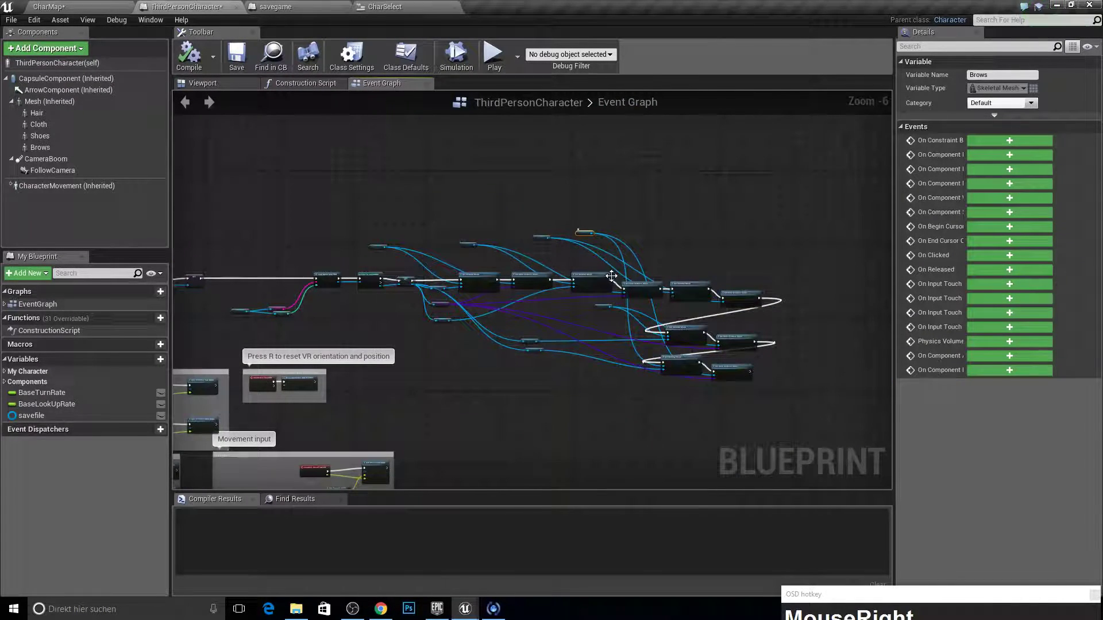
Start the game preview and choose the Male character to check the suited look.
{"action": "left_click", "coordinate": [501, 62]}
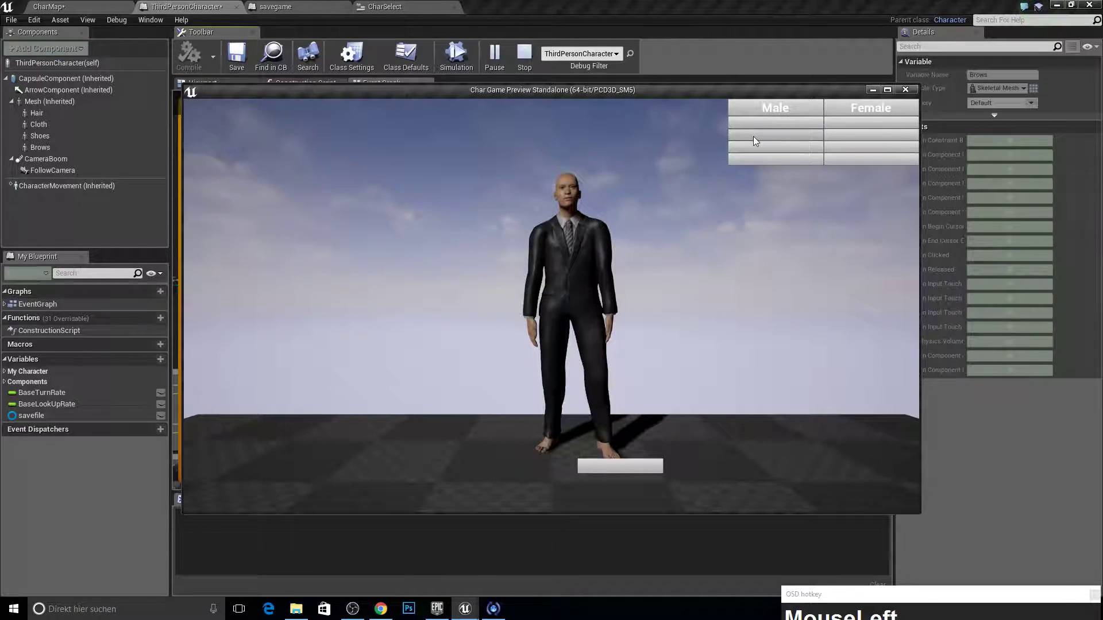
{"action": "left_click", "coordinate": [759, 159]}
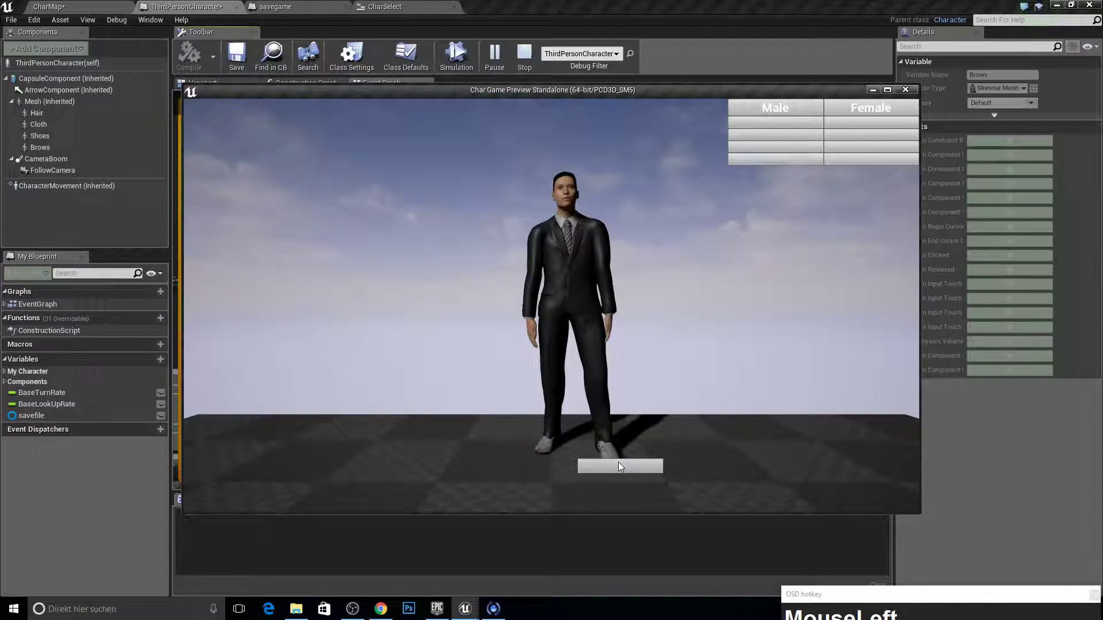
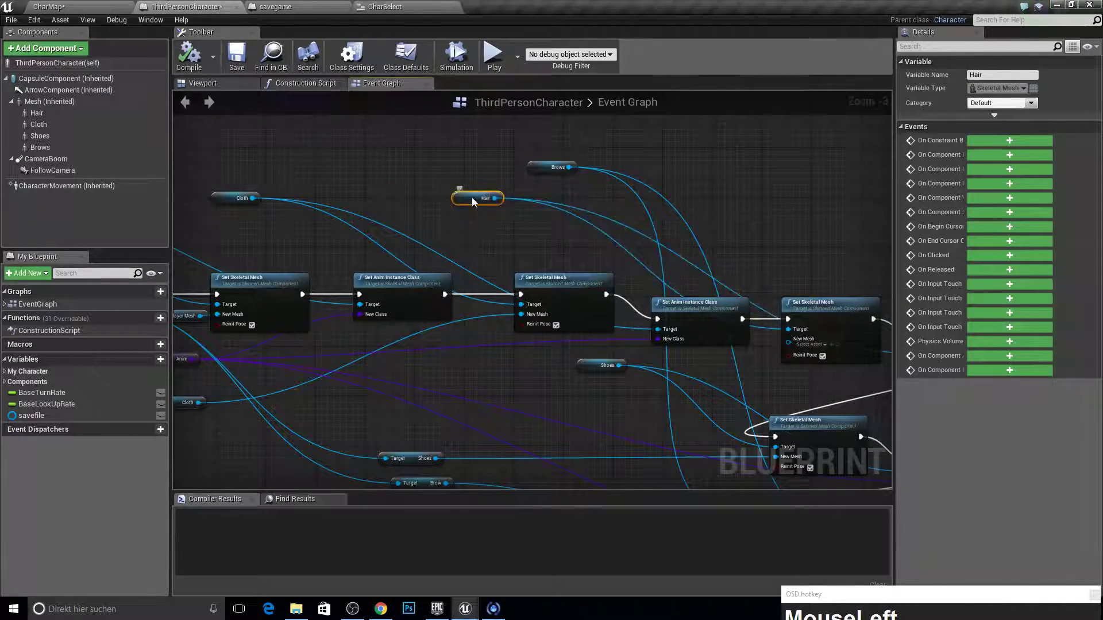
Feed the savefile's Hair into the Hair Set Skeletal Mesh and start a test play.
{"action": "right_click", "coordinate": [774, 193]}
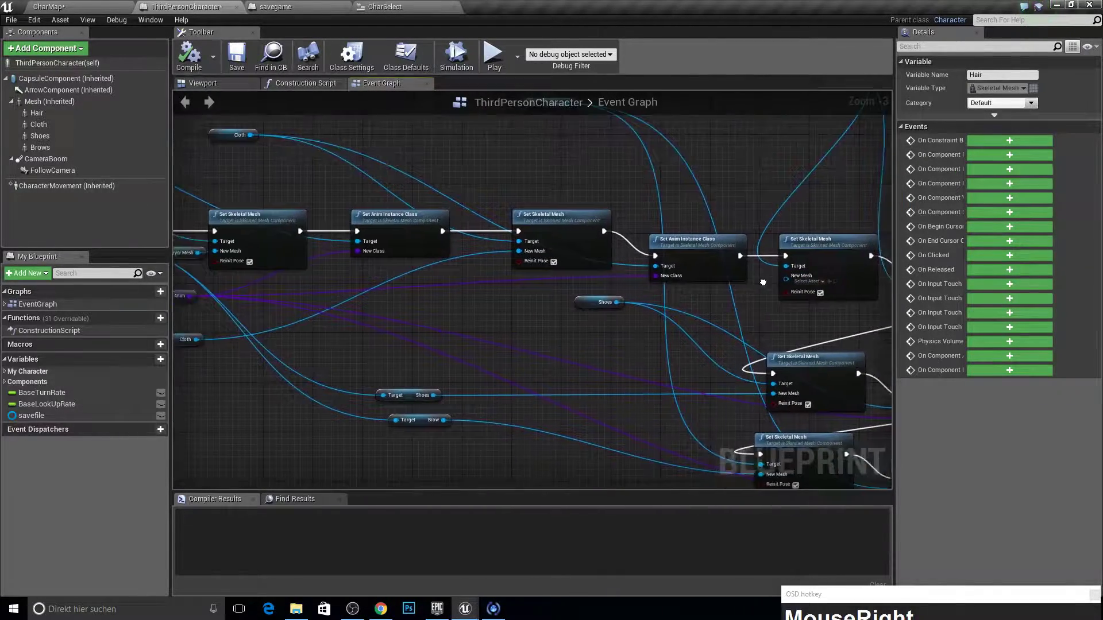
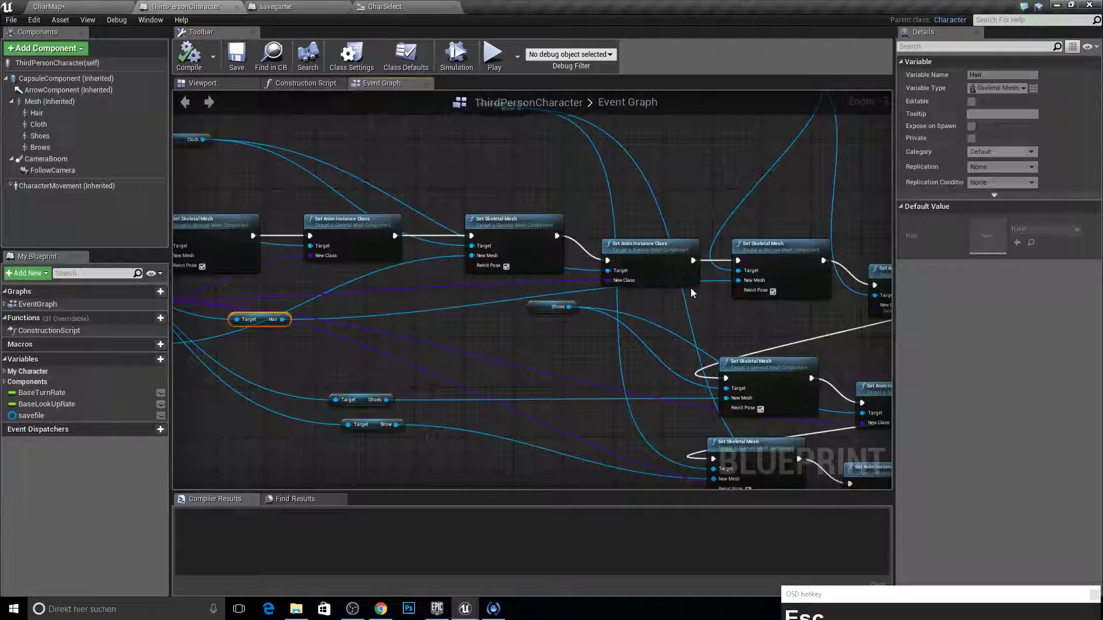
{"action": "right_click", "coordinate": [636, 300]}
{"action": "key", "text": "F10"}
{"action": "right_click", "coordinate": [423, 285]}
{"action": "left_click_drag", "start_coordinate": [820, 305], "coordinate": [593, 301]}
{"action": "left_click_drag", "start_coordinate": [577, 296], "coordinate": [235, 79]}
{"action": "left_click", "coordinate": [185, 58]}
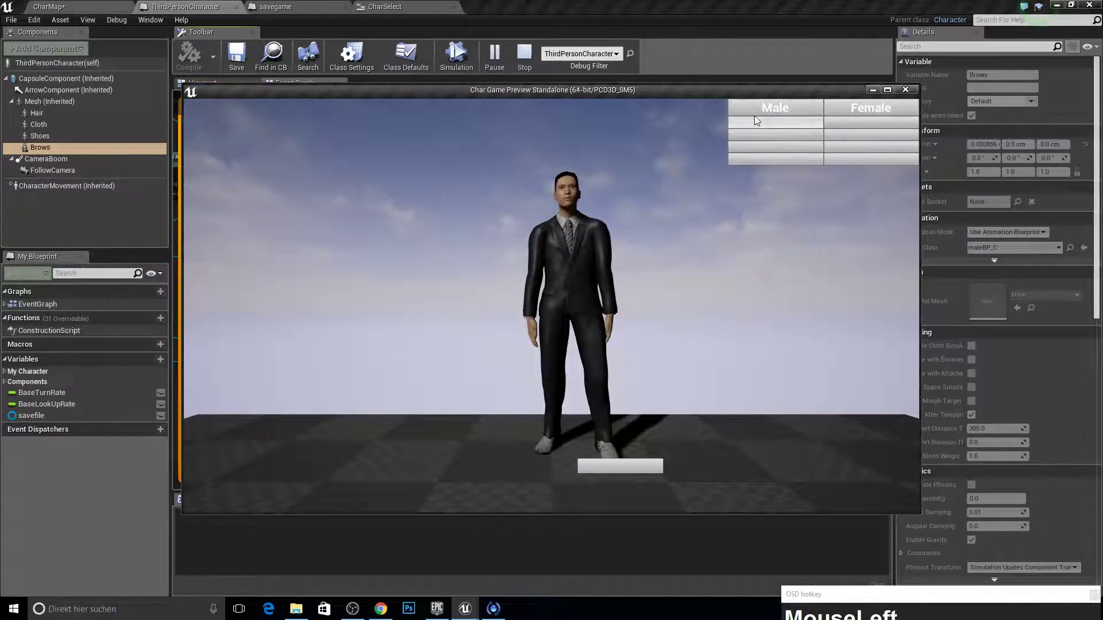
Continue from character selection into the level and walk the suited male with WASD.
{"action": "left_click", "coordinate": [775, 152]}
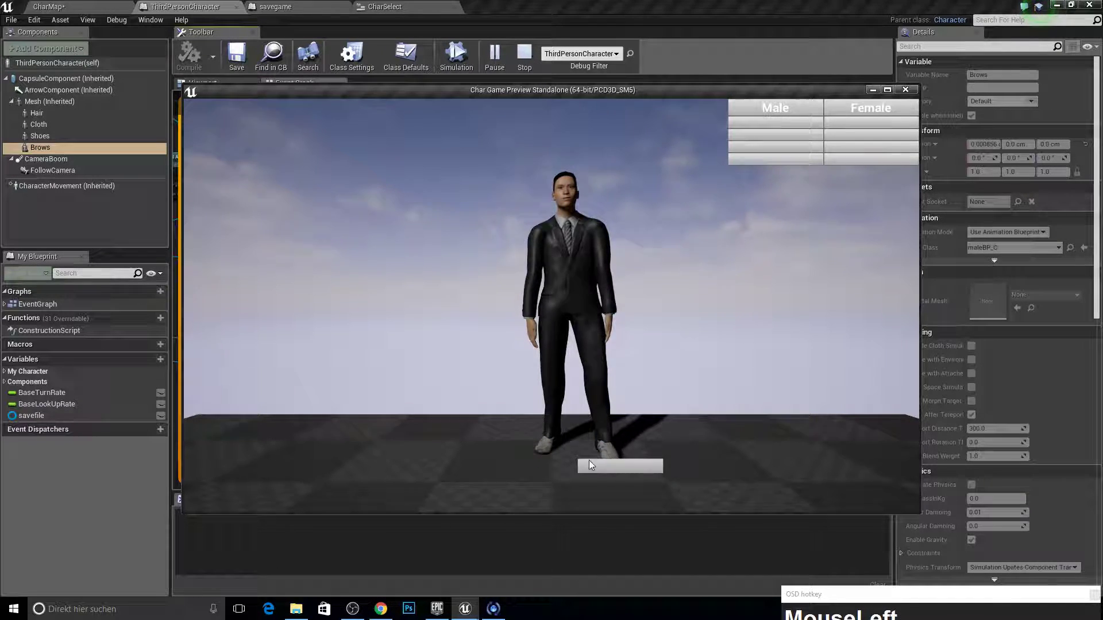
{"action": "key", "text": "w"}
{"action": "type", "text": "wa"}
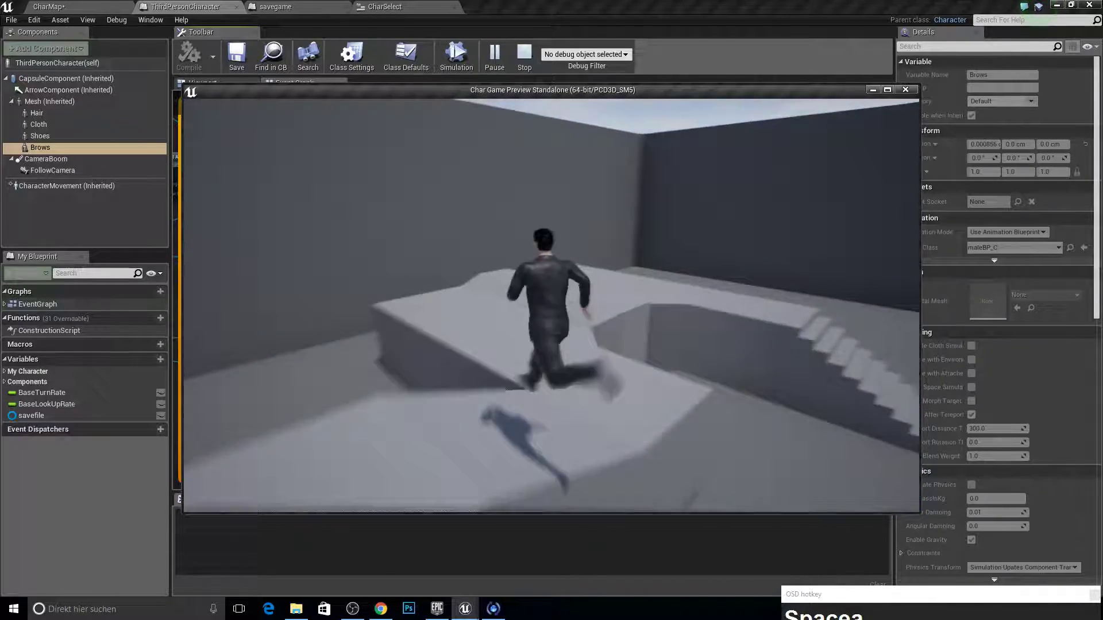
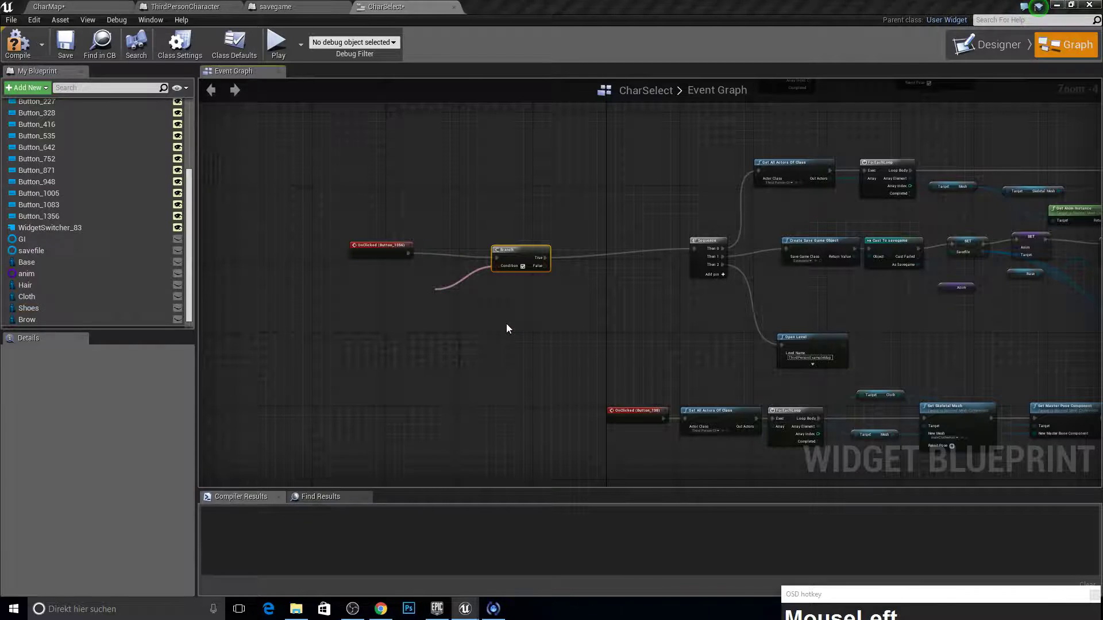
Name the new Boolean isCLicked? and wire its getter into the Branch condition.
{"action": "type", "text": "MouseLeftisClicked"}
{"action": "key", "text": "Return"}
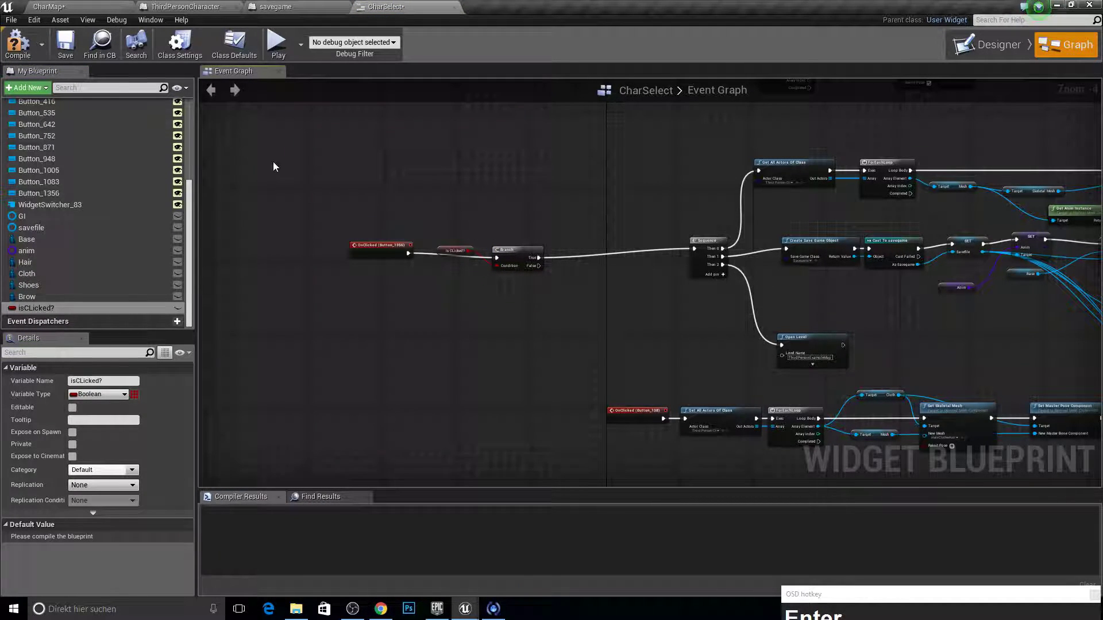
{"action": "left_click_drag", "start_coordinate": [447, 256], "coordinate": [909, 94]}
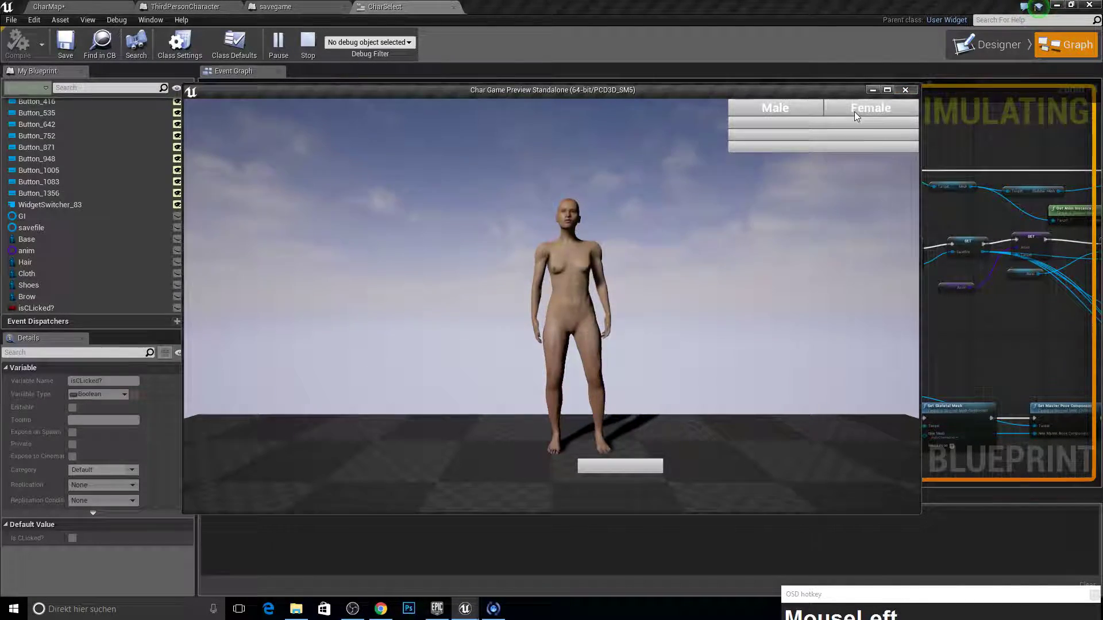
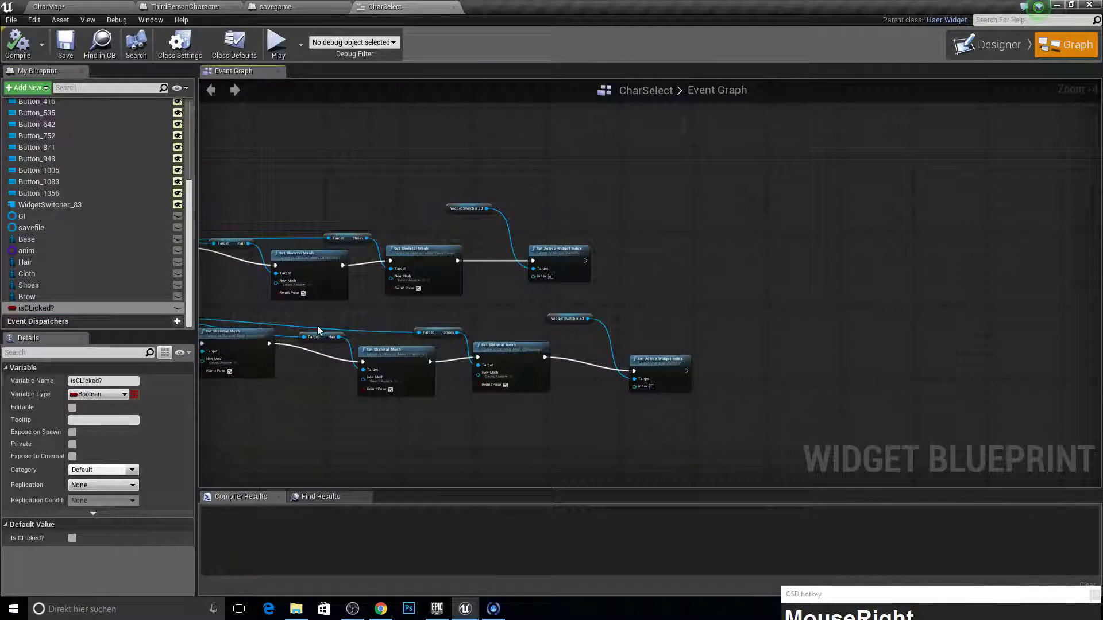
Add a SET isCLicked? node after the Set Active Widget Index node.
{"action": "left_click_drag", "start_coordinate": [46, 312], "coordinate": [287, 51]}
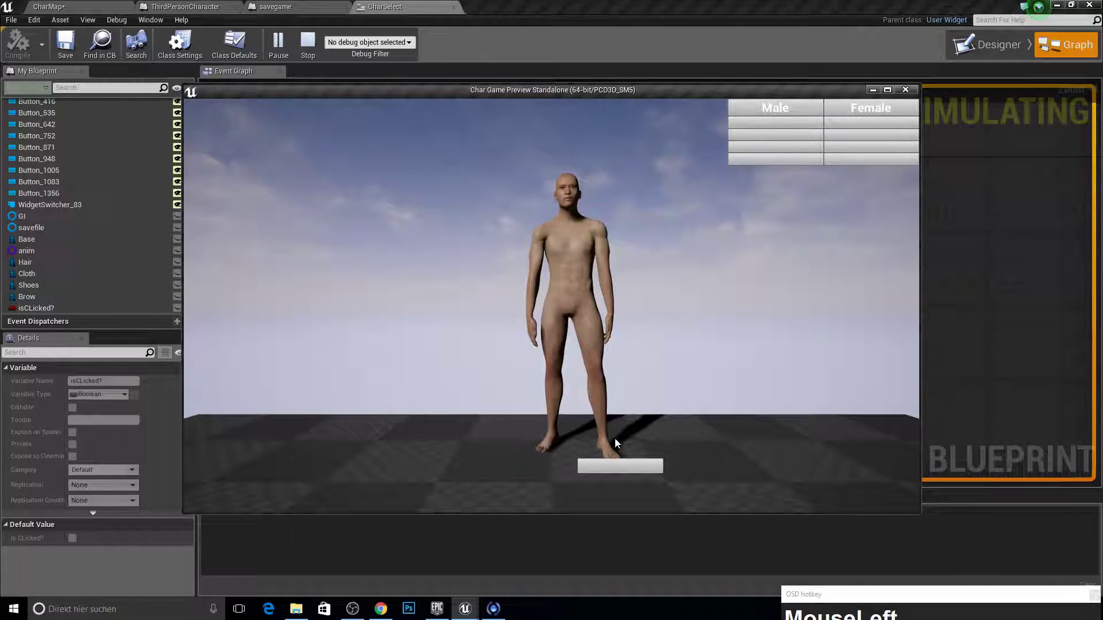
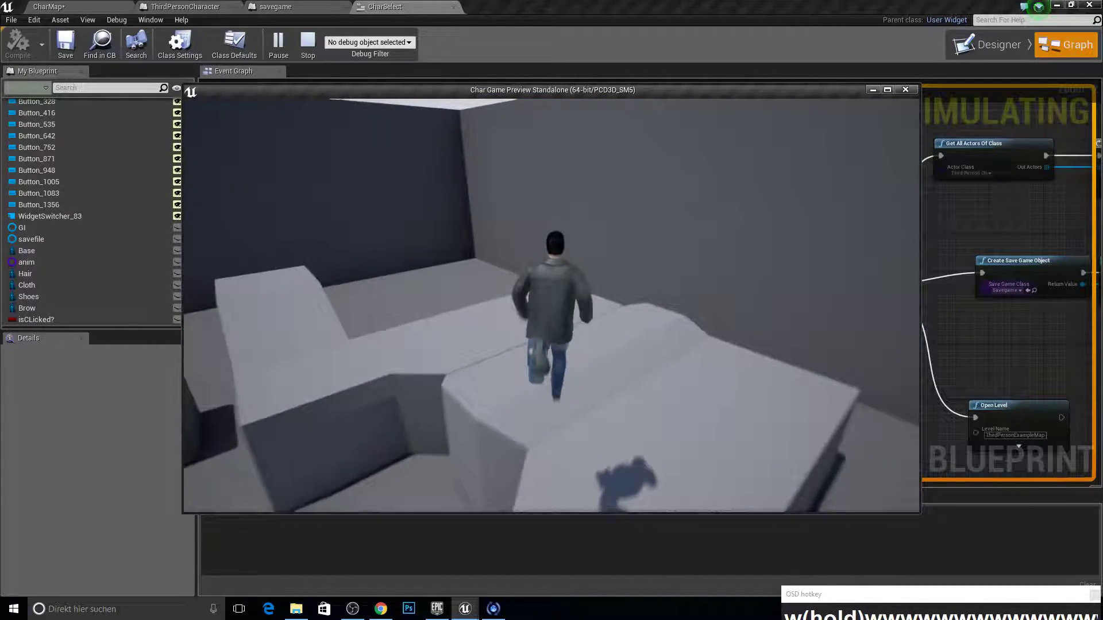
Walk the jacket-and-jeans character around the third-person level in the test play.
{"action": "key", "text": "w"}
{"action": "left_click", "coordinate": [1016, 430]}
{"action": "key", "text": "F10"}
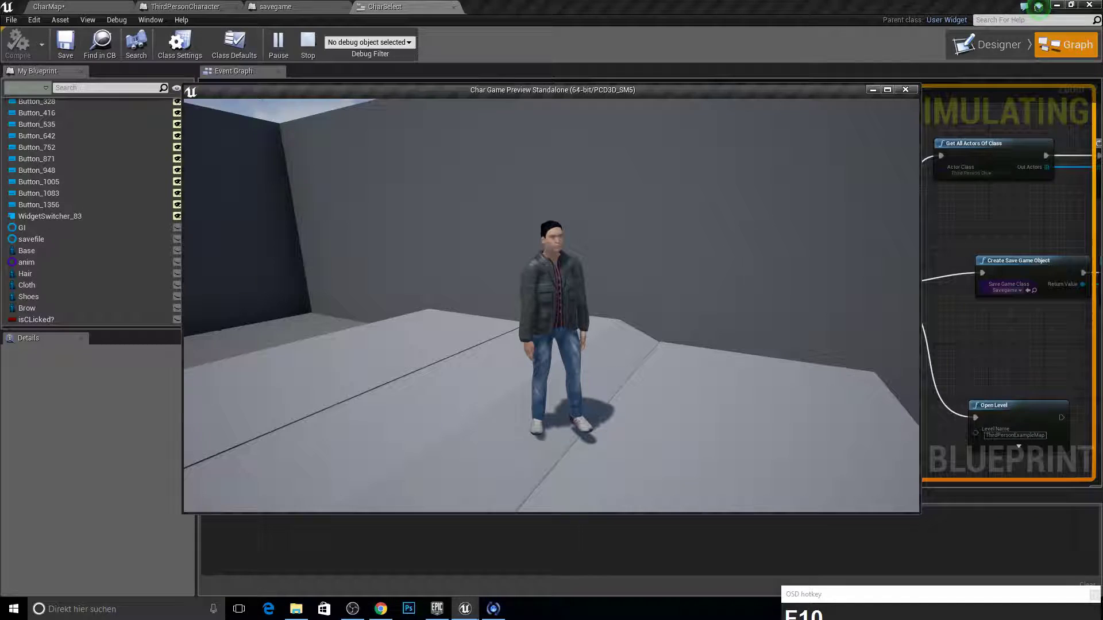
{"action": "key", "text": "F10"}
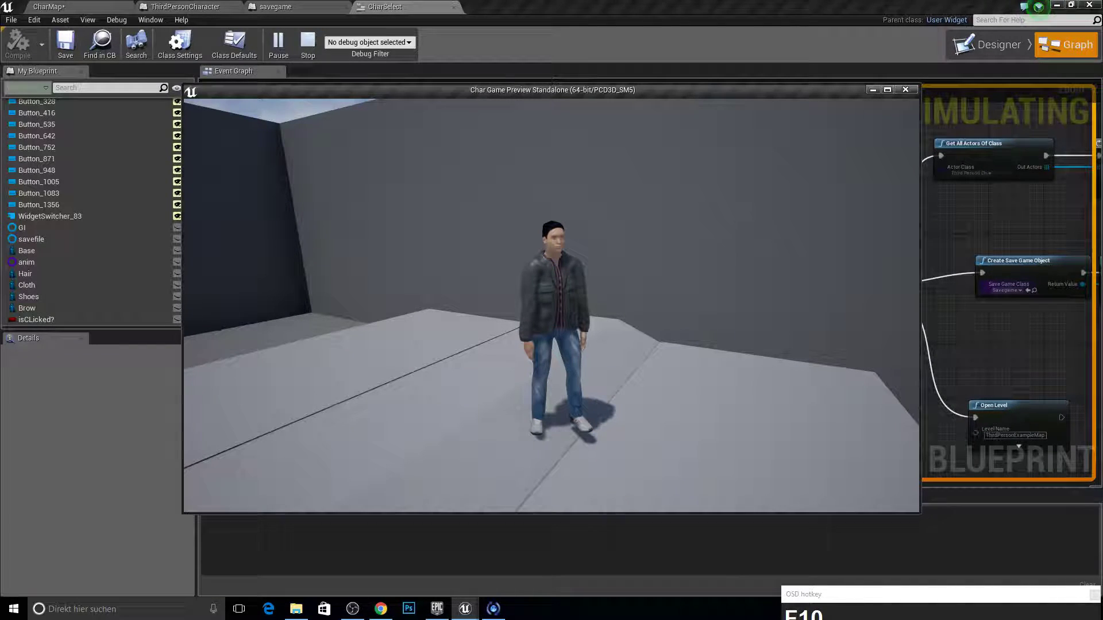